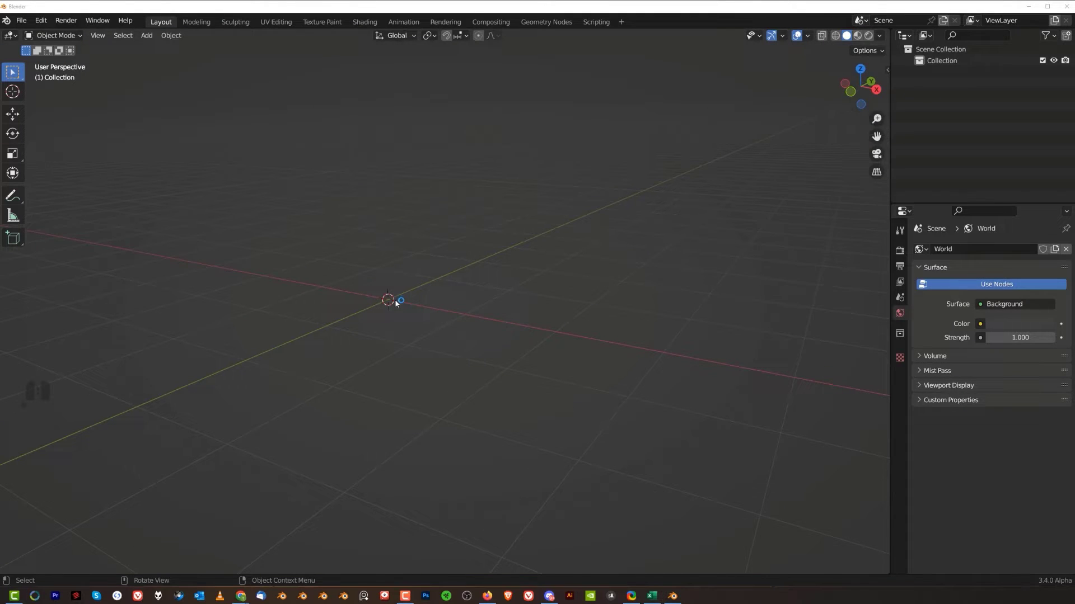
- Add a quad sphere to the empty scene
{"action": "key", "text": "shift+a"}
{"action": "key", "text": "shift+a"}
{"action": "left_click", "coordinate": [499, 300]}
{"action": "key", "text": "shift+a"}
{"action": "left_click", "coordinate": [553, 295]}
{"action": "middle_click", "coordinate": [513, 329]}
{"action": "middle_click", "coordinate": [543, 298]}
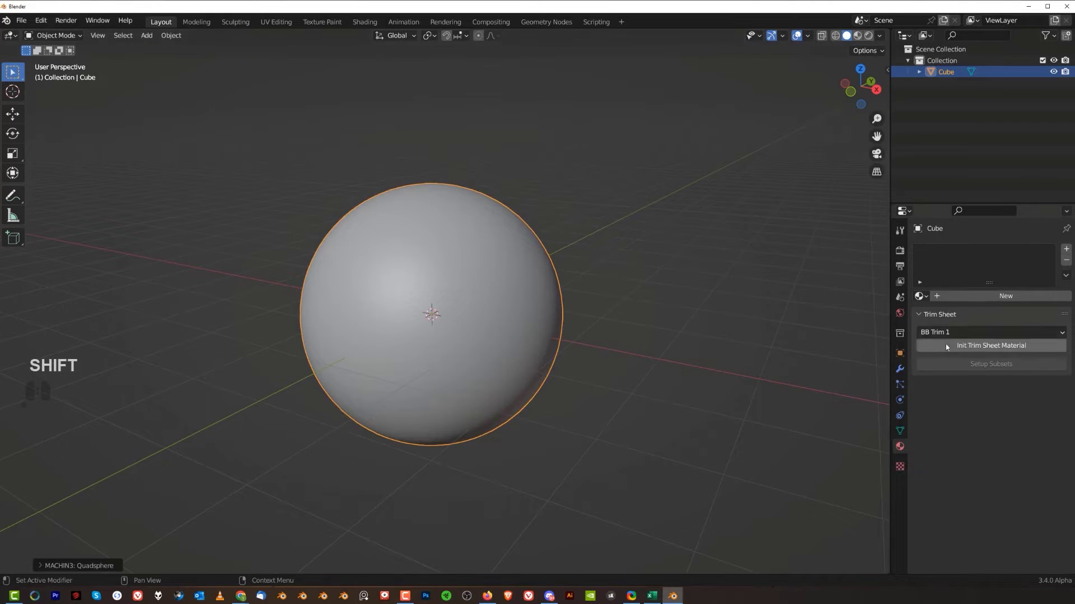
- Give the sphere a new material with near-black base colour (V 0.082) and show Material Preview
{"action": "left_click", "coordinate": [1000, 299]}
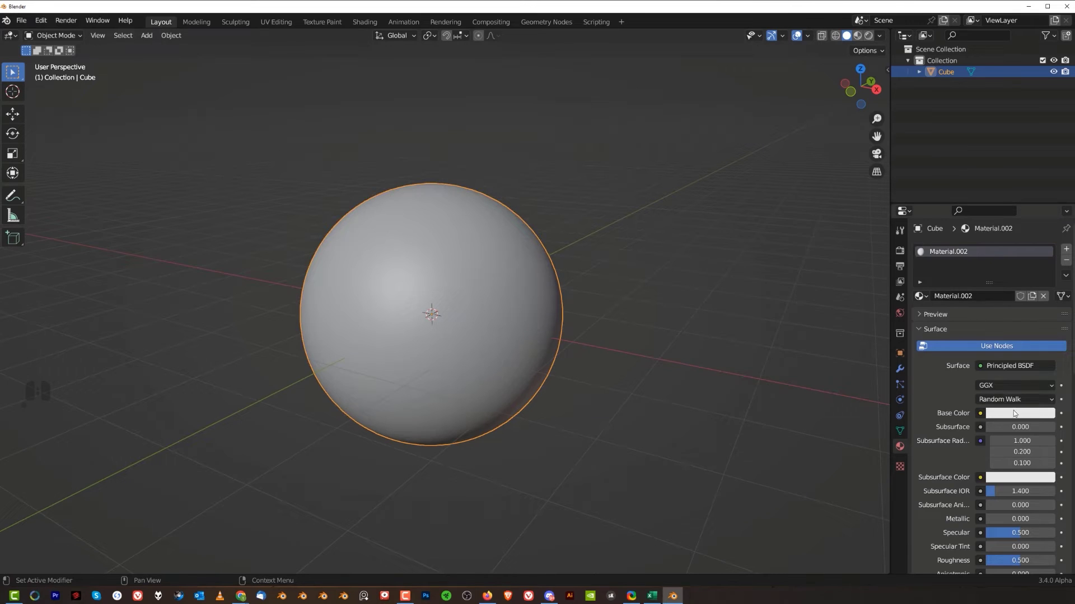
{"action": "left_click", "coordinate": [1016, 414]}
{"action": "left_click", "coordinate": [1044, 299]}
{"action": "left_click_drag", "start_coordinate": [1046, 307], "coordinate": [987, 297]}
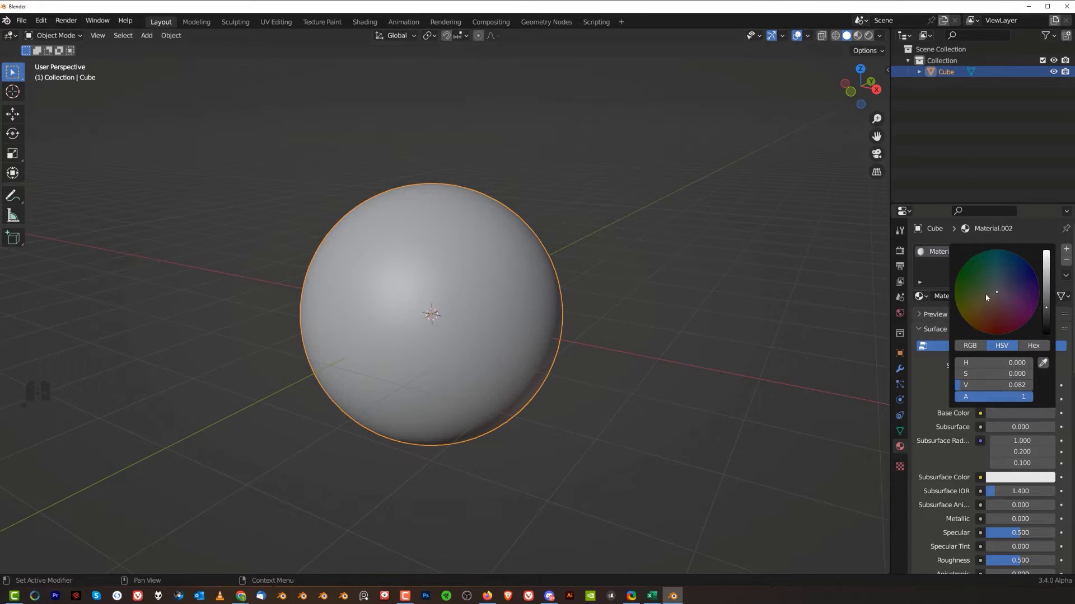
{"action": "double_click", "coordinate": [871, 44]}
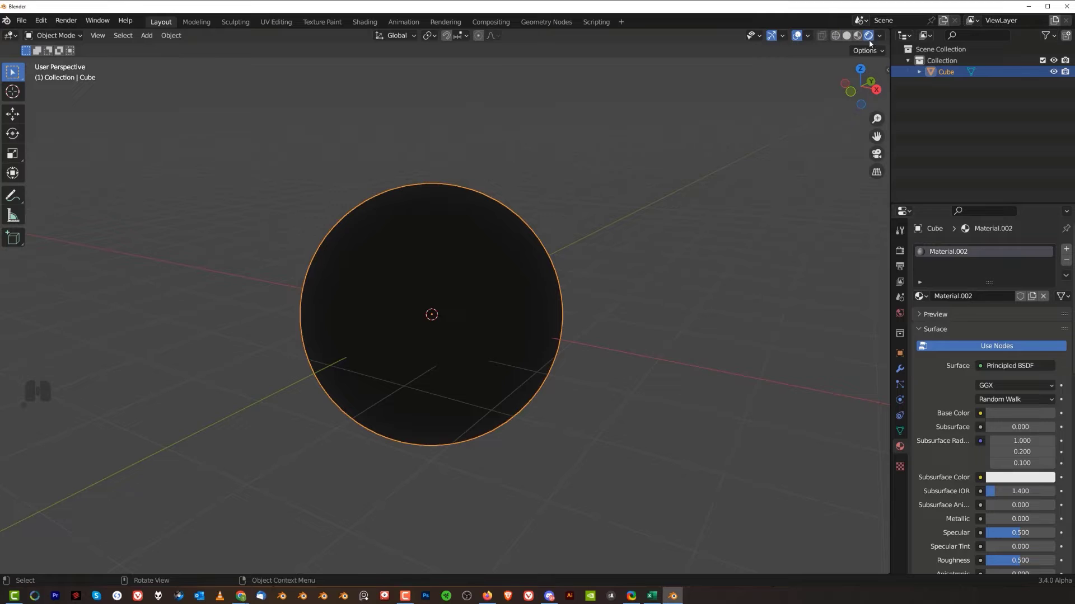
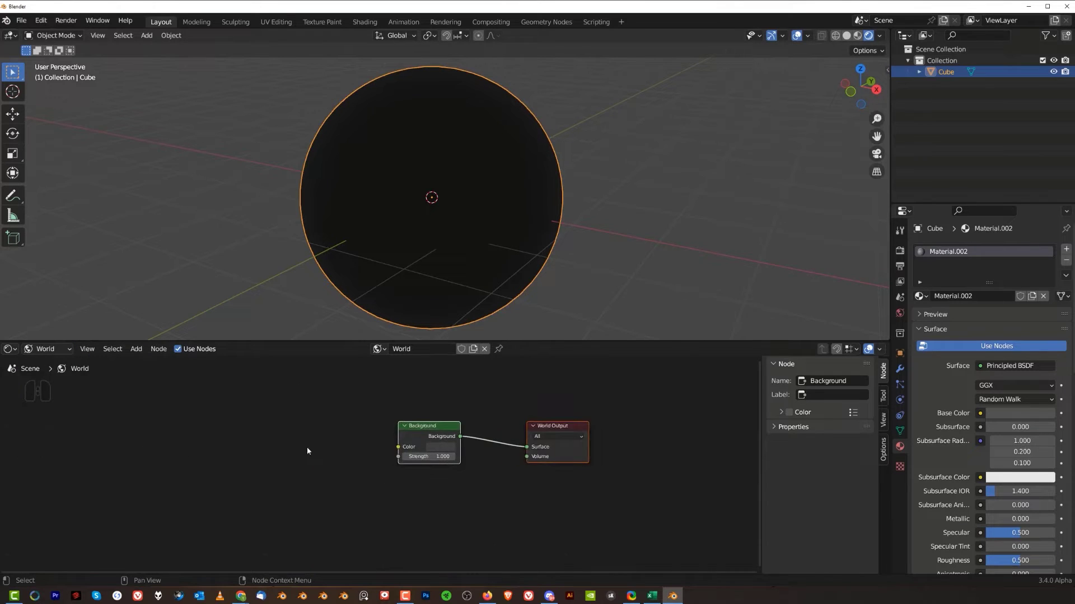
- Enable the Node Wrangler add-on in Preferences
{"action": "middle_click", "coordinate": [354, 443]}
{"action": "left_click", "coordinate": [478, 430]}
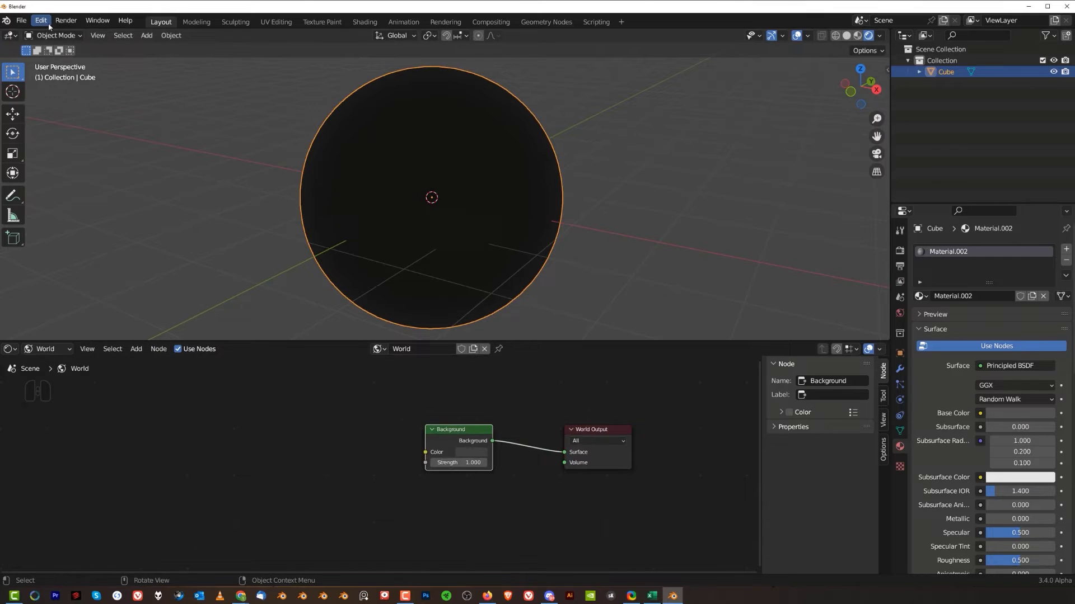
{"action": "left_click", "coordinate": [51, 26]}
{"action": "left_click", "coordinate": [66, 183]}
{"action": "left_click_drag", "start_coordinate": [153, 29], "coordinate": [349, 56]}
{"action": "left_click", "coordinate": [431, 82]}
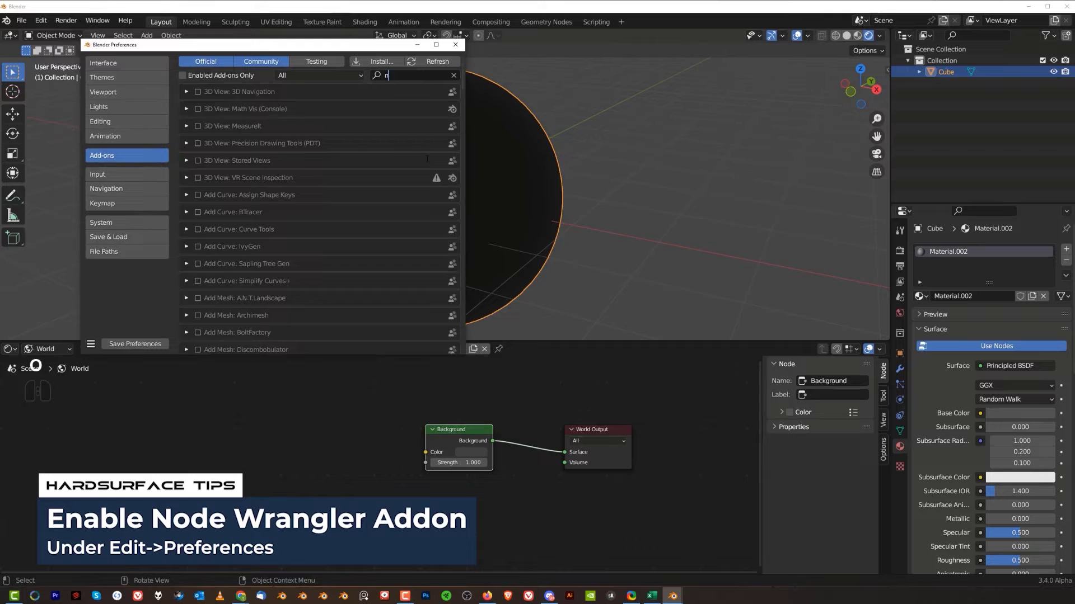
{"action": "double_click", "coordinate": [202, 182]}
{"action": "left_click", "coordinate": [139, 346]}
{"action": "left_click", "coordinate": [460, 45]}
- Feed an Environment Texture with Mapping and Texture Coordinate nodes into the world background
{"action": "double_click", "coordinate": [452, 426]}
{"action": "key", "text": "ctrl+t"}
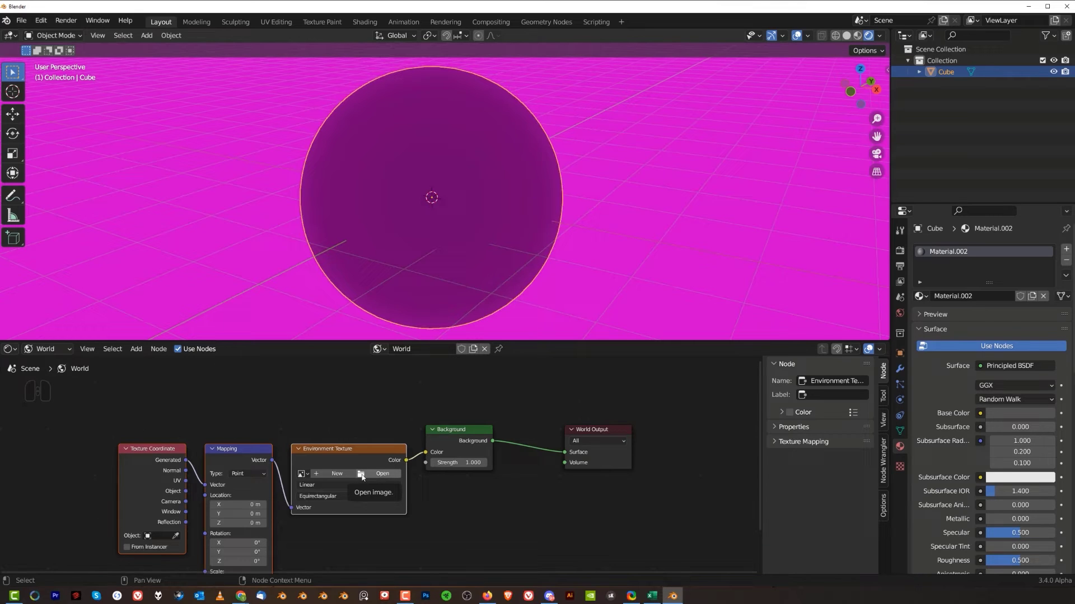
- Load abandoned_slipway_4k.hdr into the world's environment texture
{"action": "left_click", "coordinate": [365, 478]}
{"action": "left_click", "coordinate": [294, 438]}
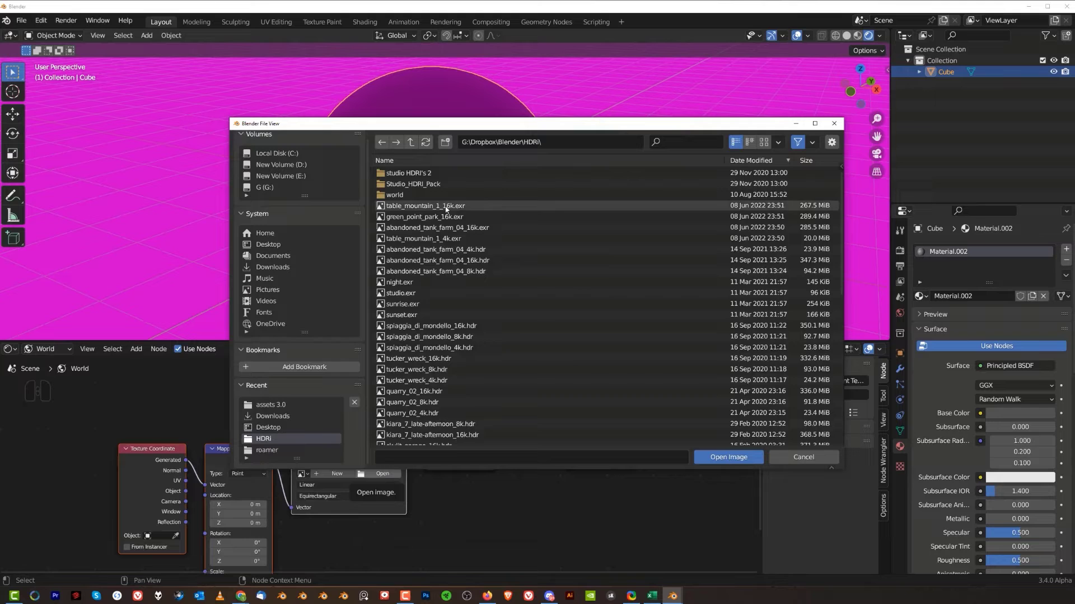
{"action": "left_click", "coordinate": [447, 209]}
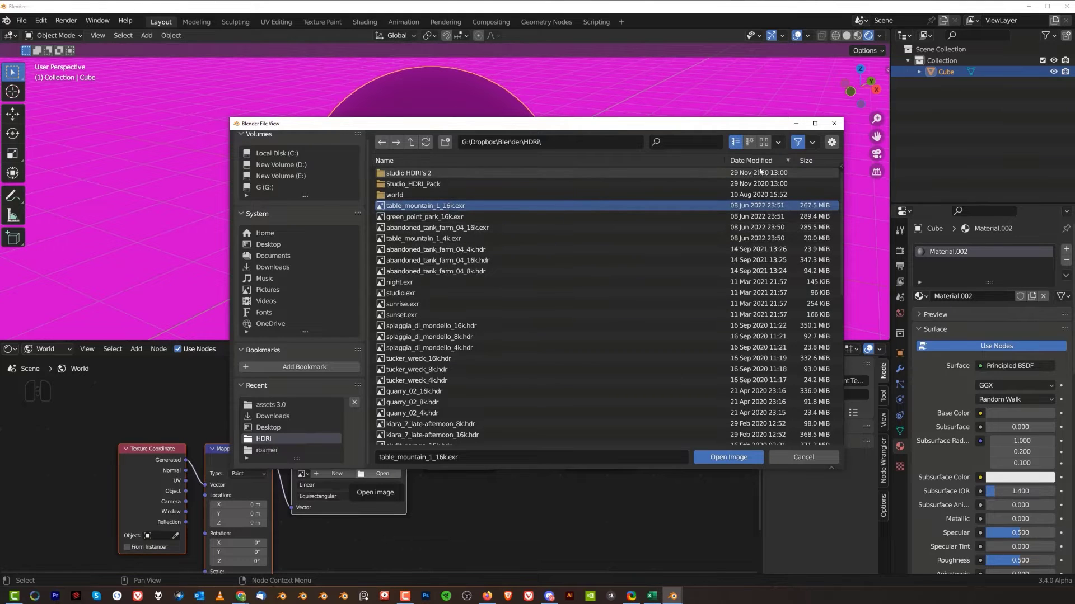
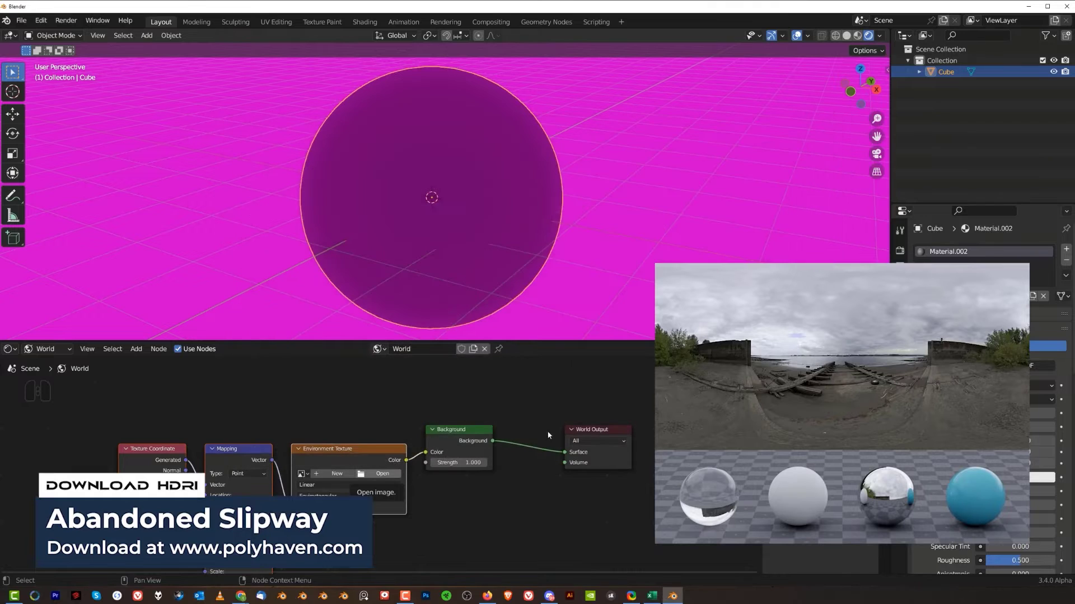
{"action": "middle_click", "coordinate": [578, 240]}
{"action": "middle_click", "coordinate": [588, 260]}
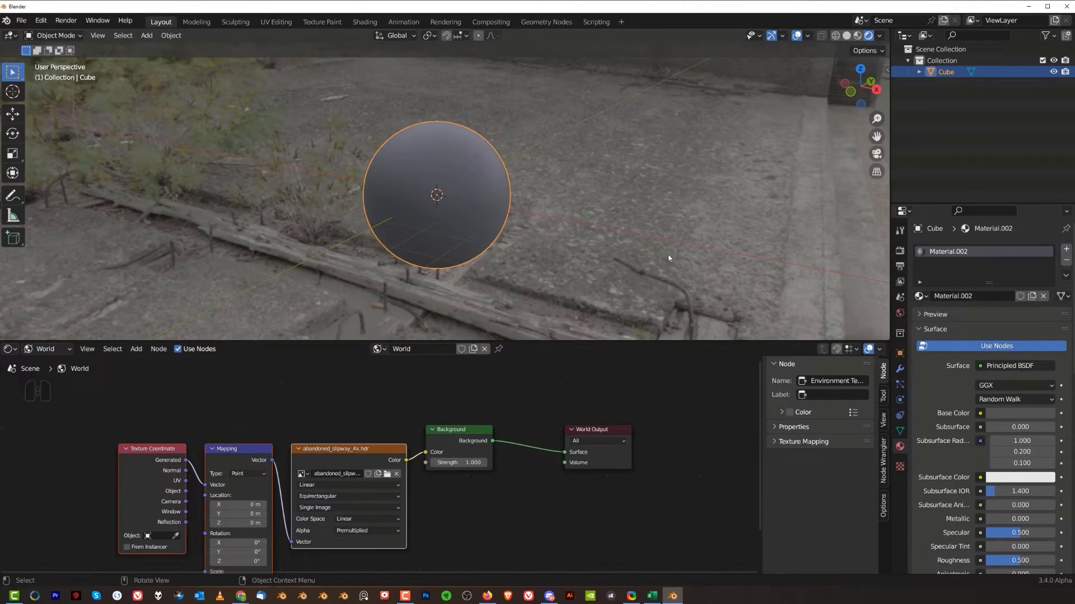
- Make the film background transparent in Render Properties
{"action": "left_click", "coordinate": [921, 488]}
{"action": "middle_click", "coordinate": [986, 468]}
{"action": "left_click", "coordinate": [982, 495]}
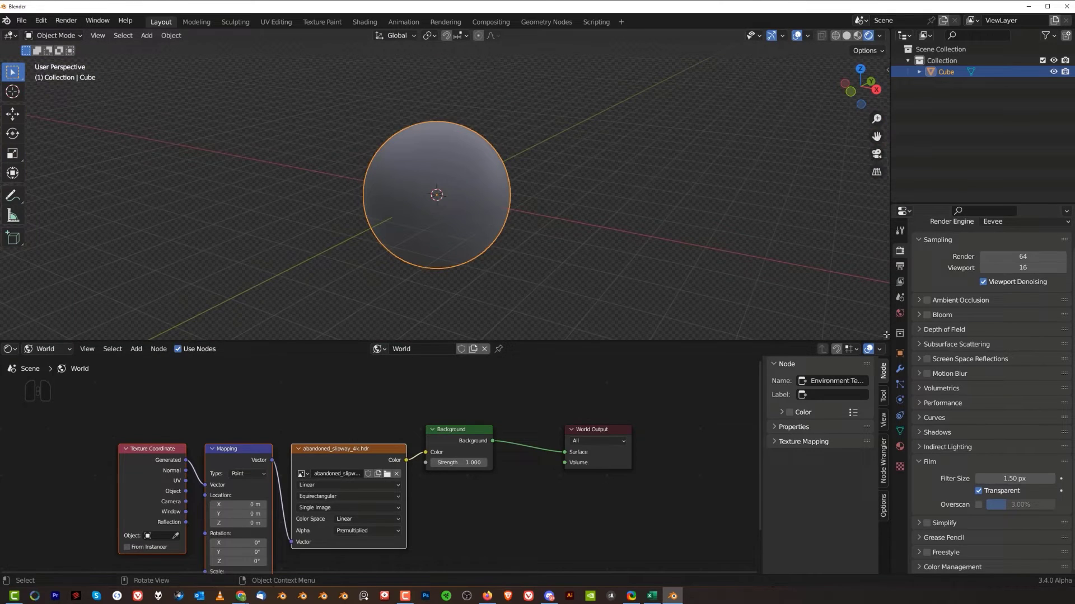
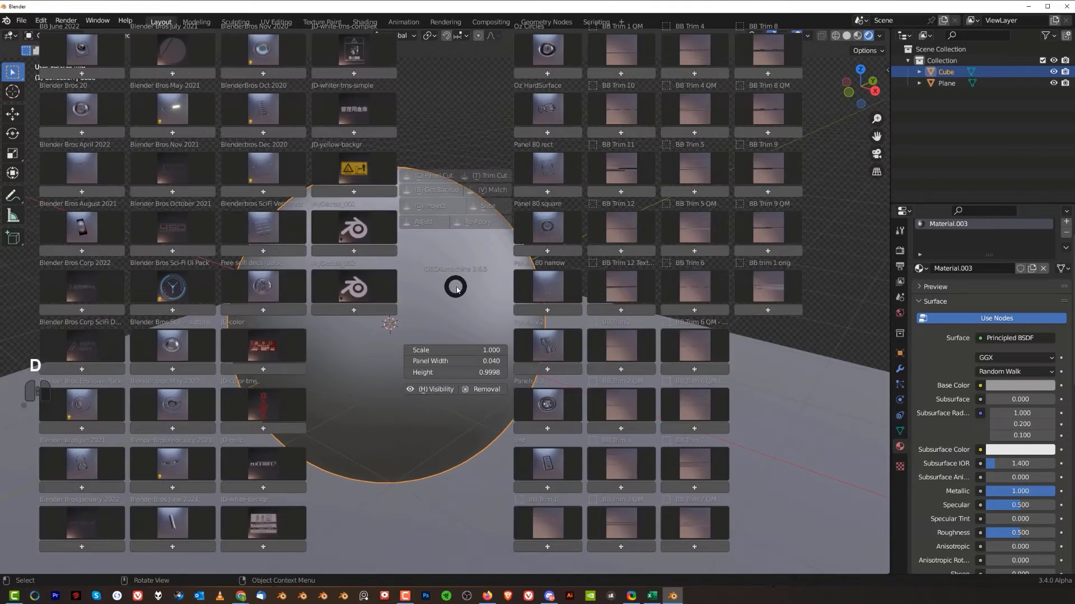
- Insert a sci-fi panel decal from the library and position it on the sphere's side
{"action": "left_click", "coordinate": [260, 285]}
{"action": "middle_click", "coordinate": [475, 304]}
{"action": "left_click_drag", "start_coordinate": [453, 281], "coordinate": [560, 267]}
{"action": "left_click_drag", "start_coordinate": [575, 262], "coordinate": [442, 270]}
{"action": "middle_click", "coordinate": [453, 268]}
{"action": "left_click_drag", "start_coordinate": [469, 299], "coordinate": [494, 356]}
{"action": "middle_click", "coordinate": [497, 352]}
{"action": "left_click_drag", "start_coordinate": [499, 332], "coordinate": [542, 328]}
{"action": "left_click_drag", "start_coordinate": [539, 307], "coordinate": [482, 324]}
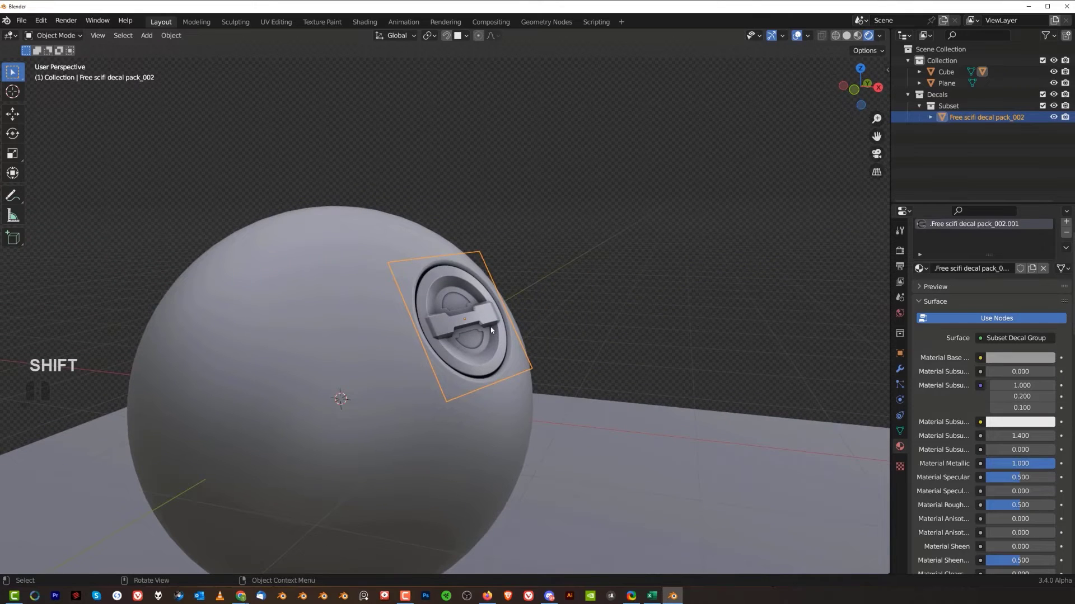
- Project the decal onto the sphere's curved surface, redoing the broken first attempt
{"action": "key", "text": "d"}
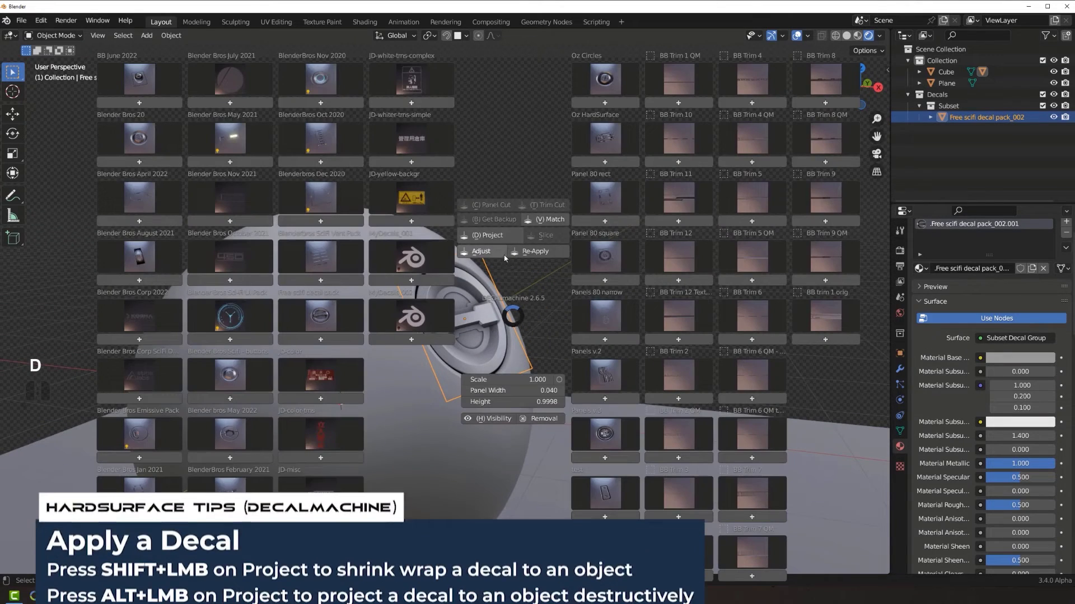
{"action": "left_click", "coordinate": [501, 242]}
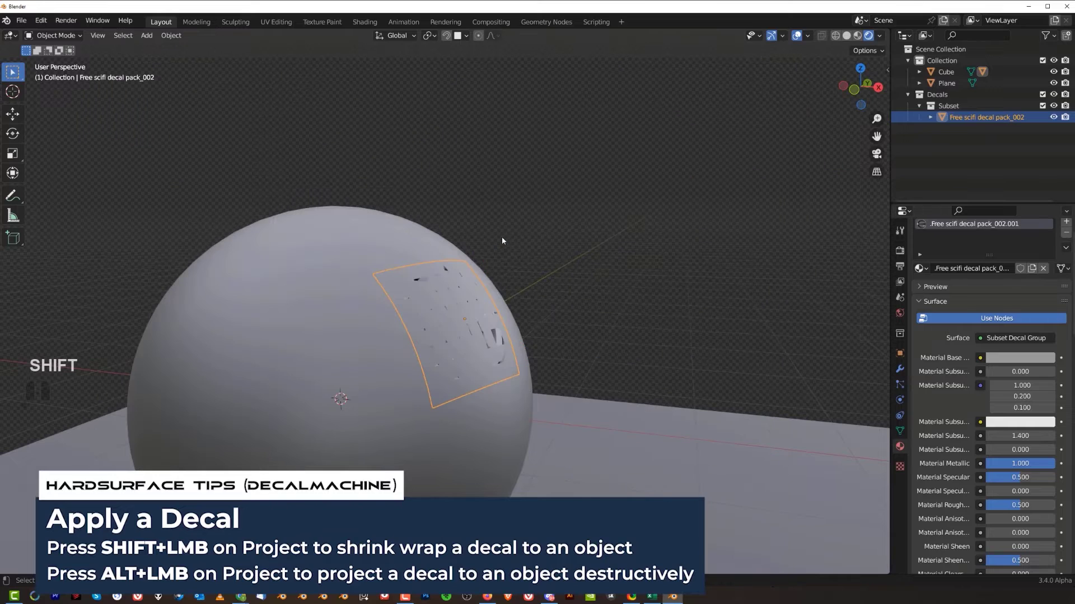
{"action": "key", "text": "ctrl+z"}
{"action": "key", "text": "d"}
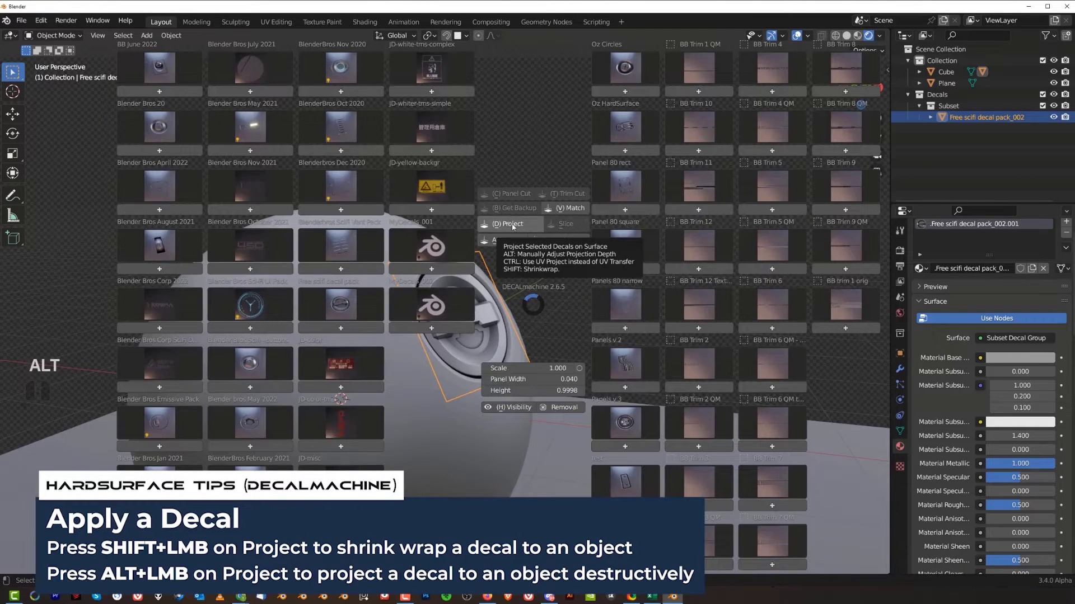
{"action": "left_click", "coordinate": [515, 227]}
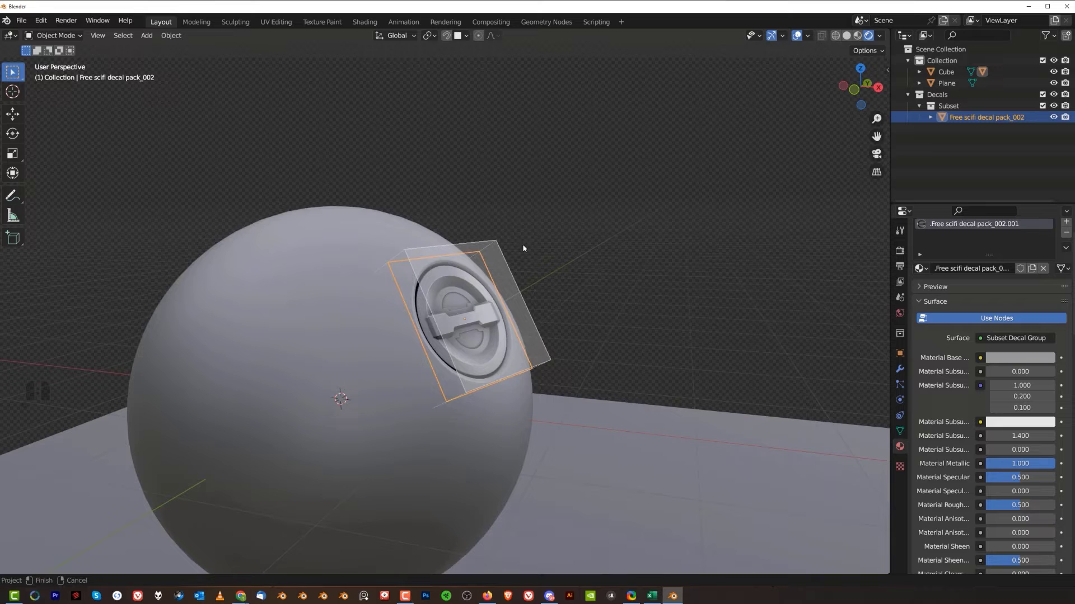
{"action": "left_click", "coordinate": [526, 248]}
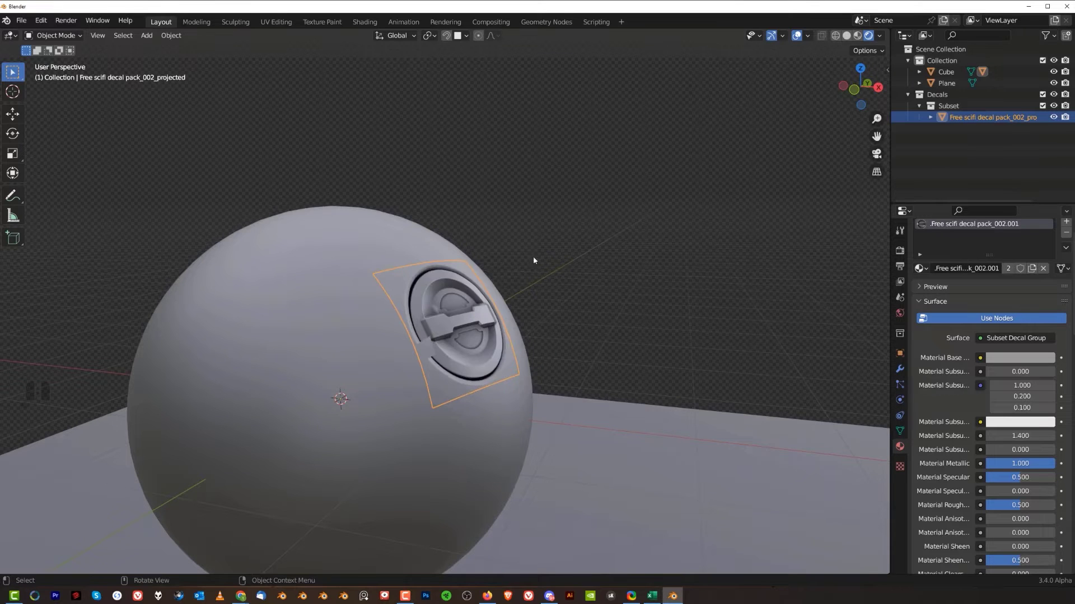
- Orbit and zoom in on the projected decal, then bring up the decal tools
{"action": "left_click_drag", "start_coordinate": [530, 282], "coordinate": [509, 290]}
{"action": "left_click_drag", "start_coordinate": [469, 301], "coordinate": [530, 266]}
{"action": "middle_click", "coordinate": [442, 308]}
{"action": "left_click_drag", "start_coordinate": [396, 302], "coordinate": [476, 291]}
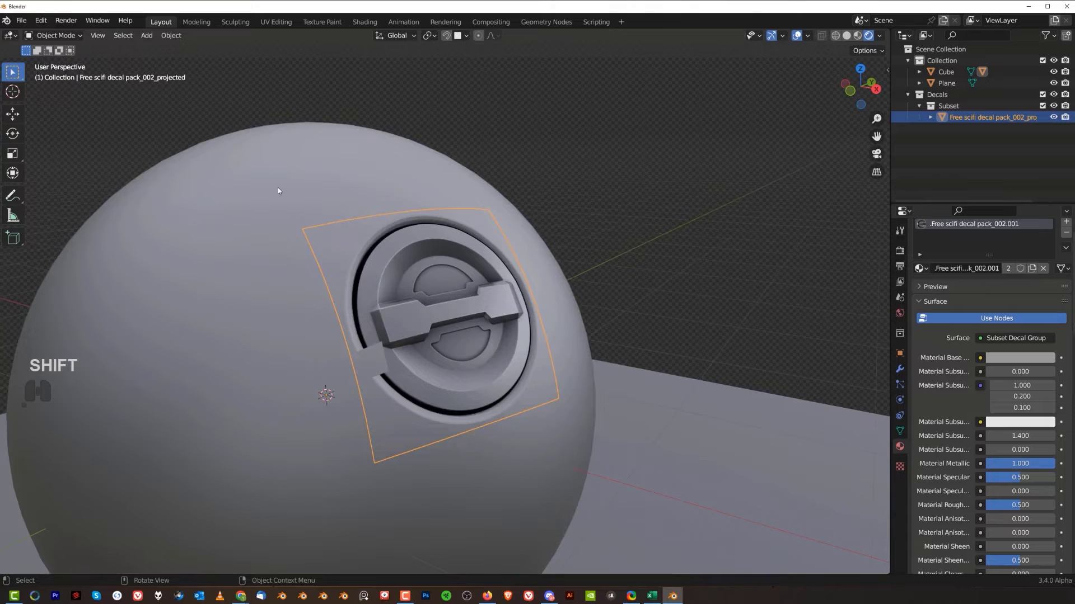
{"action": "middle_click", "coordinate": [470, 282]}
{"action": "middle_click", "coordinate": [455, 272]}
{"action": "middle_click", "coordinate": [512, 271]}
{"action": "middle_click", "coordinate": [466, 228]}
{"action": "middle_click", "coordinate": [439, 291]}
{"action": "middle_click", "coordinate": [458, 288]}
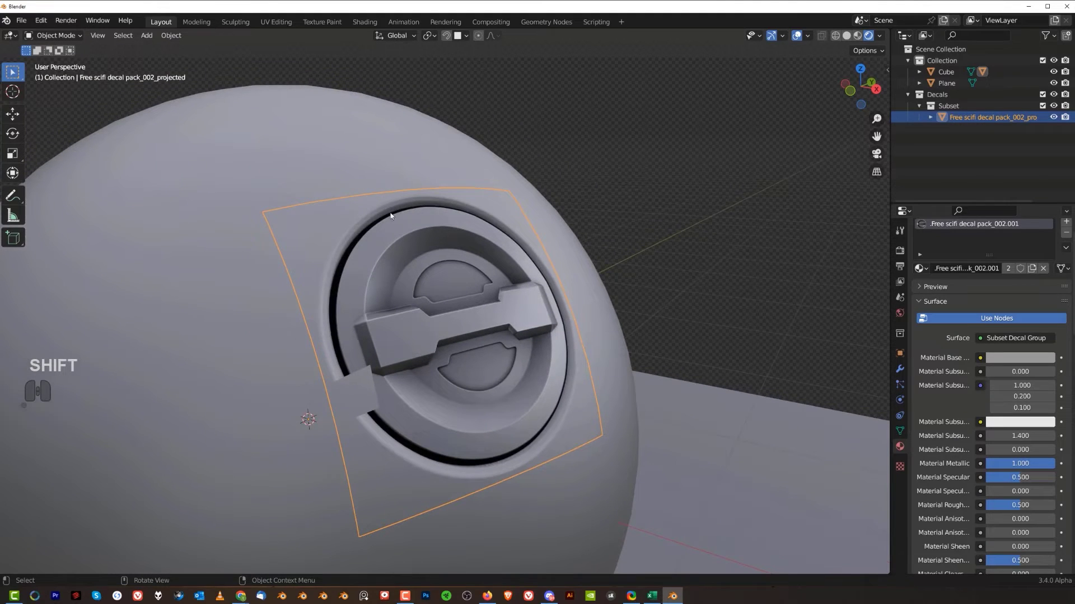
{"action": "middle_click", "coordinate": [479, 288]}
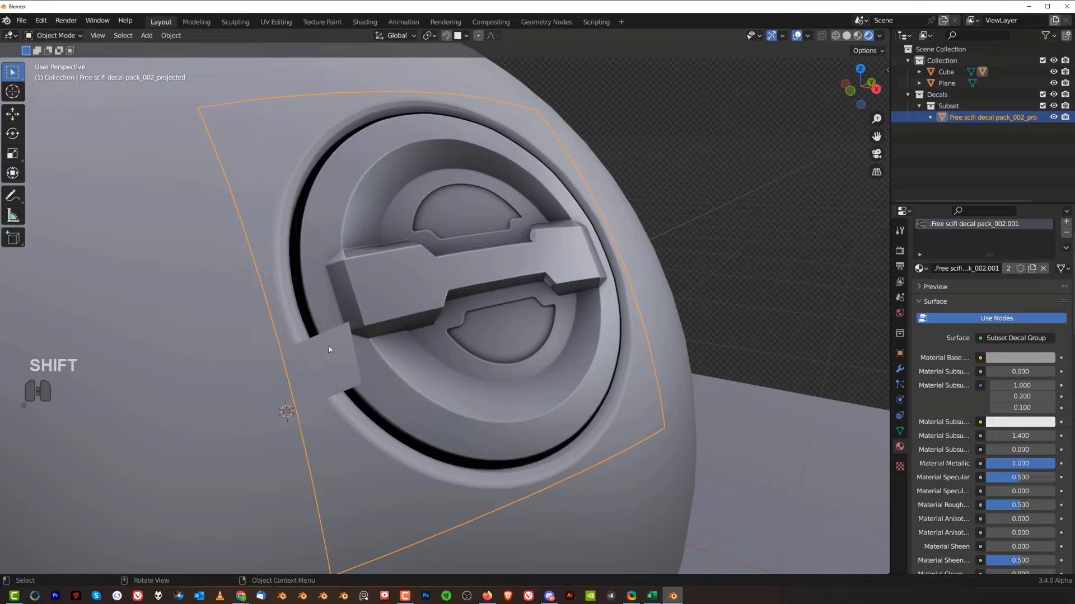
{"action": "middle_click", "coordinate": [378, 342]}
{"action": "middle_click", "coordinate": [508, 327]}
{"action": "middle_click", "coordinate": [498, 303]}
{"action": "key", "text": "d"}
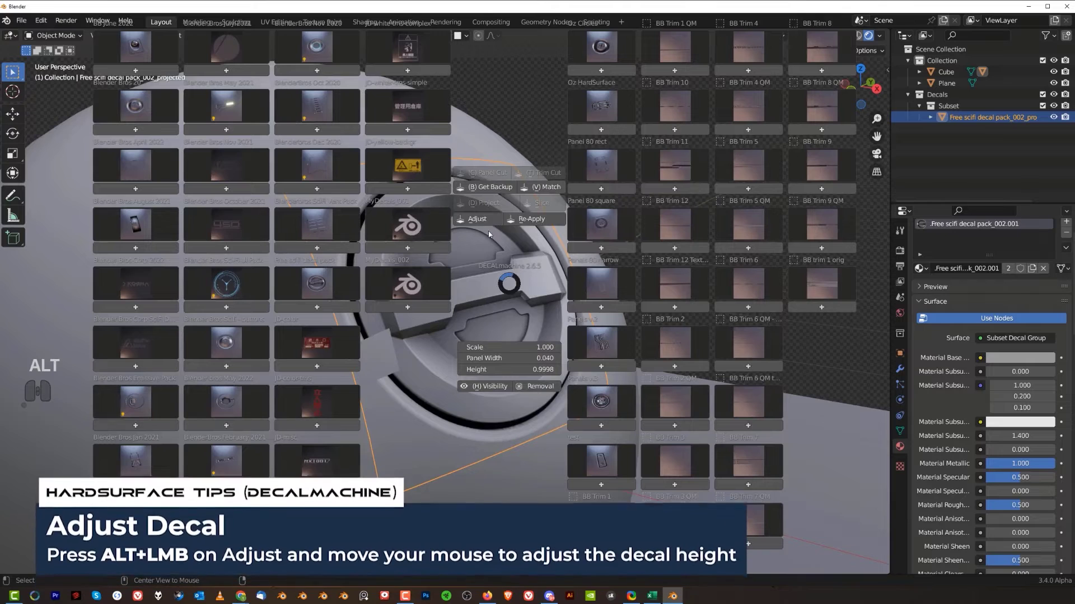
- Raise the projected decal by Δ Height 0.0030 with Adjust Decal
{"action": "left_click", "coordinate": [487, 225]}
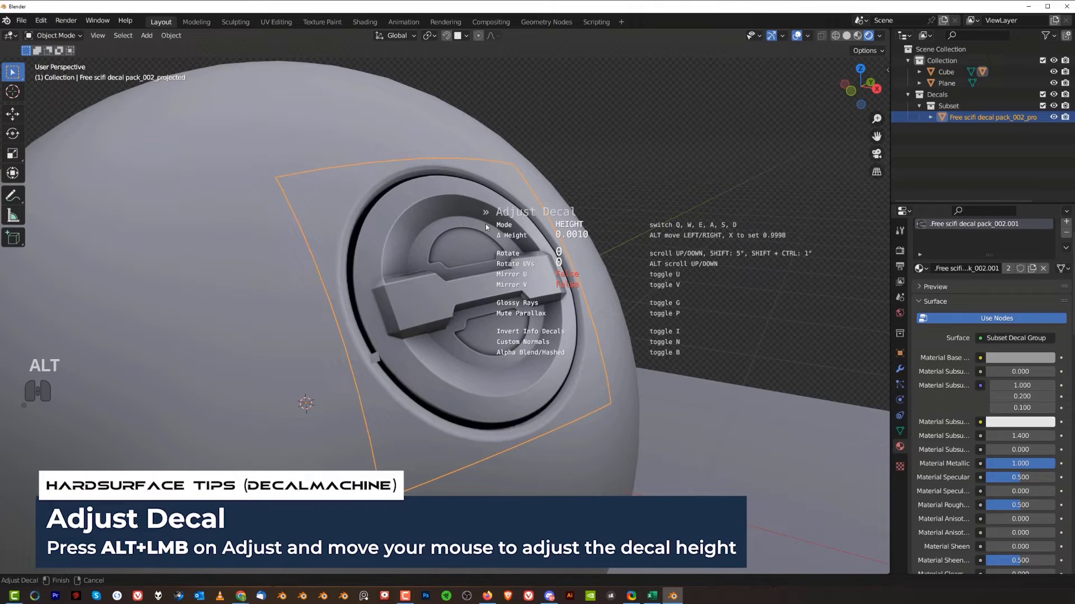
{"action": "left_click", "coordinate": [488, 227]}
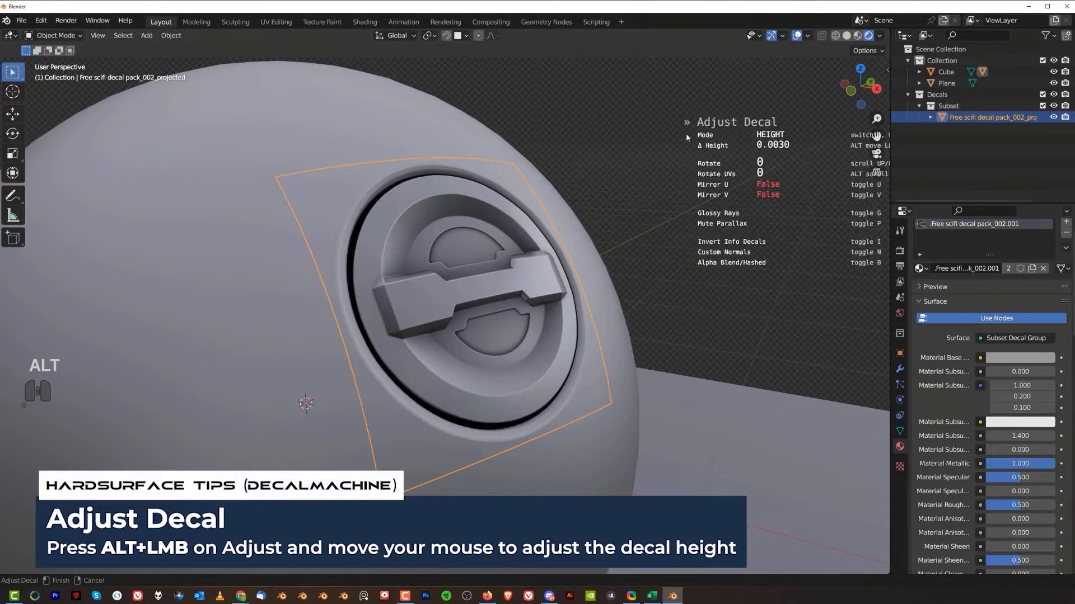
{"action": "left_click", "coordinate": [686, 138]}
- Select the sphere again and orbit around it
{"action": "middle_click", "coordinate": [506, 270]}
{"action": "left_click_drag", "start_coordinate": [499, 270], "coordinate": [449, 271]}
{"action": "left_click", "coordinate": [471, 246]}
{"action": "left_click_drag", "start_coordinate": [455, 272], "coordinate": [490, 275]}
{"action": "middle_click", "coordinate": [497, 284]}
{"action": "left_click_drag", "start_coordinate": [515, 287], "coordinate": [481, 282]}
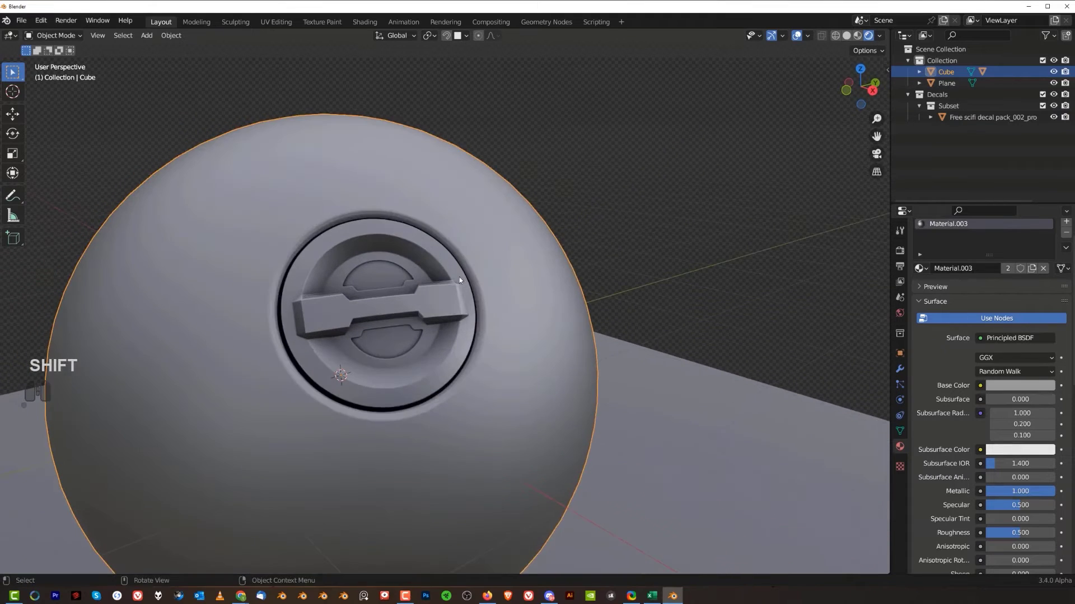
- Select and delete the projected sci-fi decal from the sphere
{"action": "middle_click", "coordinate": [496, 291]}
{"action": "middle_click", "coordinate": [489, 290]}
{"action": "middle_click", "coordinate": [497, 289]}
{"action": "left_click_drag", "start_coordinate": [493, 320], "coordinate": [510, 330]}
{"action": "middle_click", "coordinate": [490, 296]}
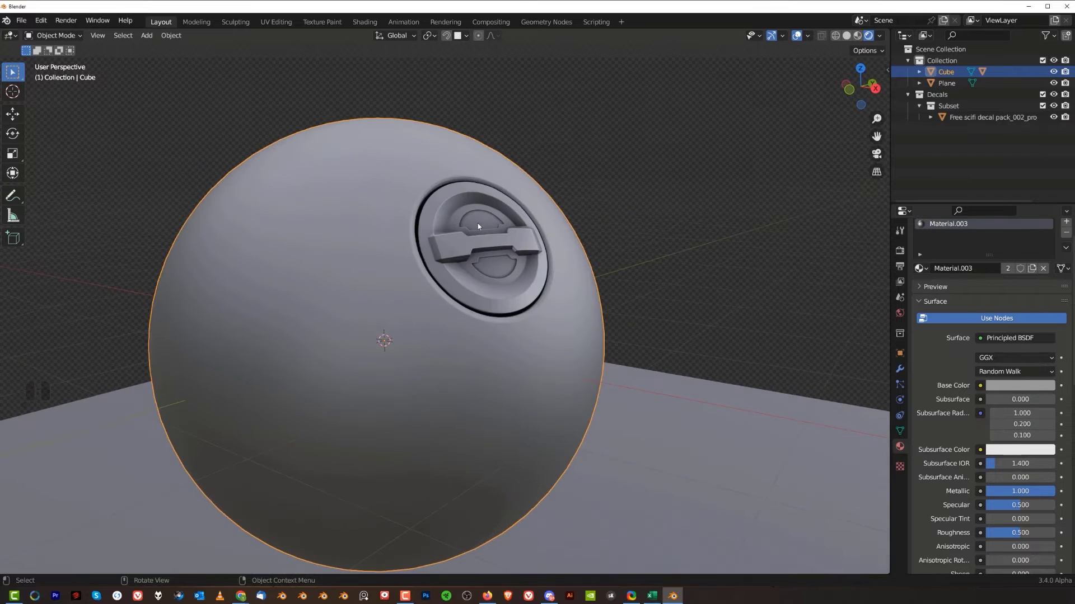
{"action": "left_click_drag", "start_coordinate": [463, 257], "coordinate": [462, 269]}
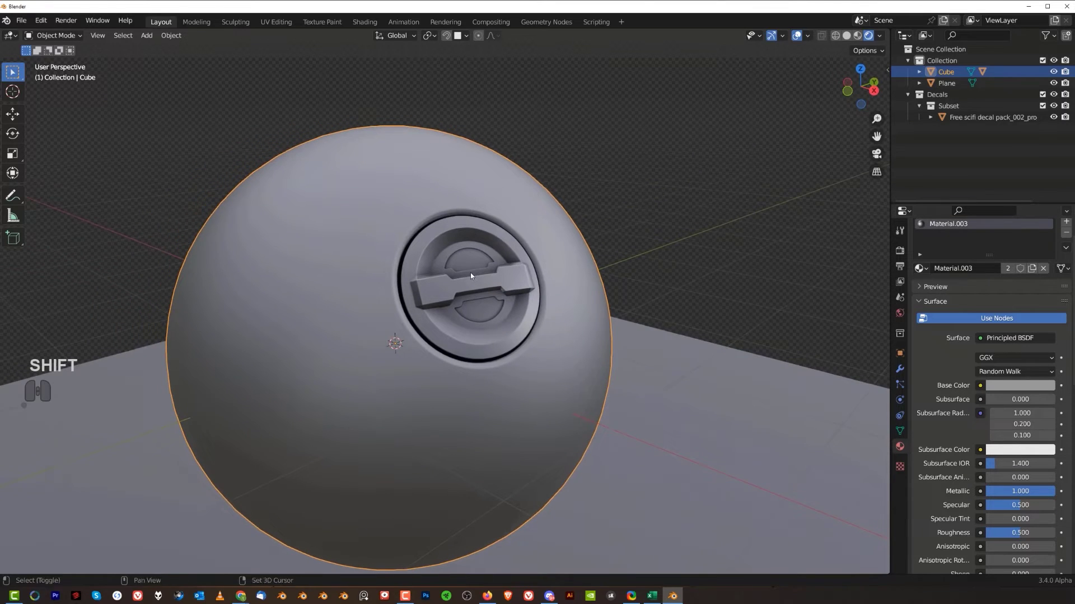
{"action": "left_click", "coordinate": [472, 272]}
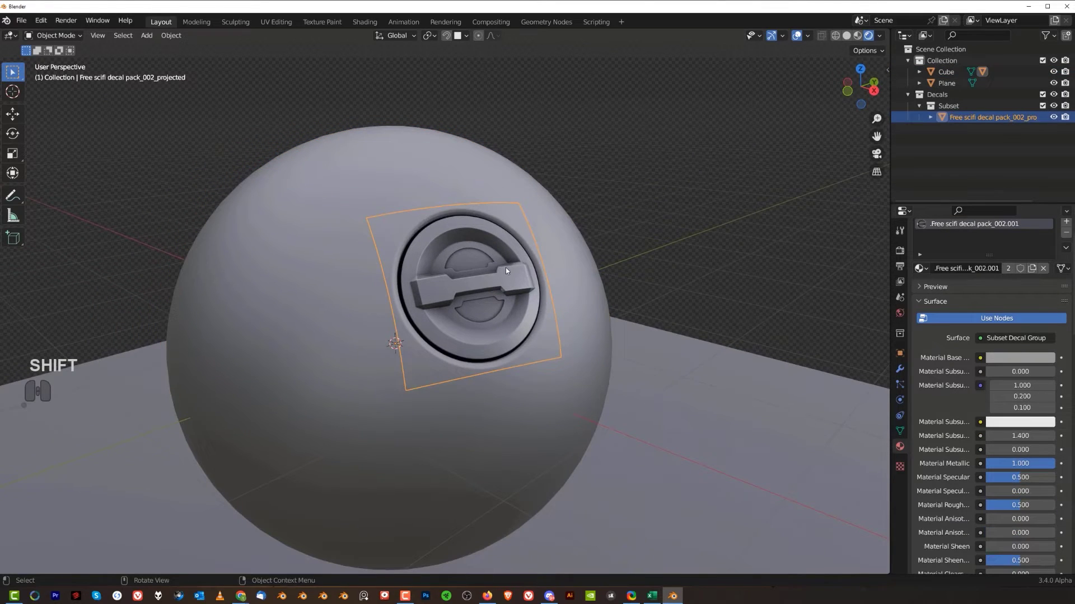
{"action": "key", "text": "x"}
{"action": "left_click", "coordinate": [510, 271]}
{"action": "left_click", "coordinate": [499, 260]}
- Insert a panel decal from the library and project it onto the sphere
{"action": "key", "text": "d"}
{"action": "left_click", "coordinate": [562, 233]}
{"action": "left_click", "coordinate": [543, 266]}
{"action": "key", "text": "d"}
{"action": "key", "text": "d"}
{"action": "left_click", "coordinate": [580, 208]}
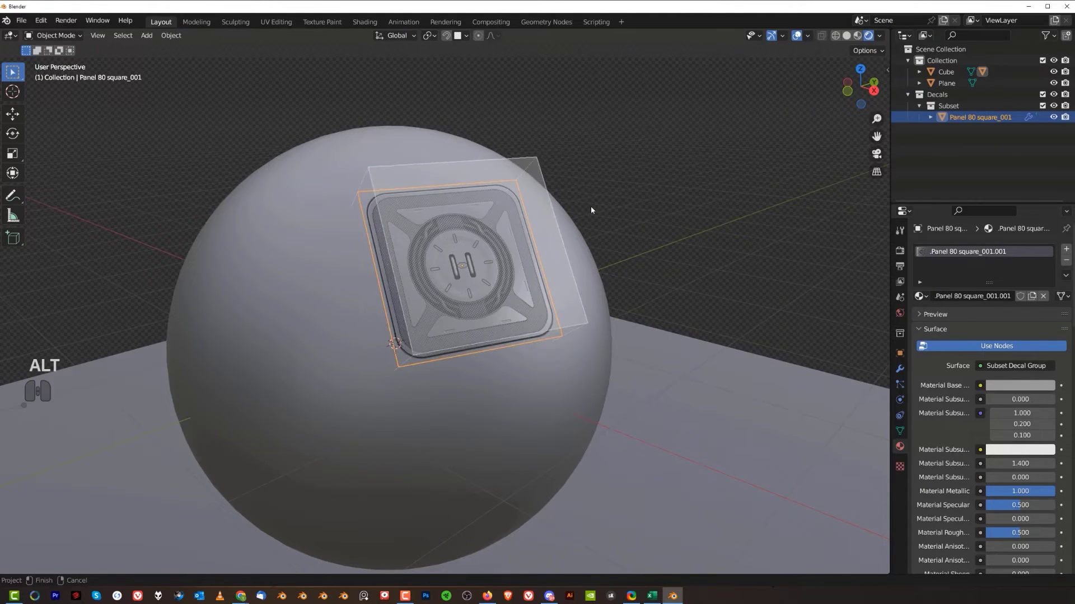
{"action": "left_click", "coordinate": [596, 212]}
- Delete the newly projected panel decal as well
{"action": "key", "text": "d"}
{"action": "left_click", "coordinate": [515, 222]}
{"action": "left_click", "coordinate": [517, 225]}
{"action": "right_click", "coordinate": [546, 221]}
{"action": "key", "text": "x"}
{"action": "left_click", "coordinate": [547, 221]}
{"action": "left_click_drag", "start_coordinate": [478, 263], "coordinate": [461, 229]}
{"action": "left_click", "coordinate": [461, 228]}
- Give the sphere level-2 subdivision and pull the view back to the whole sphere
{"action": "left_click_drag", "start_coordinate": [434, 298], "coordinate": [432, 355]}
{"action": "left_click_drag", "start_coordinate": [416, 326], "coordinate": [420, 304]}
{"action": "left_click_drag", "start_coordinate": [475, 328], "coordinate": [499, 367]}
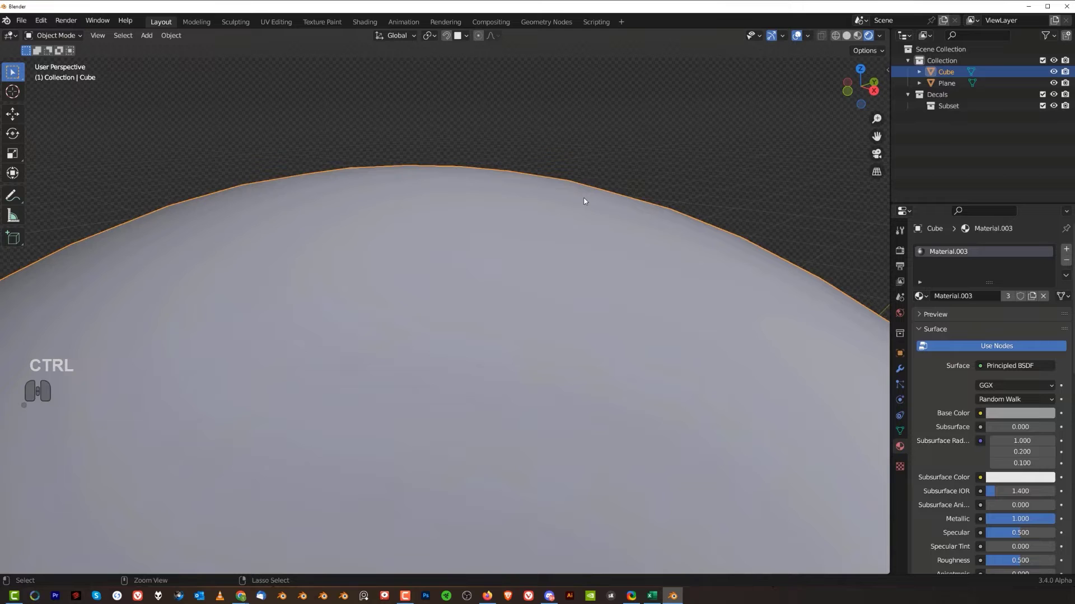
{"action": "key", "text": "ctrl+2"}
{"action": "middle_click", "coordinate": [585, 276]}
{"action": "left_click_drag", "start_coordinate": [568, 302], "coordinate": [595, 226]}
{"action": "left_click_drag", "start_coordinate": [496, 309], "coordinate": [525, 296]}
{"action": "left_click", "coordinate": [525, 296]}
- Drop the Panel 80 square decal from the library onto the sphere
{"action": "key", "text": "d"}
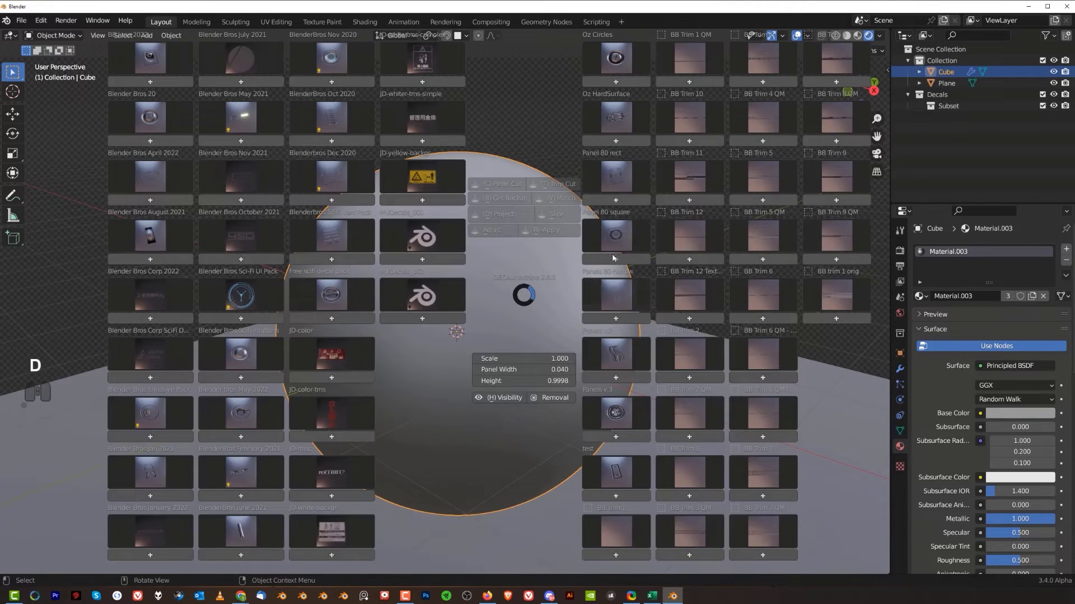
{"action": "left_click", "coordinate": [622, 239]}
{"action": "left_click", "coordinate": [625, 277]}
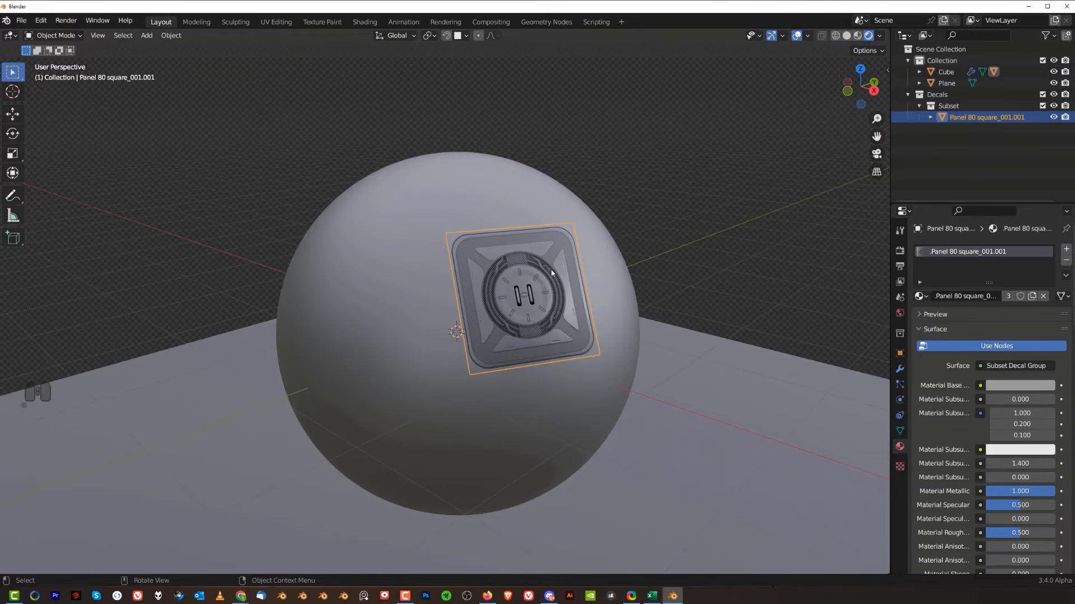
- Project the square panel onto the sphere's curved surface and zoom in to check it
{"action": "key", "text": "alt+d"}
{"action": "left_click", "coordinate": [532, 206]}
{"action": "left_click", "coordinate": [543, 214]}
{"action": "left_click_drag", "start_coordinate": [555, 273], "coordinate": [539, 298]}
{"action": "left_click_drag", "start_coordinate": [467, 293], "coordinate": [562, 399]}
{"action": "left_click", "coordinate": [708, 213]}
{"action": "left_click_drag", "start_coordinate": [458, 268], "coordinate": [525, 259]}
{"action": "middle_click", "coordinate": [550, 272]}
{"action": "middle_click", "coordinate": [511, 276]}
{"action": "middle_click", "coordinate": [588, 276]}
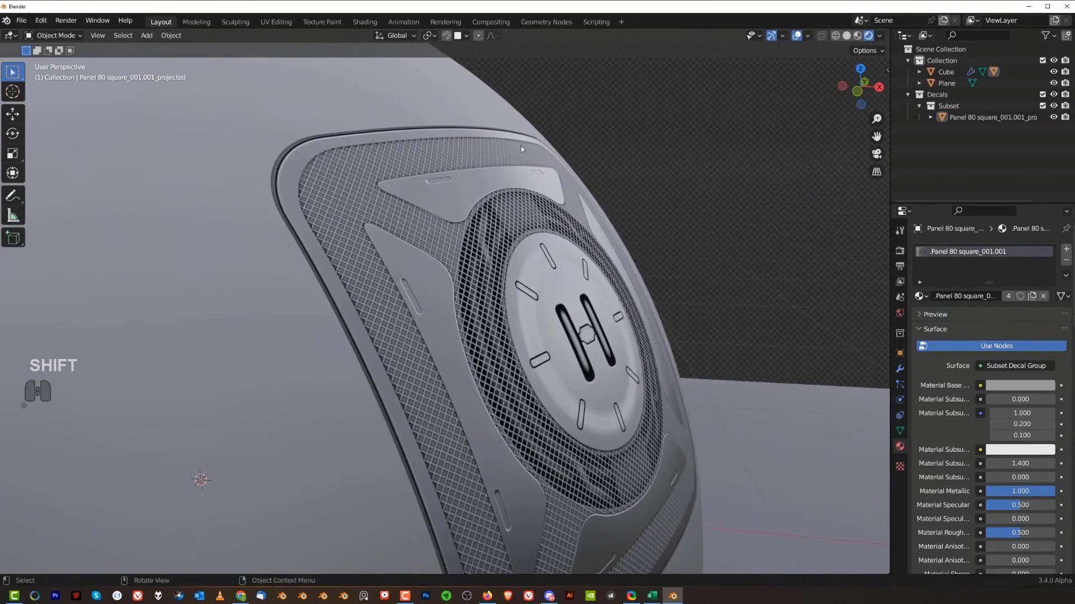
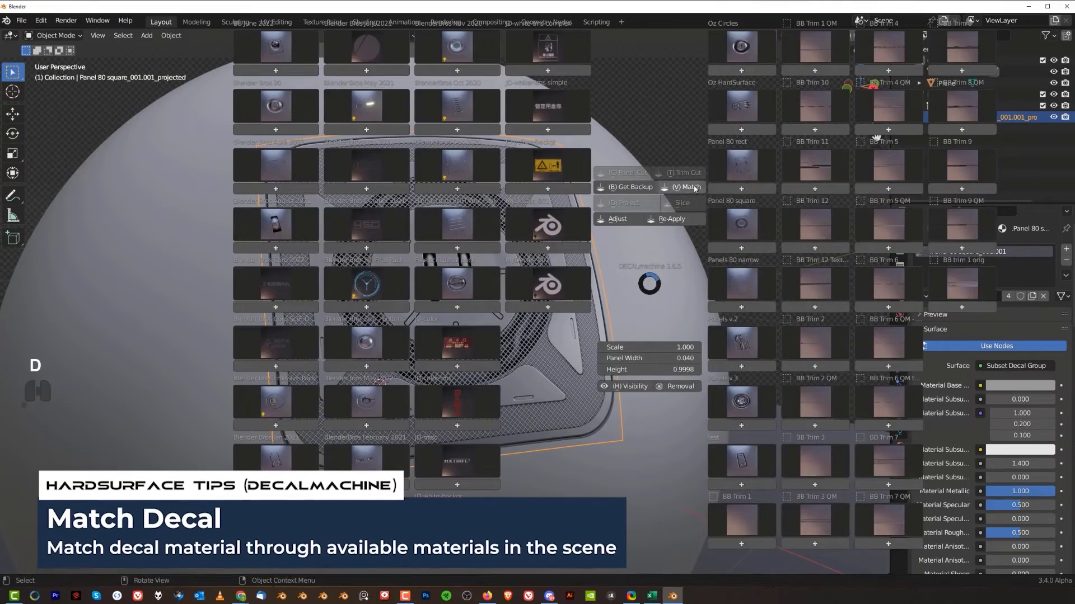
- Match the panel decal's material to Material.003 in the Match Materials panel
{"action": "left_click", "coordinate": [696, 189]}
{"action": "scroll", "scroll_direction": "down", "scroll_amount": 3}
{"action": "scroll", "scroll_direction": "down", "scroll_amount": 3}
{"action": "scroll", "scroll_direction": "down", "scroll_amount": 3}
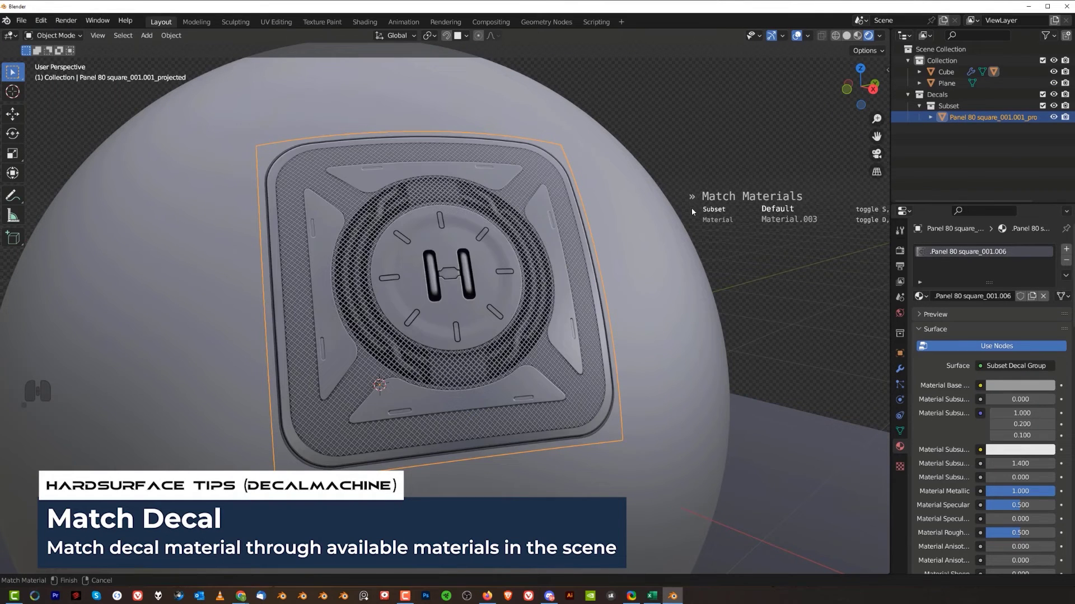
{"action": "left_click", "coordinate": [694, 211]}
{"action": "left_click", "coordinate": [758, 176]}
{"action": "middle_click", "coordinate": [701, 216]}
{"action": "left_click", "coordinate": [700, 218]}
- Orbit the view to inspect the grey-blended panel decal
{"action": "left_click_drag", "start_coordinate": [511, 275], "coordinate": [479, 281]}
{"action": "left_click_drag", "start_coordinate": [403, 317], "coordinate": [513, 298]}
{"action": "left_click_drag", "start_coordinate": [499, 298], "coordinate": [549, 293]}
{"action": "left_click_drag", "start_coordinate": [539, 289], "coordinate": [451, 296]}
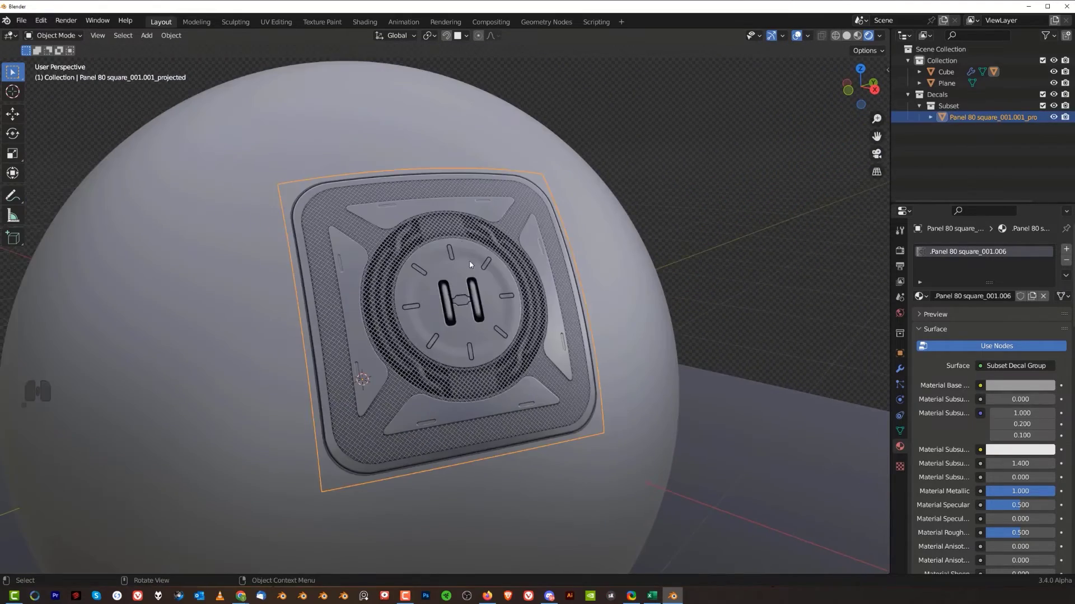
{"action": "middle_click", "coordinate": [457, 246]}
- Set the sphere's material base colour to black
{"action": "left_click", "coordinate": [426, 184]}
{"action": "middle_click", "coordinate": [448, 223]}
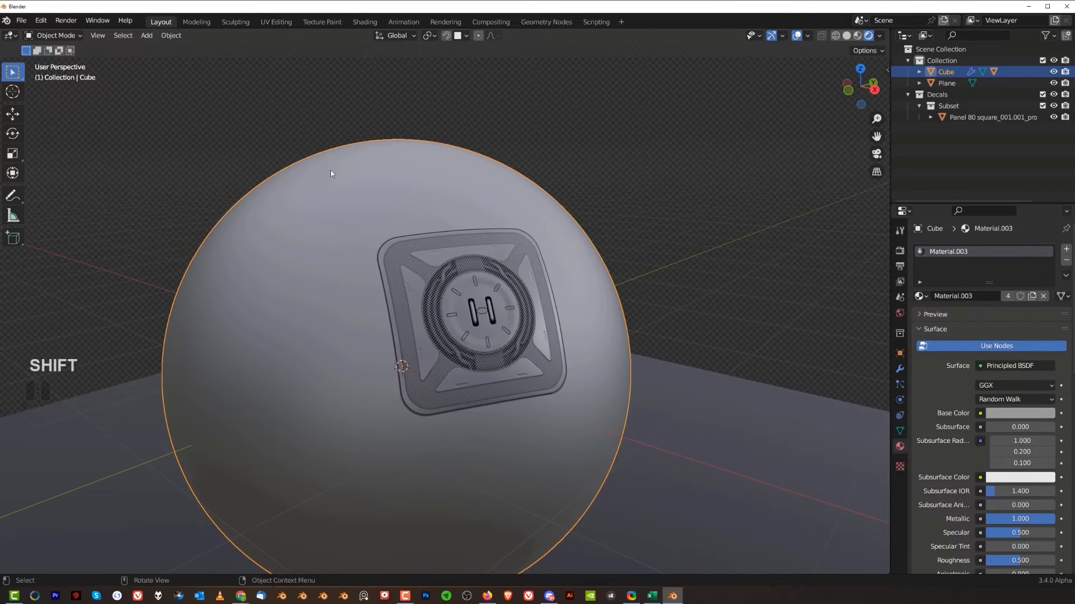
{"action": "middle_click", "coordinate": [427, 204]}
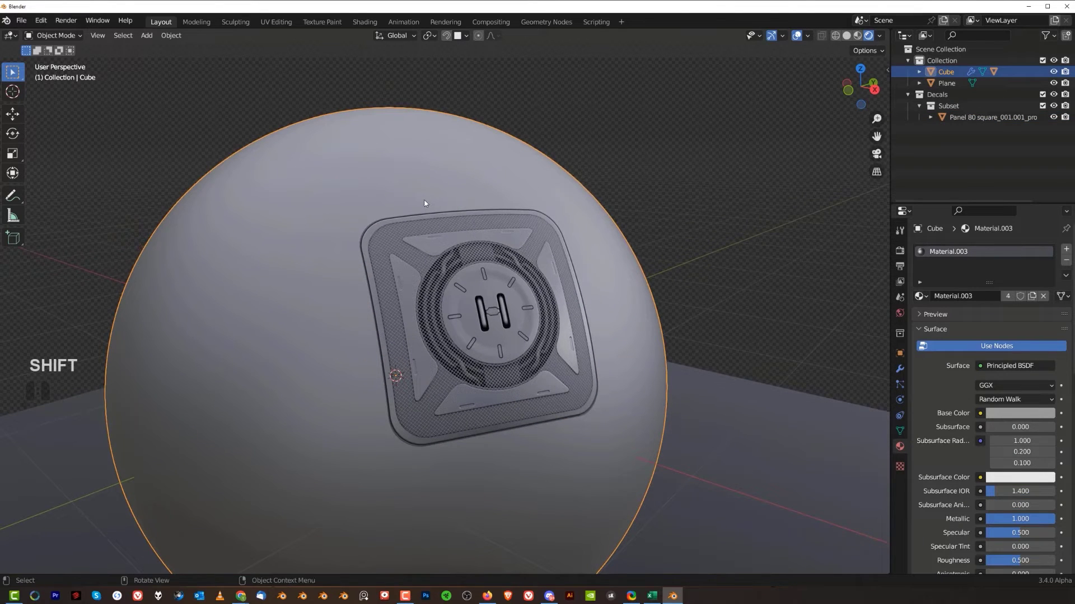
{"action": "left_click", "coordinate": [1017, 420]}
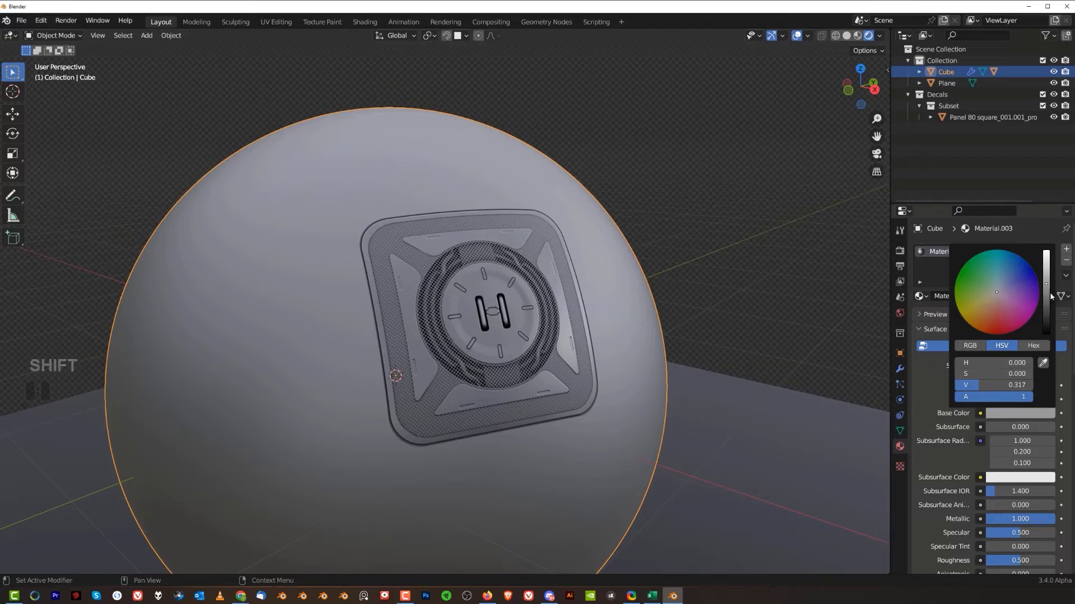
{"action": "left_click", "coordinate": [1048, 288]}
{"action": "middle_click", "coordinate": [554, 308]}
{"action": "middle_click", "coordinate": [537, 297]}
{"action": "middle_click", "coordinate": [449, 290]}
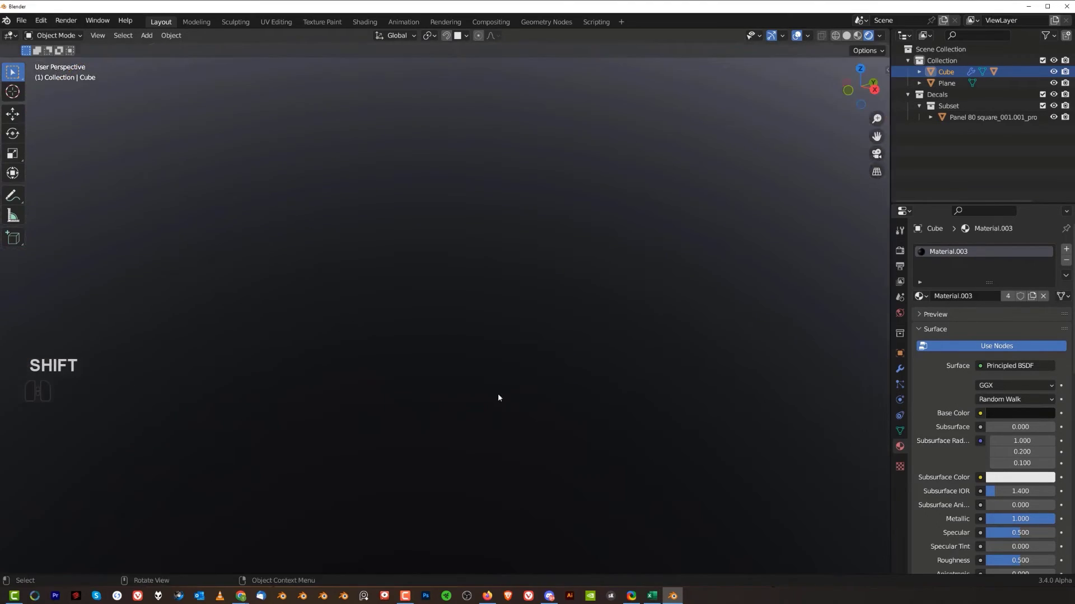
- Re-match the panel decal to the sphere's new black material via the DECALmachine pie
{"action": "left_click_drag", "start_coordinate": [483, 354], "coordinate": [501, 290]}
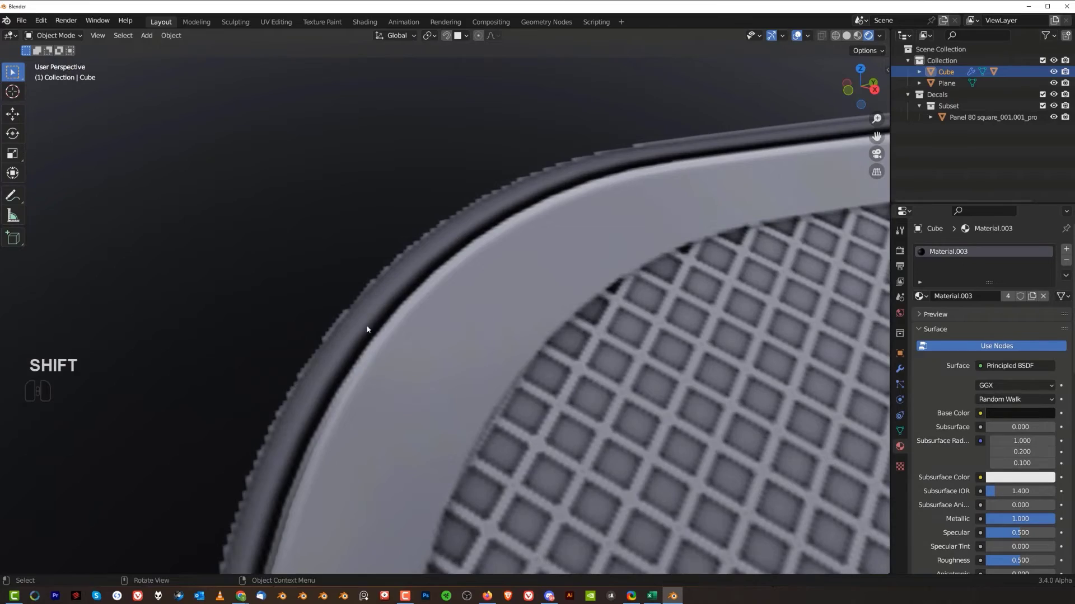
{"action": "left_click", "coordinate": [433, 317]}
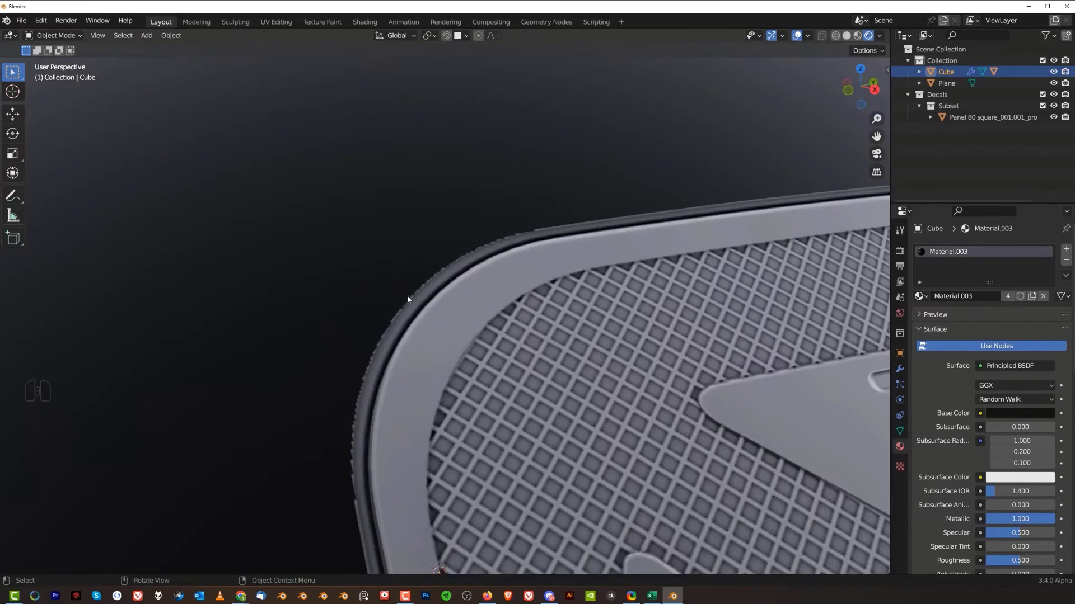
{"action": "middle_click", "coordinate": [468, 307]}
{"action": "middle_click", "coordinate": [513, 337]}
{"action": "middle_click", "coordinate": [494, 290]}
{"action": "left_click", "coordinate": [473, 329]}
{"action": "left_click_drag", "start_coordinate": [485, 300], "coordinate": [483, 278]}
{"action": "left_click", "coordinate": [476, 283]}
{"action": "left_click_drag", "start_coordinate": [509, 283], "coordinate": [503, 313]}
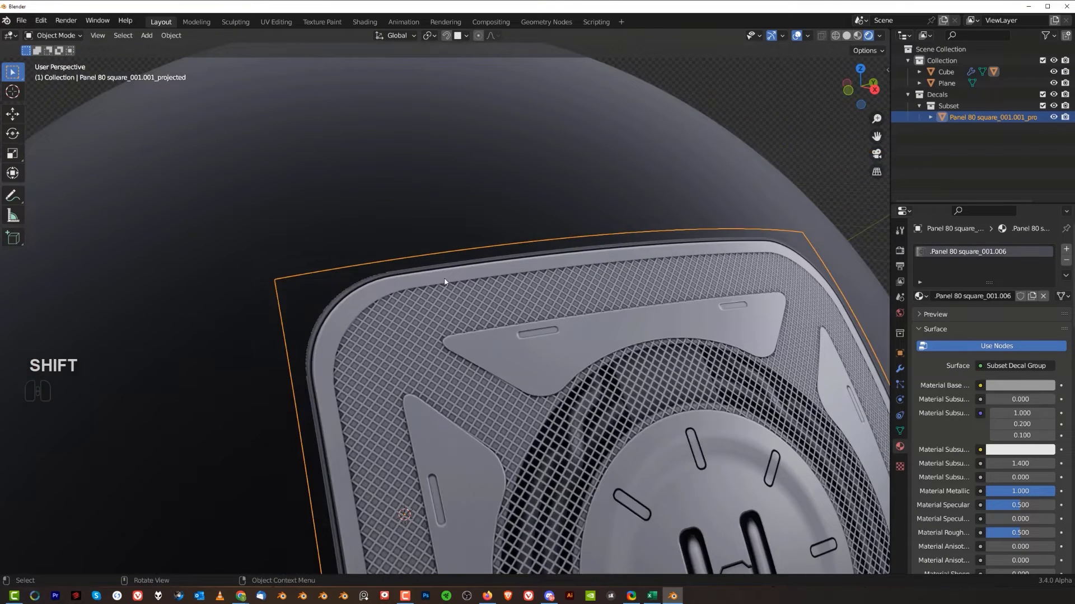
{"action": "key", "text": "d"}
{"action": "left_click", "coordinate": [480, 219]}
- Delete the panel decal from the sphere, leaving the sphere selected
{"action": "middle_click", "coordinate": [362, 193]}
{"action": "left_click_drag", "start_coordinate": [512, 243], "coordinate": [485, 194]}
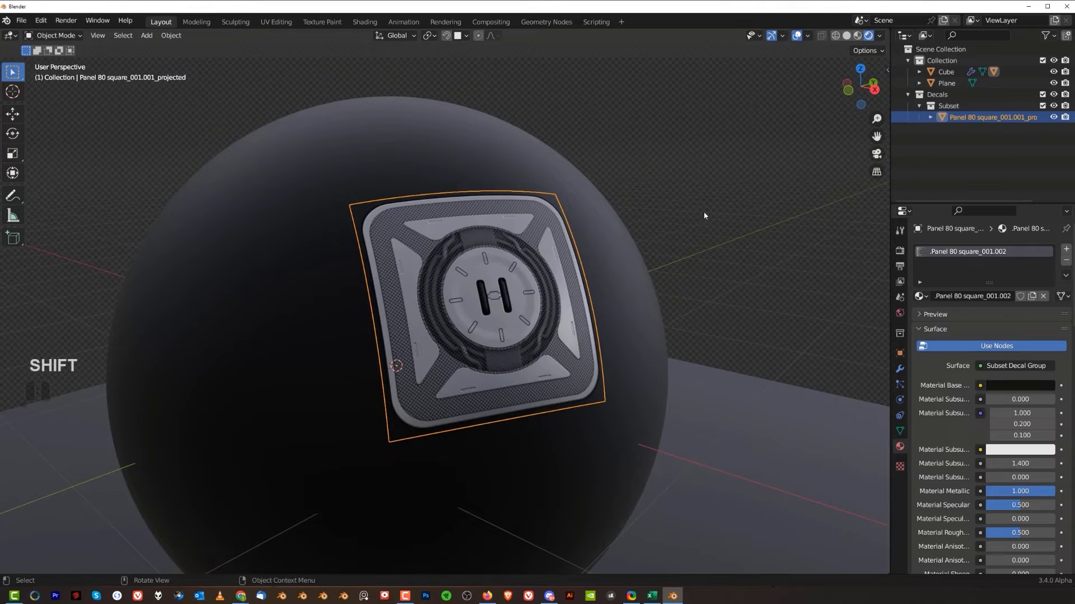
{"action": "left_click", "coordinate": [706, 215]}
{"action": "left_click_drag", "start_coordinate": [521, 272], "coordinate": [473, 247]}
{"action": "double_click", "coordinate": [424, 296]}
{"action": "key", "text": "x"}
{"action": "left_click", "coordinate": [484, 291]}
- Add an Oz Circles screw decal to the sphere and duplicate it along the surface
{"action": "key", "text": "d"}
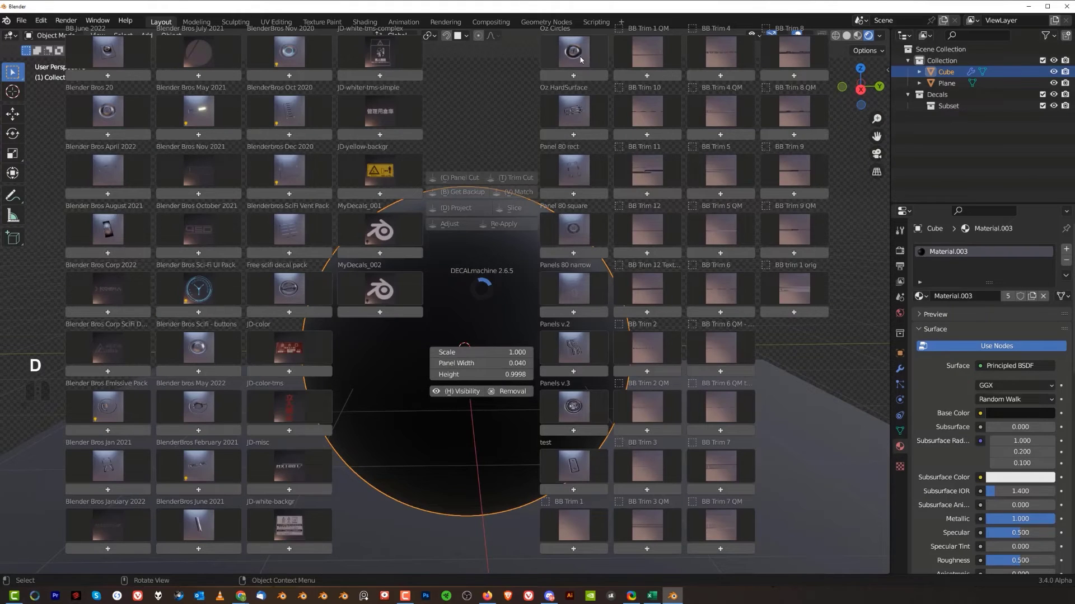
{"action": "left_click", "coordinate": [581, 59]}
{"action": "left_click", "coordinate": [575, 96]}
{"action": "middle_click", "coordinate": [528, 304]}
{"action": "middle_click", "coordinate": [491, 293]}
{"action": "key", "text": "shift+d"}
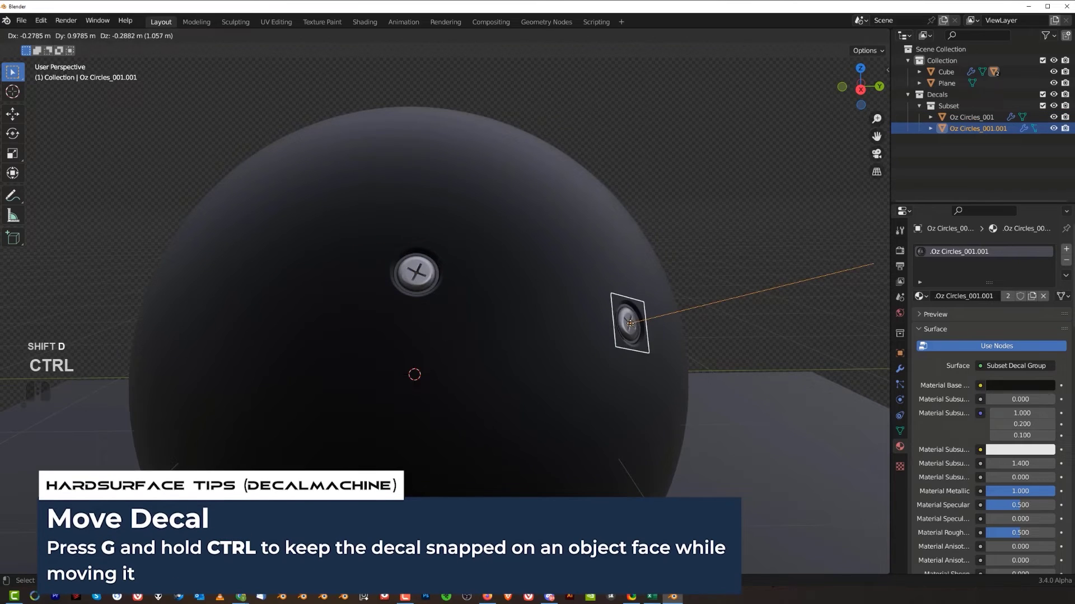
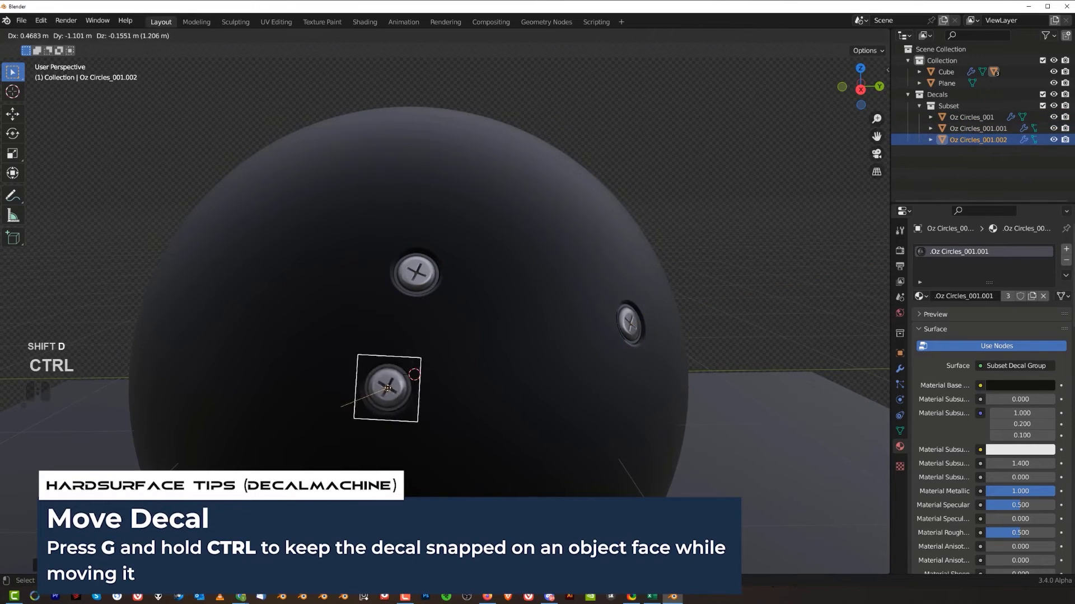
{"action": "key", "text": "ctrl+shift+d"}
{"action": "left_click", "coordinate": [277, 371]}
- Place the third screw copy and project the screw decals onto the sphere
{"action": "double_click", "coordinate": [423, 277]}
{"action": "left_click_drag", "start_coordinate": [541, 222], "coordinate": [565, 215]}
{"action": "left_click", "coordinate": [567, 204]}
{"action": "left_click", "coordinate": [577, 205]}
{"action": "middle_click", "coordinate": [507, 274]}
{"action": "left_click", "coordinate": [597, 320]}
- Lighten the sphere's base colour to mid-grey
{"action": "left_click", "coordinate": [1011, 418]}
{"action": "left_click", "coordinate": [1048, 274]}
{"action": "middle_click", "coordinate": [594, 286]}
{"action": "double_click", "coordinate": [416, 244]}
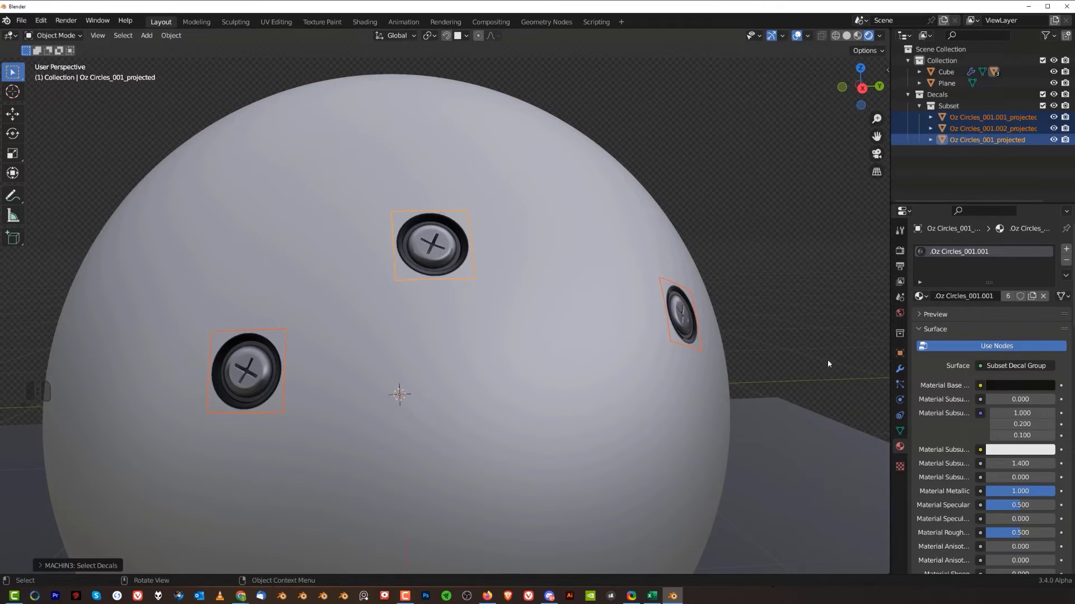
- Re-match the screw decals to the sphere's material through the DECALmachine pie
{"action": "left_click_drag", "start_coordinate": [498, 349], "coordinate": [491, 357]}
{"action": "left_click_drag", "start_coordinate": [426, 327], "coordinate": [444, 317]}
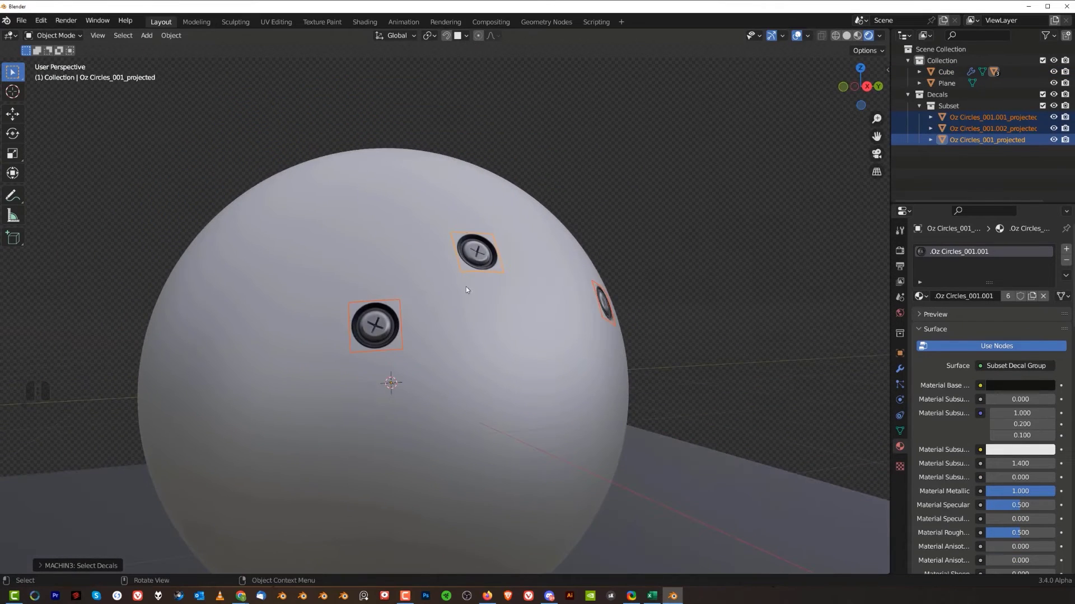
{"action": "key", "text": "d"}
{"action": "key", "text": "d"}
{"action": "left_click", "coordinate": [608, 220]}
{"action": "key", "text": "d"}
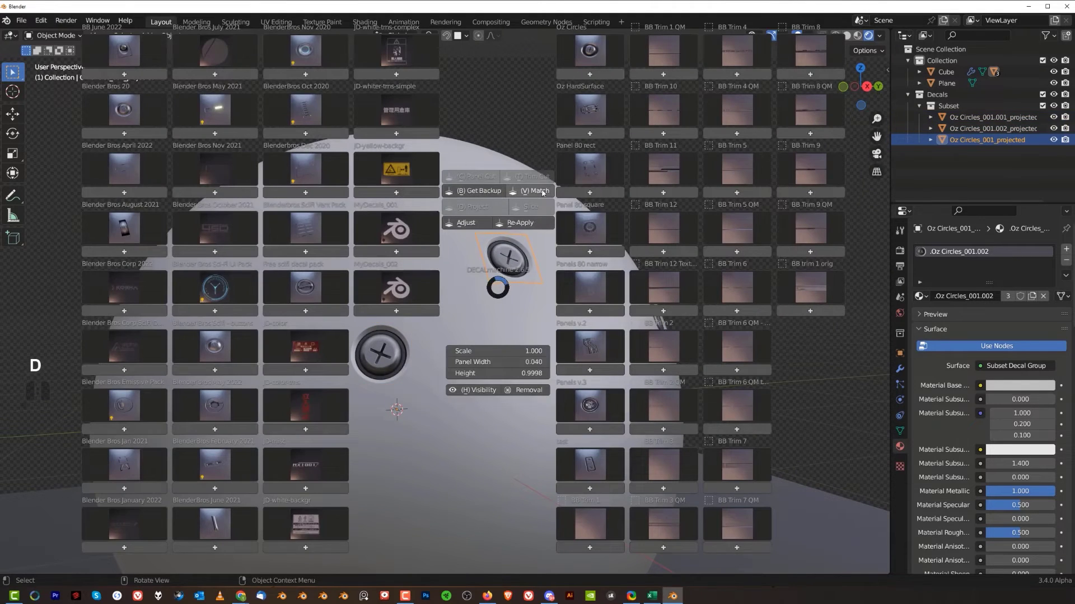
{"action": "key", "text": "d"}
- Delete the sphere and its decals from the scene
{"action": "right_click", "coordinate": [474, 289]}
{"action": "middle_click", "coordinate": [469, 331]}
{"action": "middle_click", "coordinate": [394, 323]}
{"action": "scroll", "scroll_direction": "up", "scroll_amount": 3}
{"action": "left_click_drag", "start_coordinate": [410, 314], "coordinate": [405, 316]}
{"action": "left_click_drag", "start_coordinate": [430, 311], "coordinate": [515, 290]}
{"action": "middle_click", "coordinate": [526, 286]}
{"action": "left_click_drag", "start_coordinate": [454, 323], "coordinate": [492, 321]}
{"action": "middle_click", "coordinate": [504, 331]}
- Add a plain cylinder and start browsing existing materials for it
{"action": "left_click_drag", "start_coordinate": [537, 320], "coordinate": [498, 311]}
{"action": "left_click_drag", "start_coordinate": [492, 313], "coordinate": [435, 316]}
{"action": "middle_click", "coordinate": [437, 317]}
{"action": "left_click_drag", "start_coordinate": [436, 309], "coordinate": [490, 333]}
{"action": "middle_click", "coordinate": [488, 328]}
{"action": "left_click", "coordinate": [486, 320]}
{"action": "left_click", "coordinate": [923, 303]}
- Assign the existing grey Material.001 to the cylinder and bring up its shading options
{"action": "left_click", "coordinate": [924, 297]}
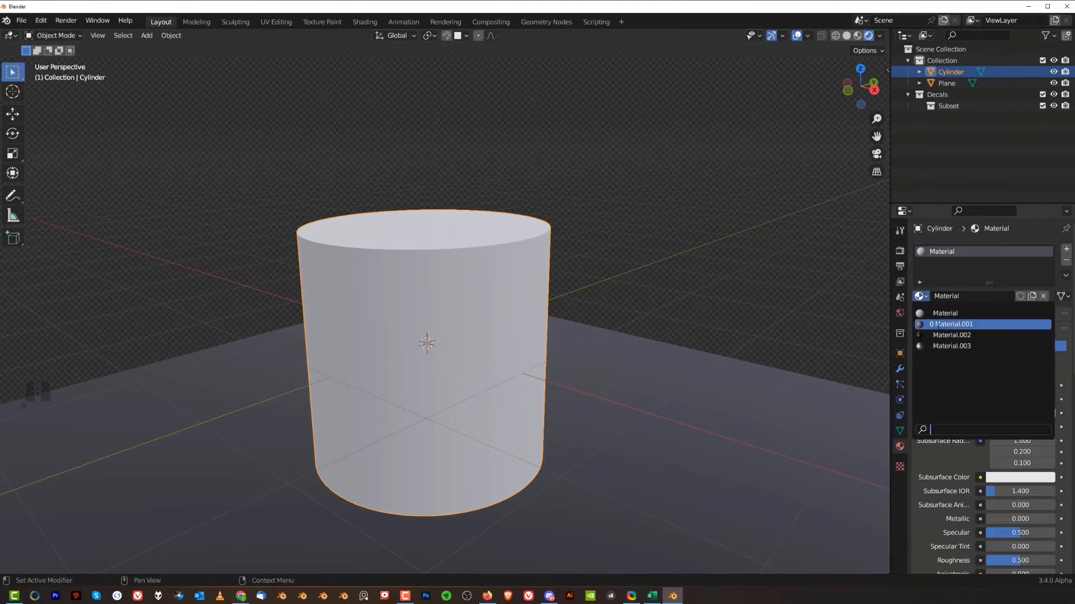
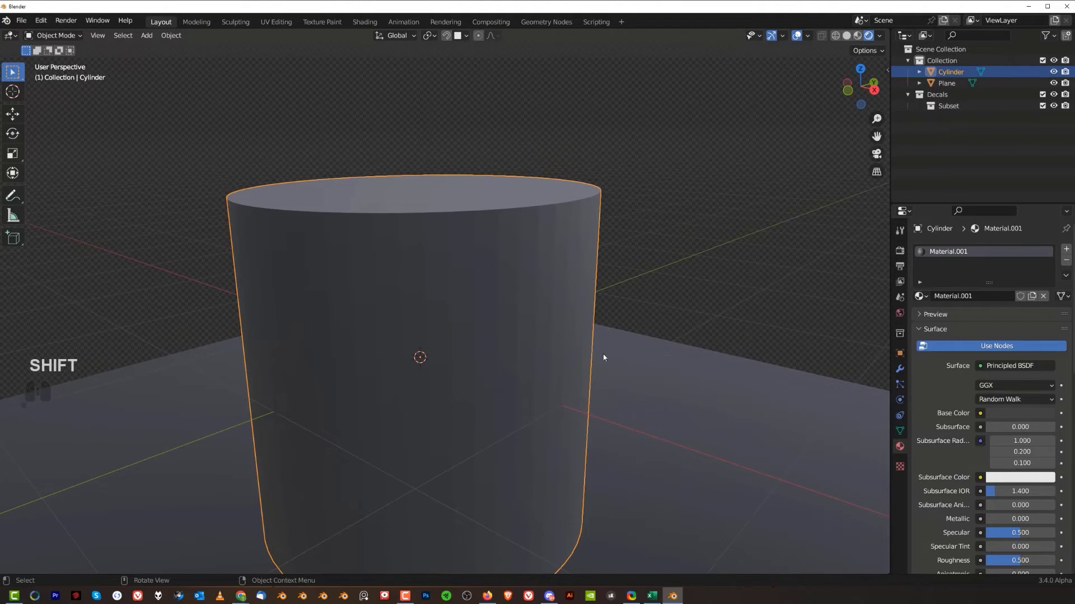
{"action": "right_click", "coordinate": [581, 317]}
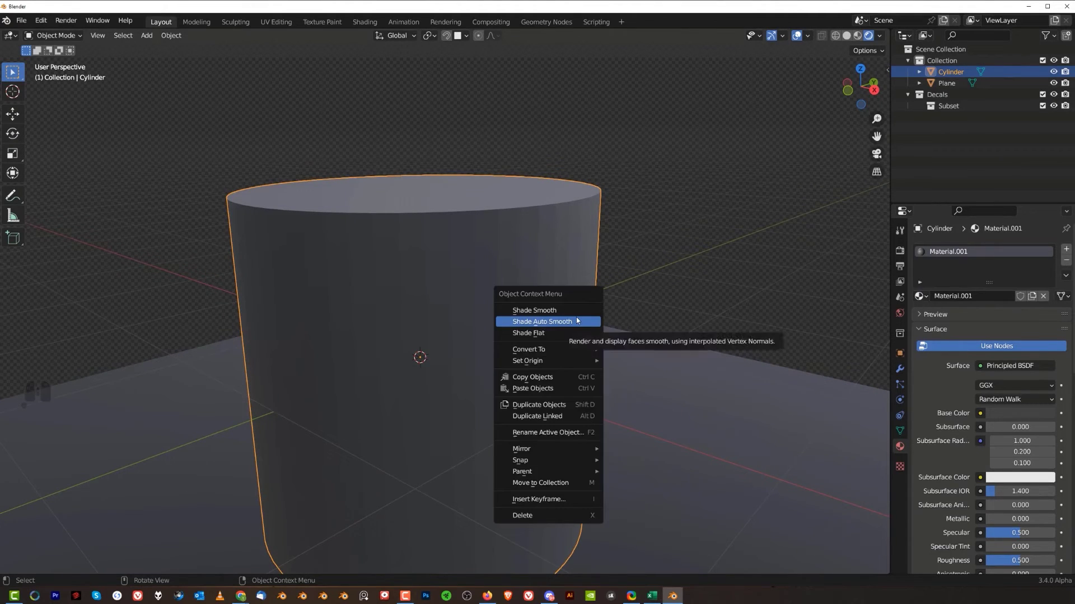
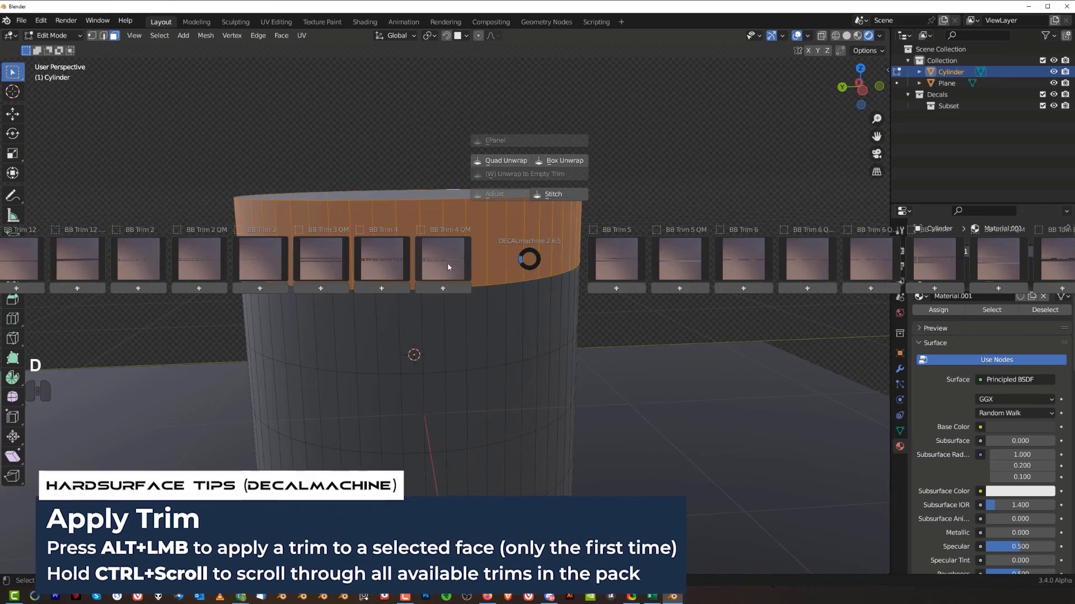
- Expand the full trim sheet grid to pick the perforated-holes trim for the top band
{"action": "left_click", "coordinate": [383, 254]}
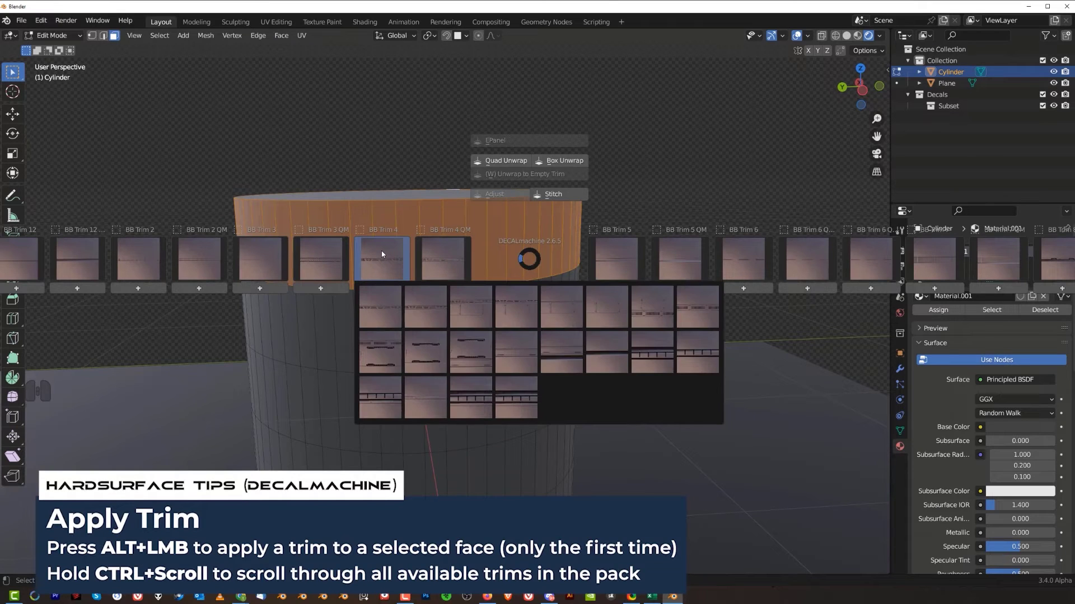
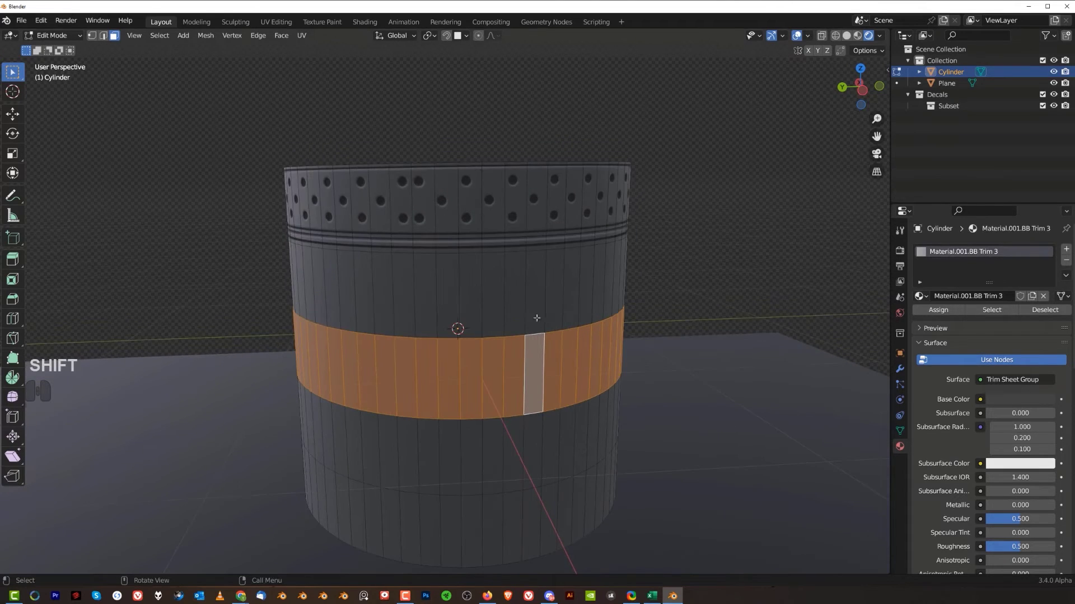
- Apply the BB Trim 5 QM panel-line trim to the cylinder's middle band
{"action": "key", "text": "d"}
{"action": "left_click", "coordinate": [647, 304]}
{"action": "left_click", "coordinate": [684, 326]}
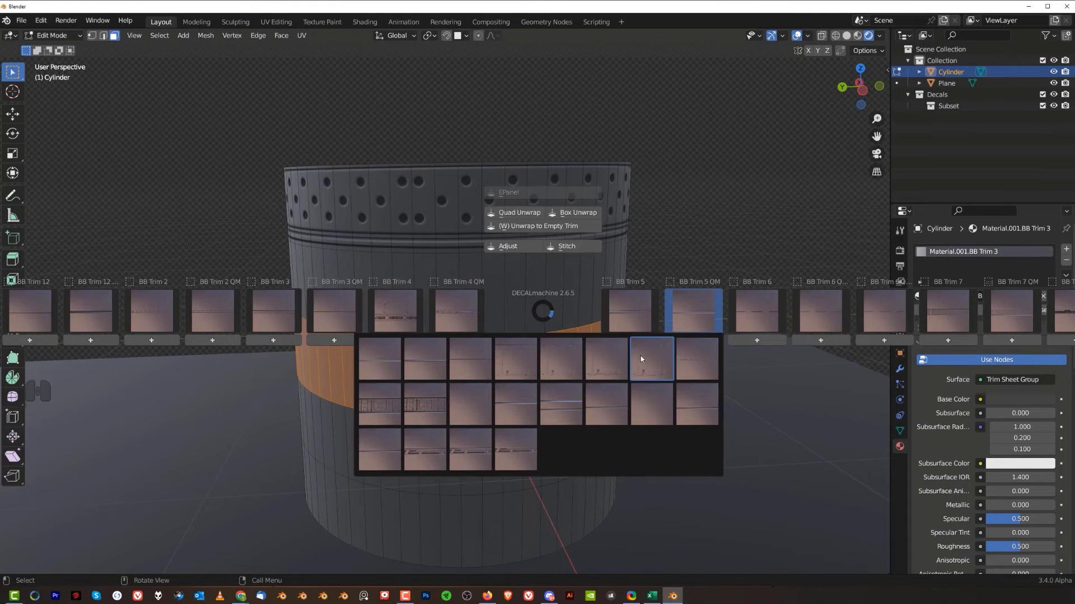
{"action": "left_click", "coordinate": [653, 362]}
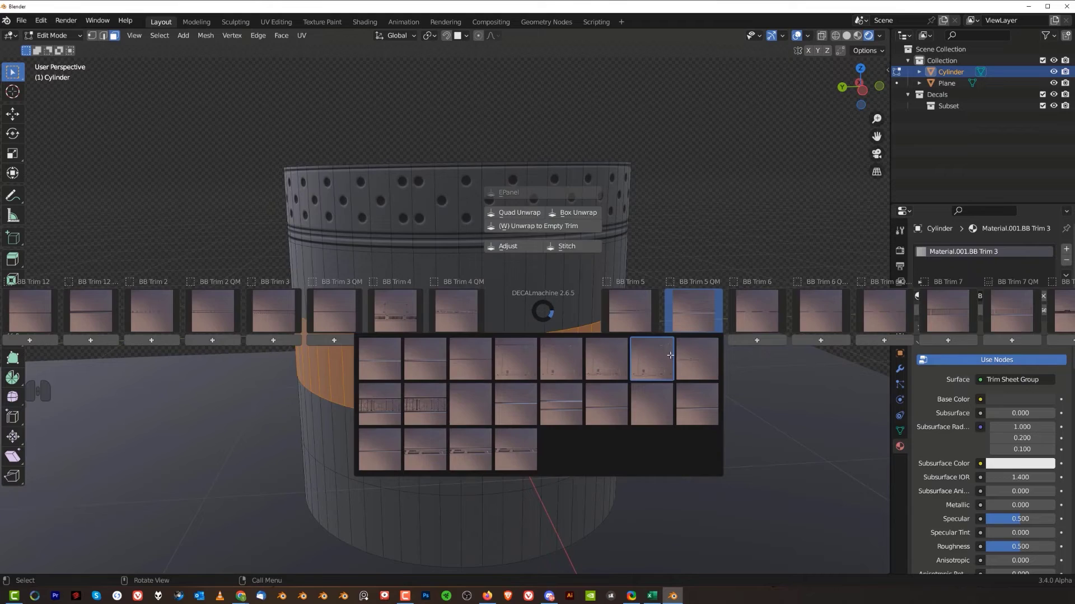
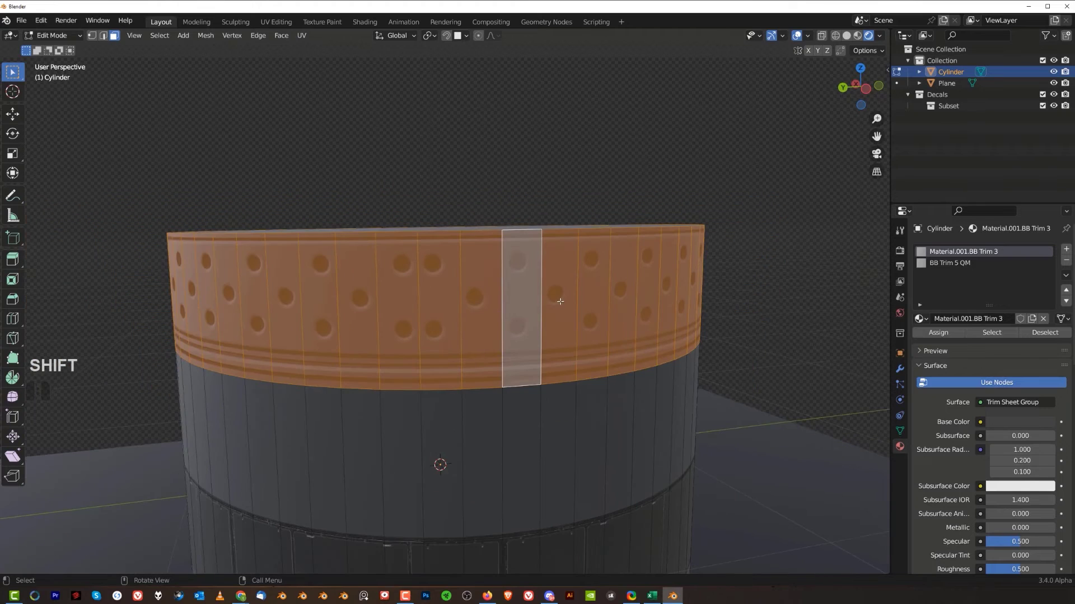
- Apply BB Trim 5 to the cylinder's top band
{"action": "key", "text": "d"}
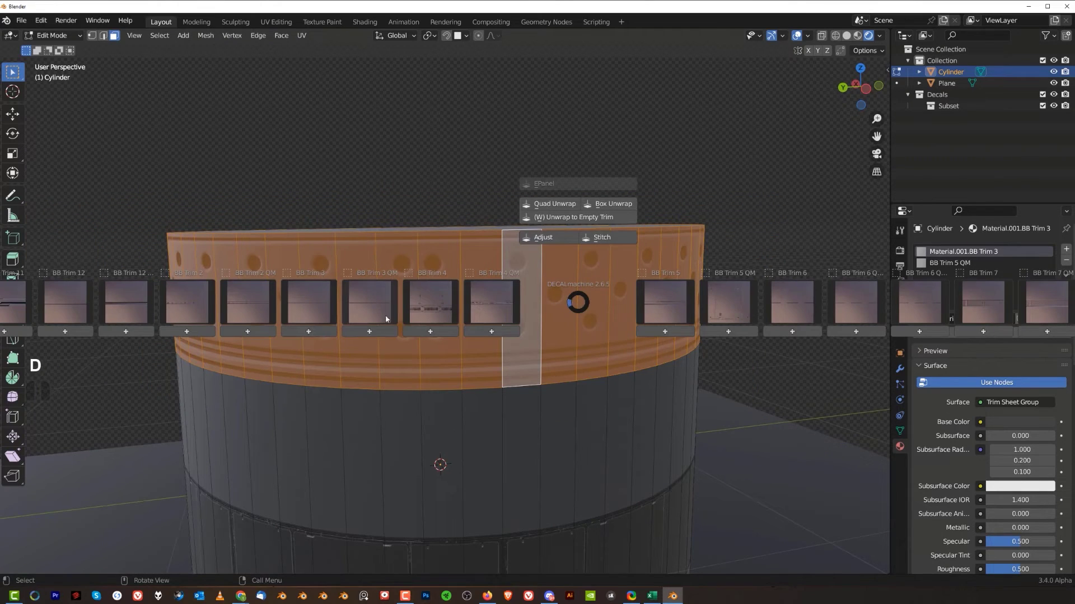
{"action": "left_click", "coordinate": [670, 307]}
{"action": "left_click", "coordinate": [713, 359]}
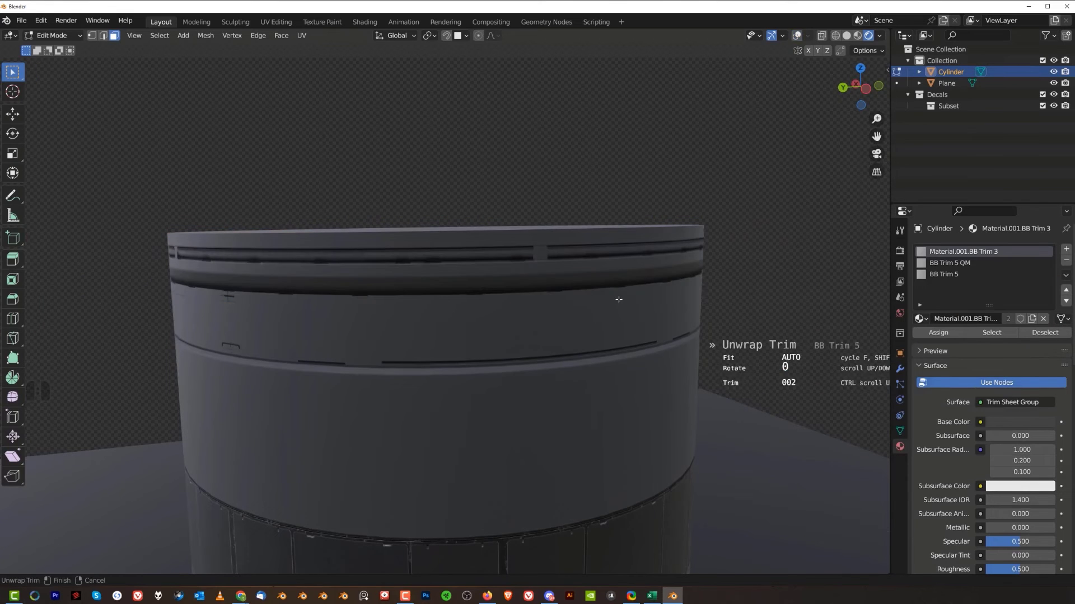
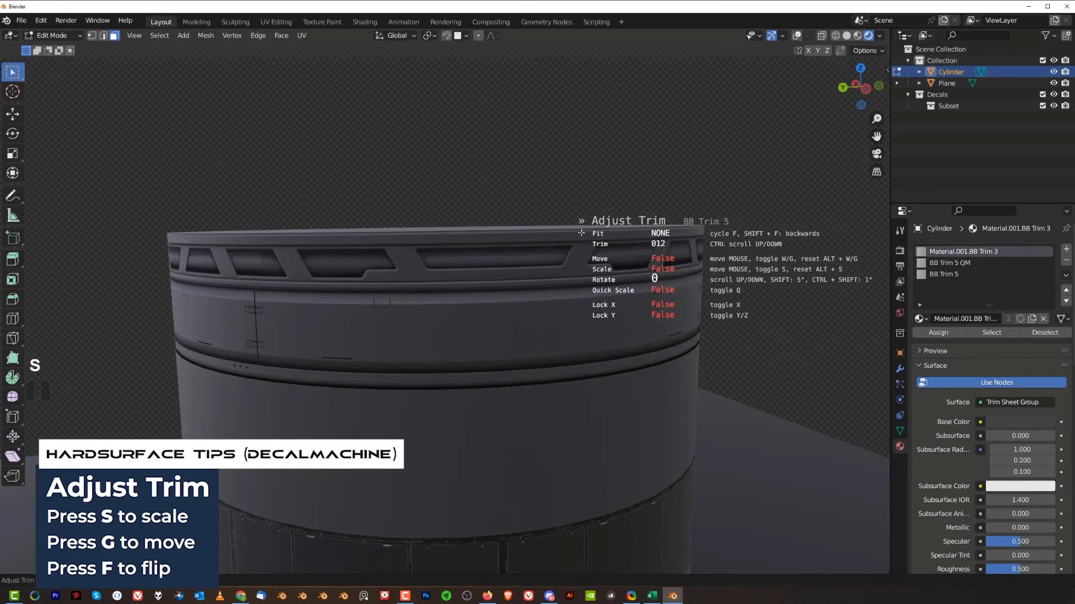
- Cycle the top band trim's fit, slide it along the band and confirm the adjustment
{"action": "key", "text": "g"}
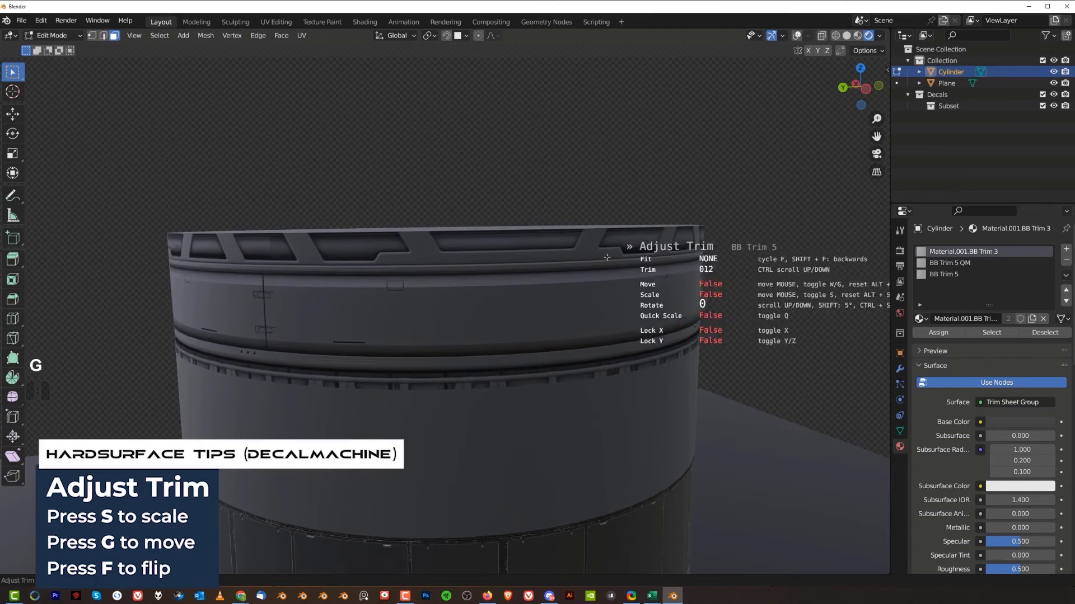
{"action": "key", "text": "f"}
{"action": "key", "text": "f"}
{"action": "key", "text": "f"}
{"action": "key", "text": "f"}
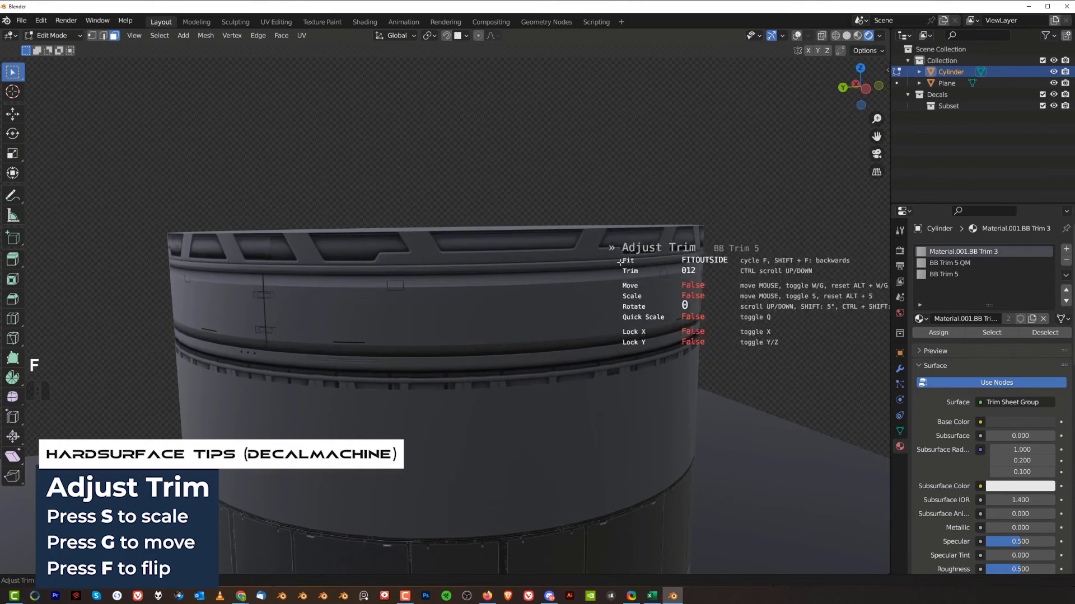
{"action": "key", "text": "f"}
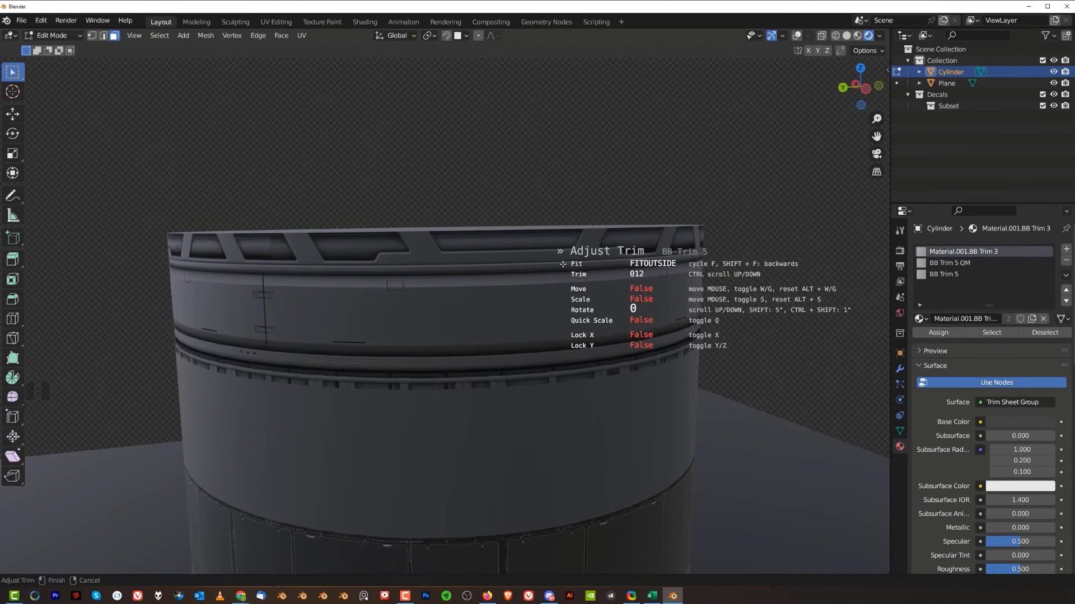
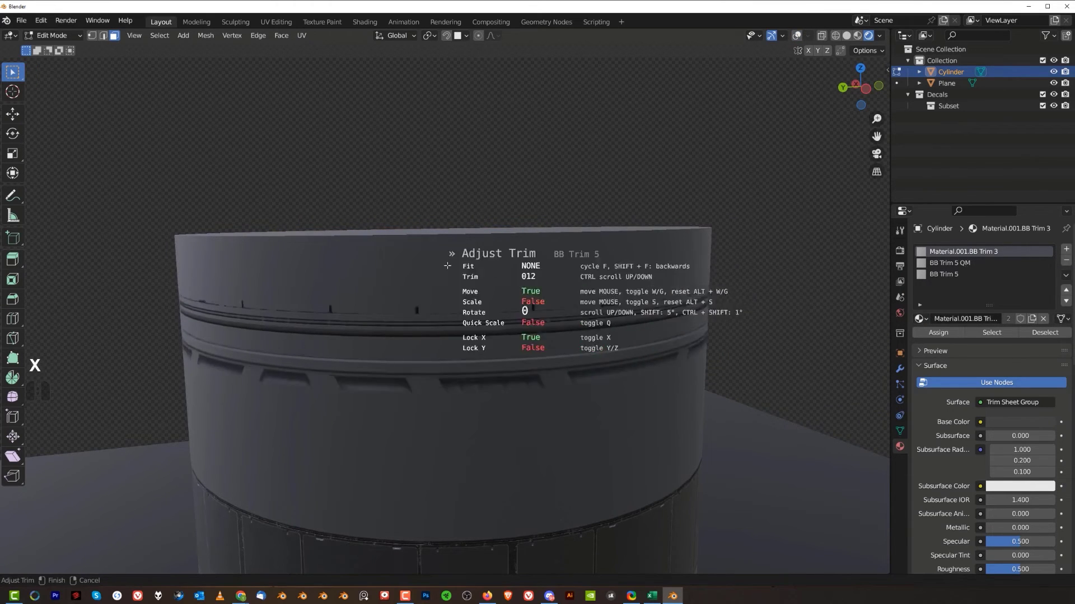
{"action": "key", "text": "x"}
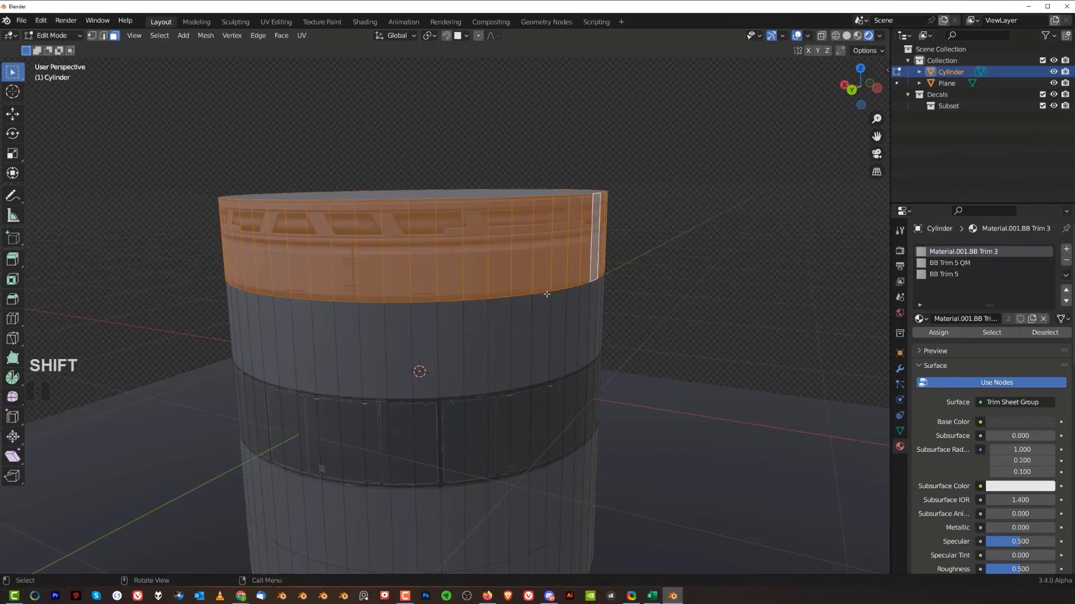
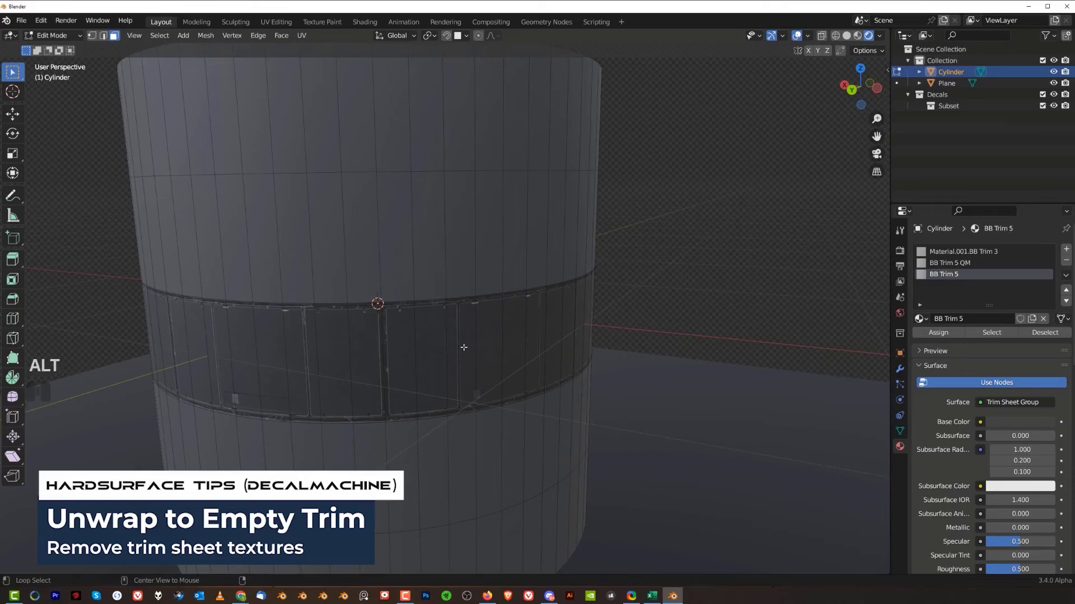
- Select the cube in Object Mode and bring up the decal library
{"action": "middle_click", "coordinate": [497, 308]}
{"action": "left_click", "coordinate": [477, 282]}
{"action": "key", "text": "d"}
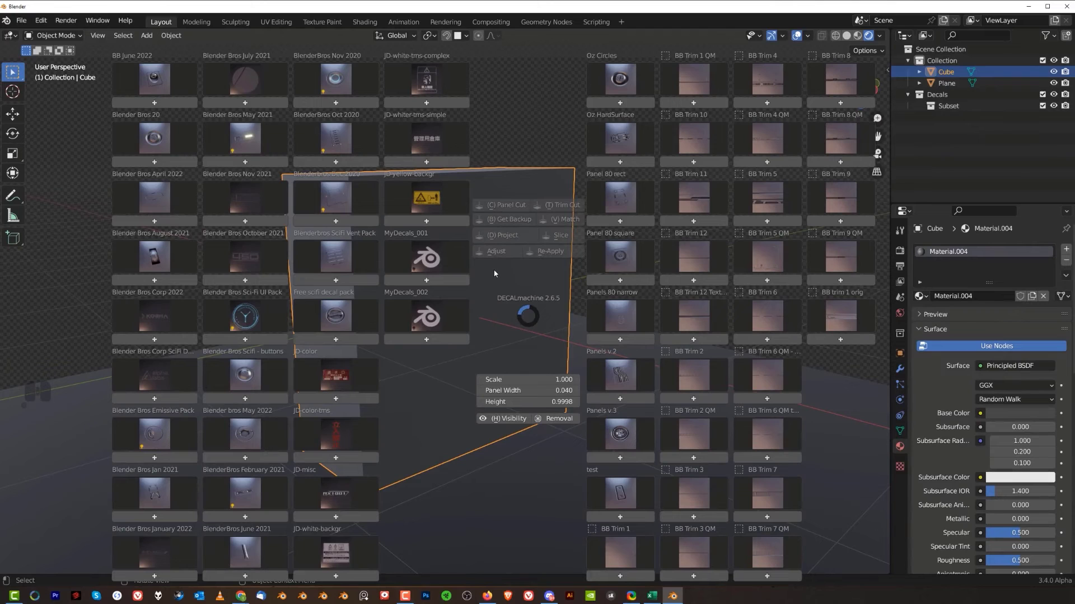
- Place the 450 info decal on the cube's front face, shrink it and project it
{"action": "left_click", "coordinate": [259, 259]}
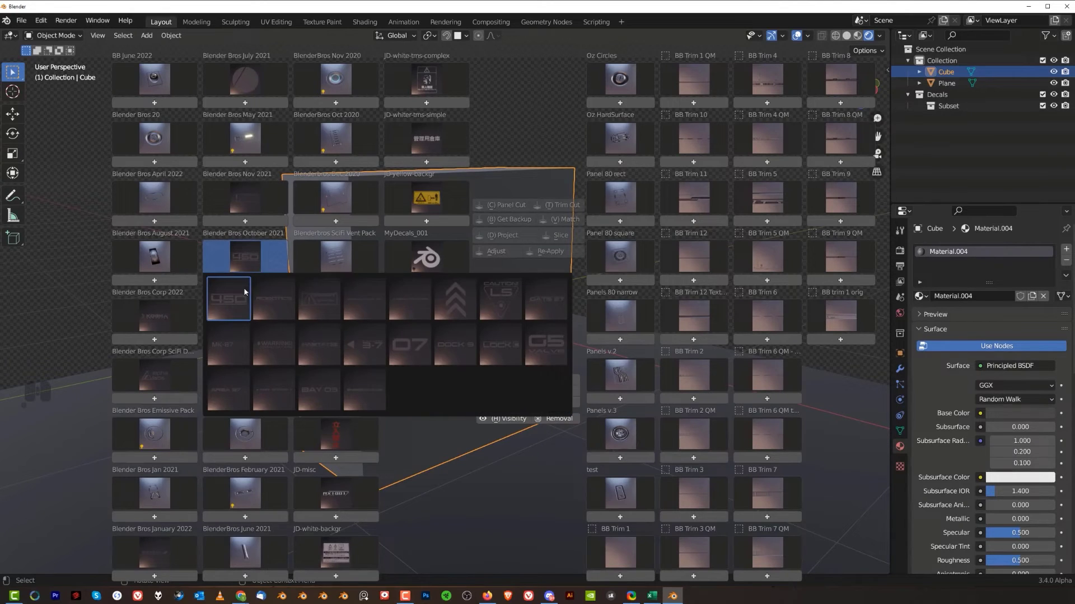
{"action": "left_click", "coordinate": [238, 298]}
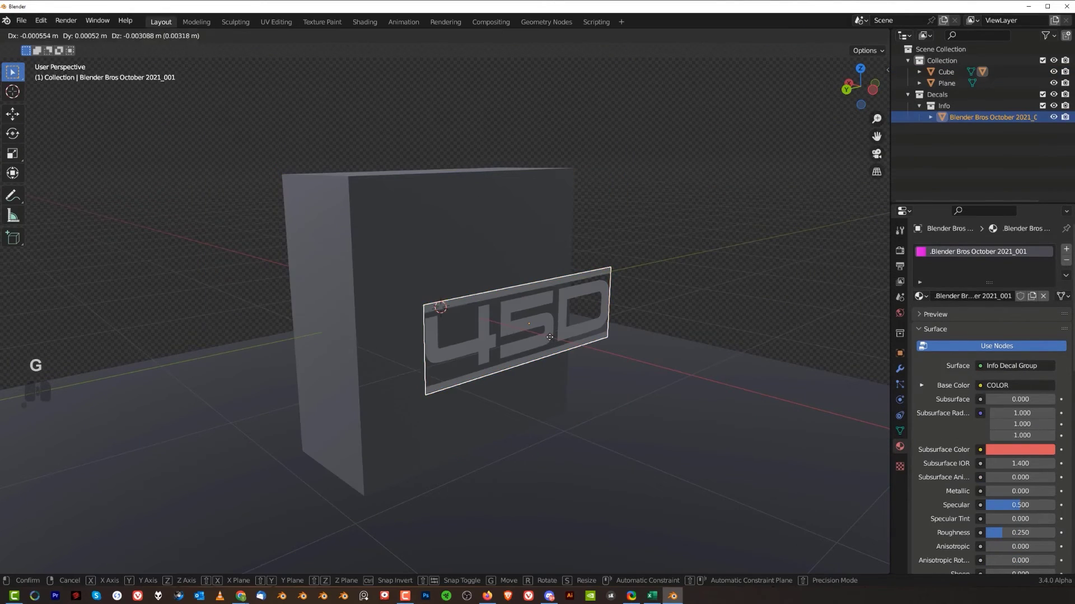
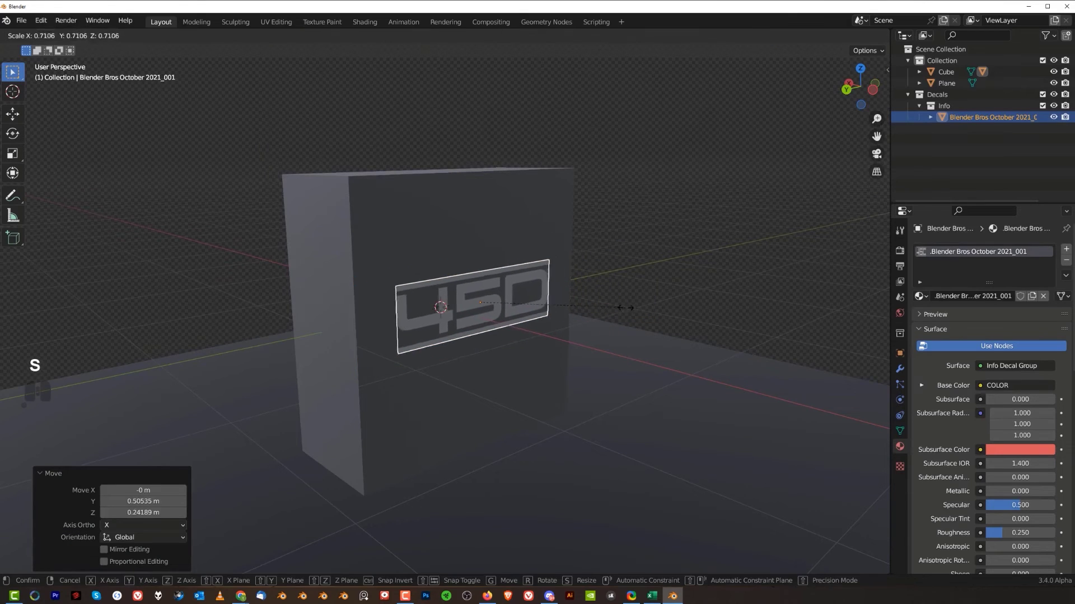
{"action": "left_click", "coordinate": [628, 311]}
{"action": "key", "text": "d"}
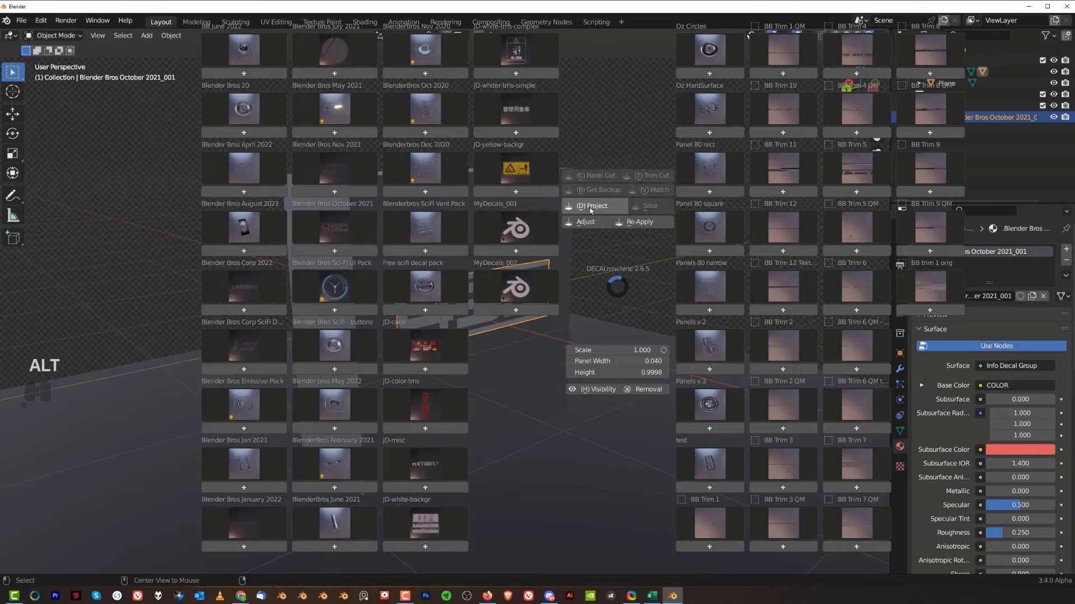
{"action": "left_click", "coordinate": [593, 211]}
{"action": "left_click", "coordinate": [647, 227]}
- Orbit around the cube to inspect the projected decal, then head to preferences
{"action": "left_click_drag", "start_coordinate": [435, 293], "coordinate": [477, 299]}
{"action": "left_click_drag", "start_coordinate": [561, 290], "coordinate": [526, 282]}
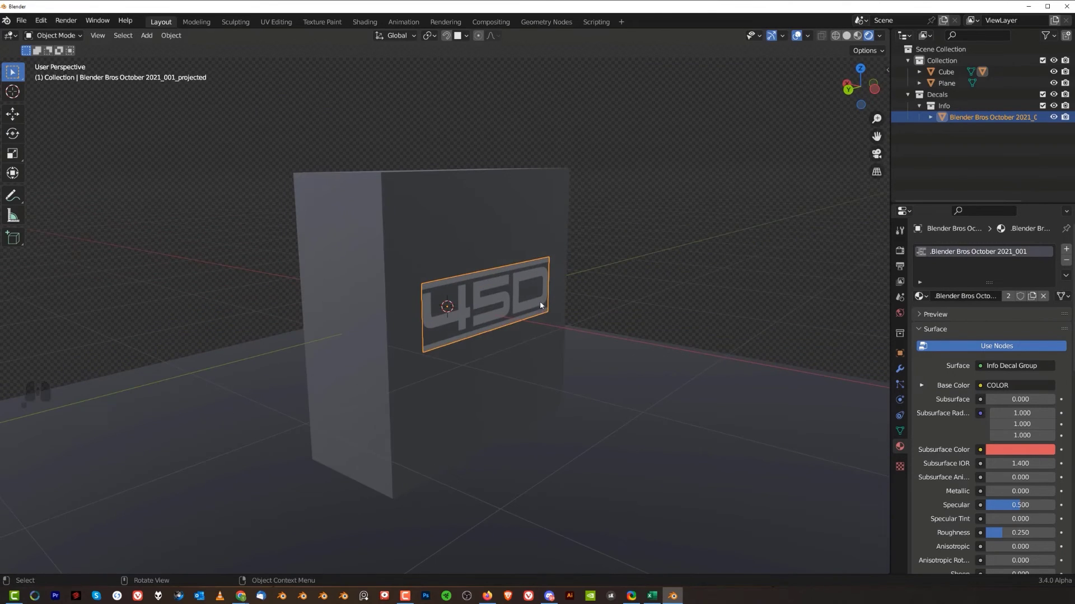
{"action": "middle_click", "coordinate": [512, 304]}
{"action": "left_click_drag", "start_coordinate": [470, 301], "coordinate": [525, 360]}
{"action": "middle_click", "coordinate": [539, 320]}
{"action": "left_click_drag", "start_coordinate": [527, 339], "coordinate": [507, 328]}
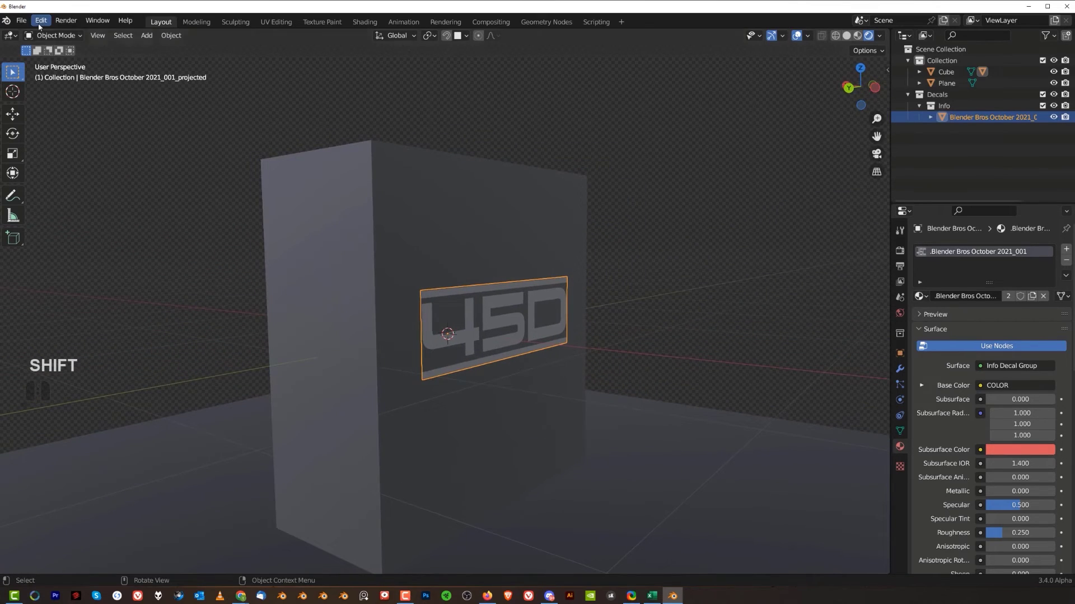
{"action": "left_click", "coordinate": [40, 27]}
{"action": "left_click", "coordinate": [111, 182]}
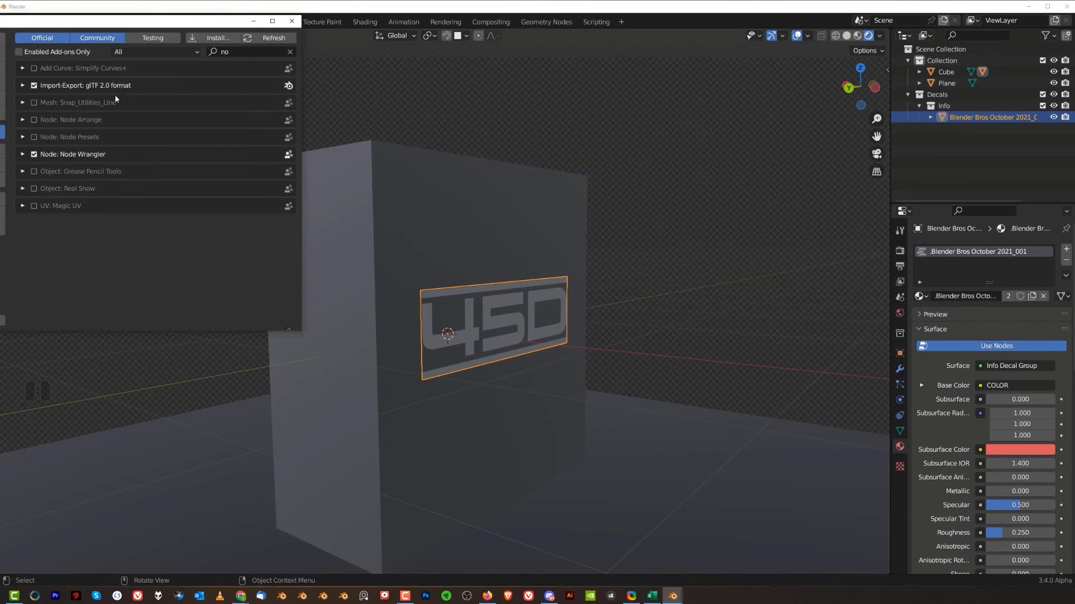
{"action": "left_click", "coordinate": [219, 42]}
{"action": "middle_click", "coordinate": [60, 235]}
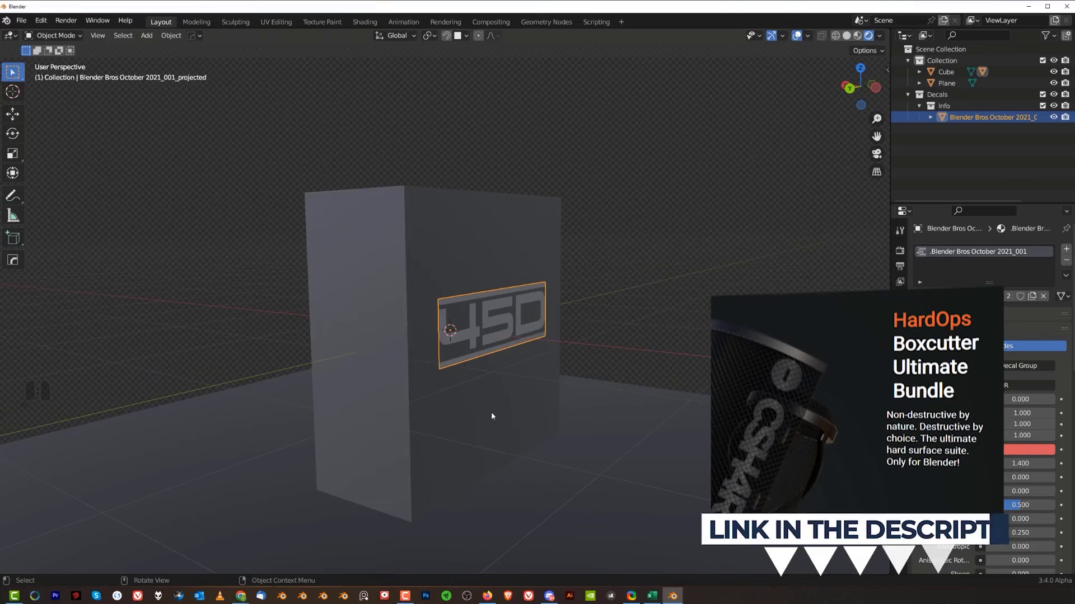
{"action": "middle_click", "coordinate": [548, 340]}
{"action": "middle_click", "coordinate": [605, 342]}
{"action": "left_click_drag", "start_coordinate": [572, 324], "coordinate": [551, 297]}
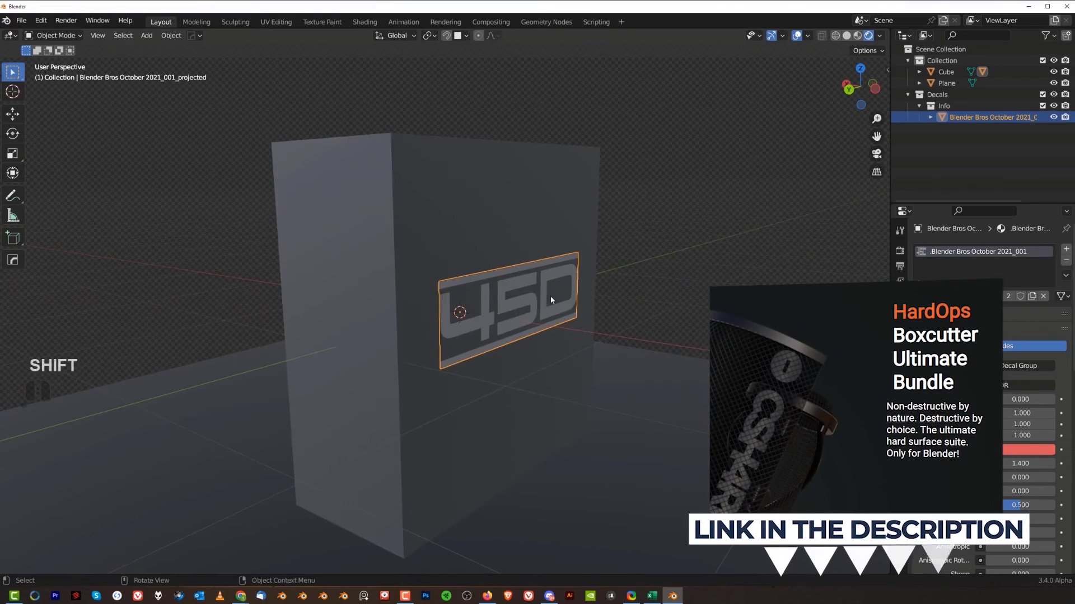
{"action": "middle_click", "coordinate": [557, 311]}
{"action": "left_click_drag", "start_coordinate": [549, 304], "coordinate": [543, 302]}
{"action": "middle_click", "coordinate": [526, 284]}
{"action": "left_click_drag", "start_coordinate": [526, 282], "coordinate": [529, 290]}
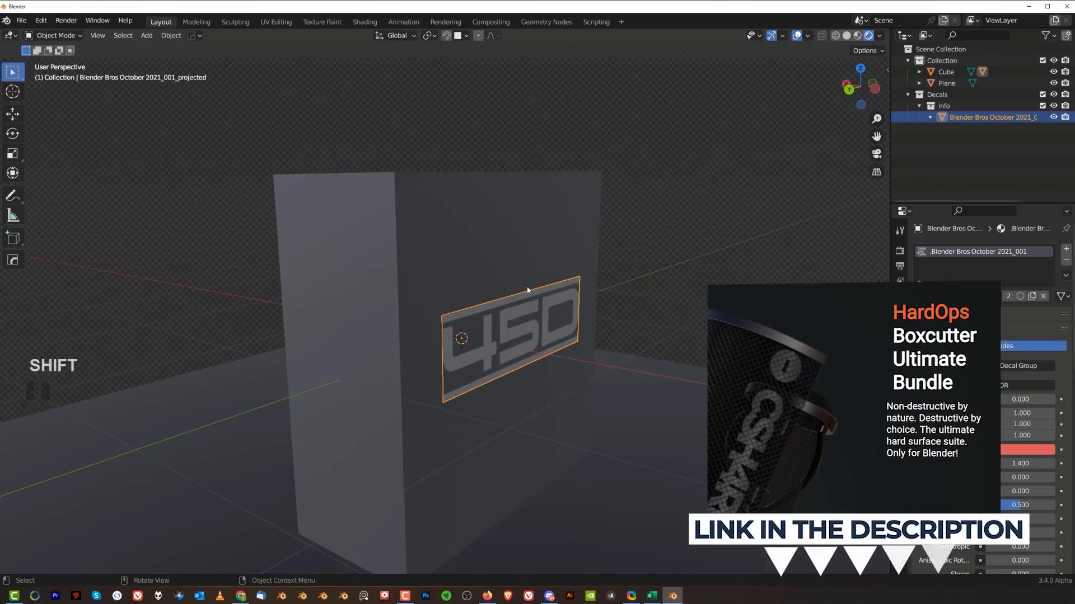
{"action": "left_click", "coordinate": [527, 322]}
{"action": "left_click", "coordinate": [523, 245]}
{"action": "middle_click", "coordinate": [543, 287]}
{"action": "key", "text": "alt+x"}
{"action": "left_click", "coordinate": [567, 340]}
{"action": "left_click_drag", "start_coordinate": [479, 337], "coordinate": [576, 317]}
{"action": "scroll", "scroll_direction": "up", "scroll_amount": 3}
{"action": "middle_click", "coordinate": [546, 304]}
{"action": "left_click_drag", "start_coordinate": [541, 309], "coordinate": [530, 306]}
{"action": "left_click", "coordinate": [524, 303]}
{"action": "left_click_drag", "start_coordinate": [542, 308], "coordinate": [637, 303]}
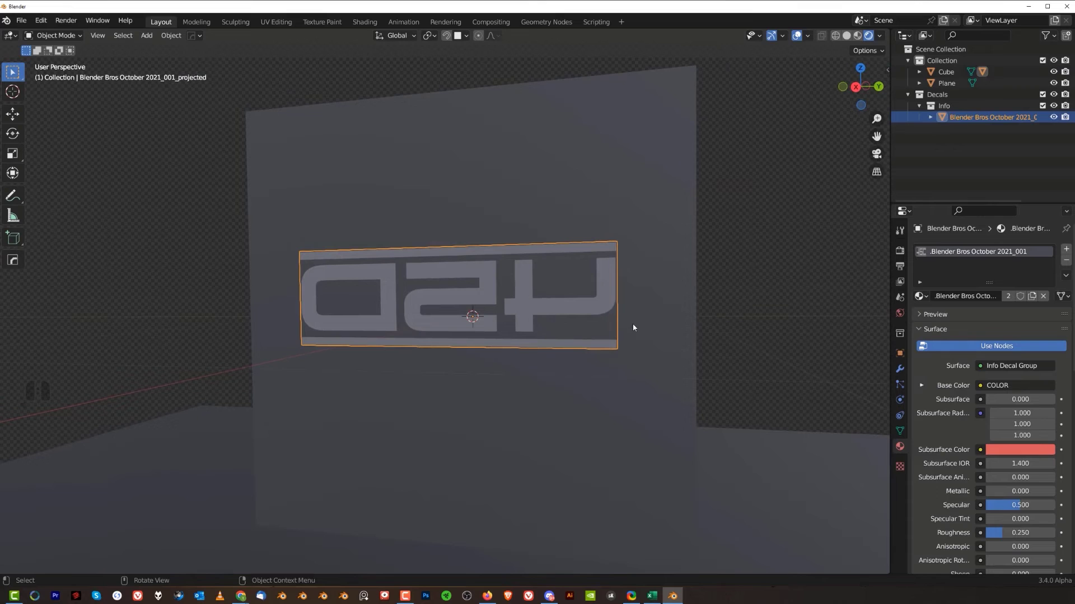
{"action": "middle_click", "coordinate": [539, 295]}
- Reveal the Hops_Mirror modifier's data options in the HardOps helper for the 450 decal
{"action": "key", "text": "ctrl+`"}
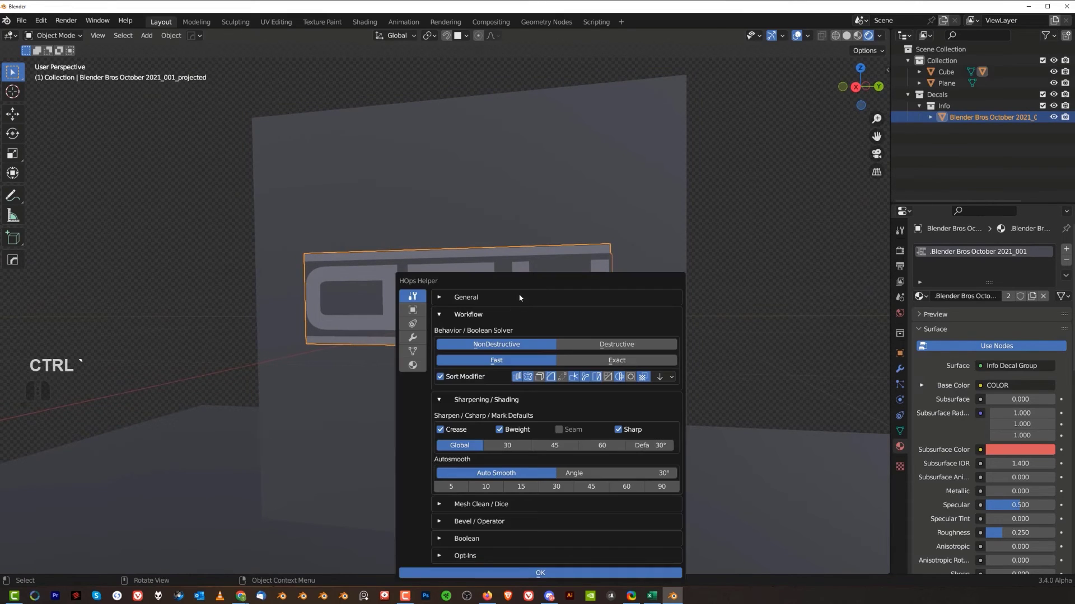
{"action": "left_click_drag", "start_coordinate": [572, 276], "coordinate": [695, 178]}
{"action": "left_click", "coordinate": [566, 237]}
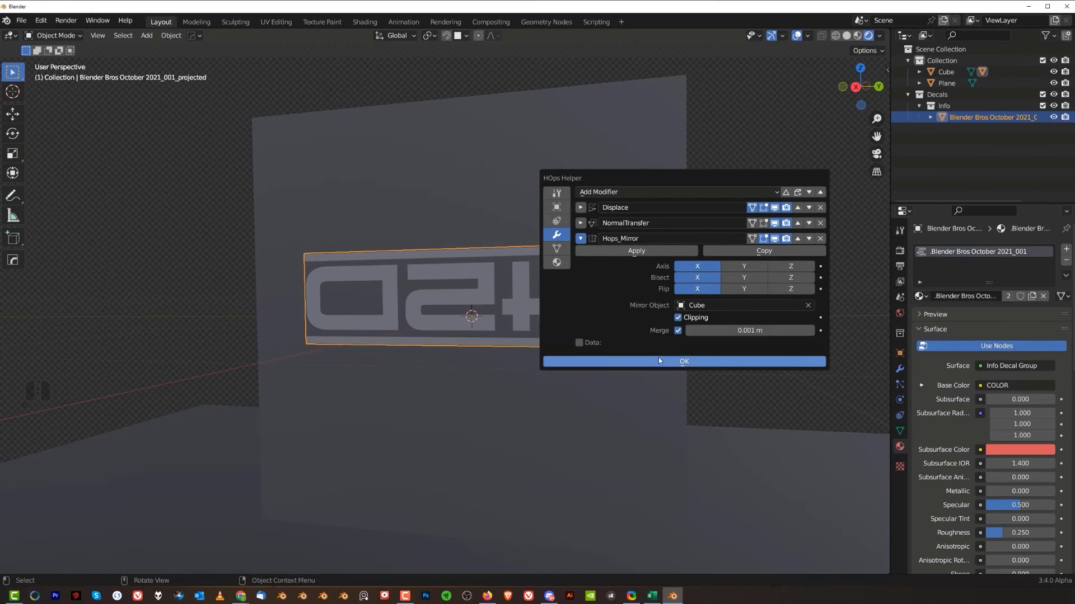
{"action": "left_click", "coordinate": [580, 345]}
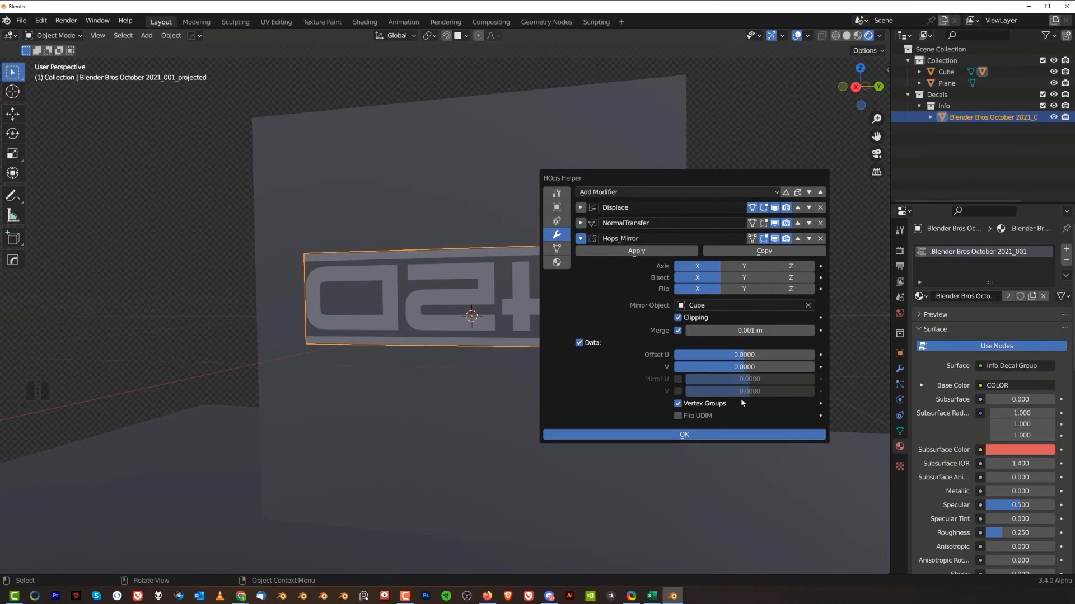
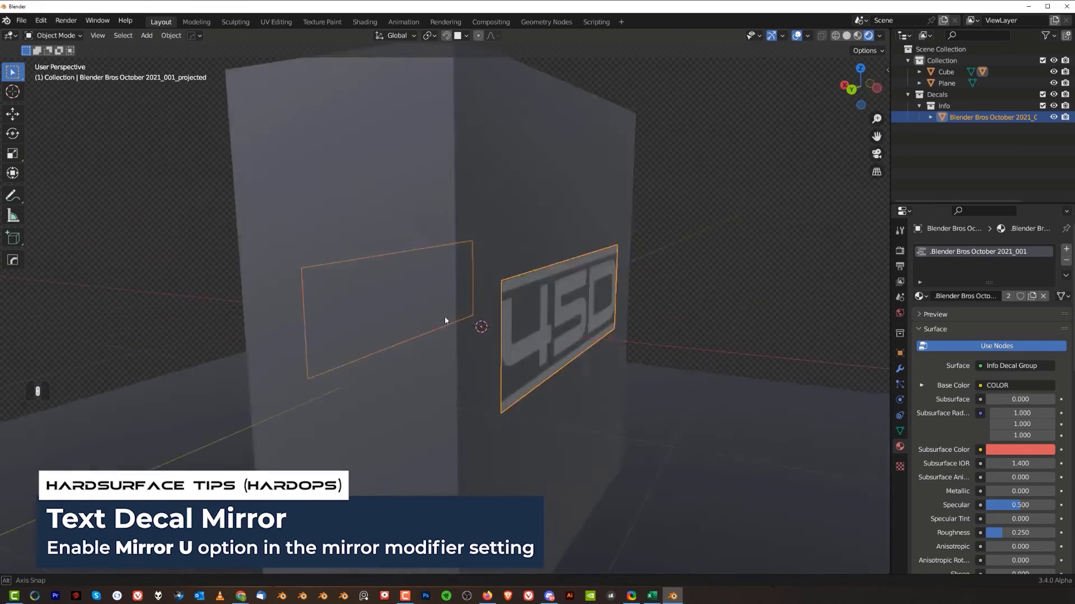
- Orbit around the cube and select it
{"action": "left_click_drag", "start_coordinate": [613, 298], "coordinate": [459, 296]}
{"action": "middle_click", "coordinate": [473, 305]}
{"action": "middle_click", "coordinate": [463, 314]}
{"action": "left_click_drag", "start_coordinate": [450, 314], "coordinate": [387, 340]}
{"action": "scroll", "scroll_direction": "down", "scroll_amount": 3}
{"action": "left_click", "coordinate": [497, 237]}
{"action": "scroll", "scroll_direction": "down", "scroll_amount": 3}
{"action": "middle_click", "coordinate": [524, 314]}
- Set the cube's base colour to black and reselect the 450 decal
{"action": "left_click", "coordinate": [1008, 417]}
{"action": "left_click", "coordinate": [1046, 315]}
{"action": "left_click_drag", "start_coordinate": [510, 324], "coordinate": [488, 325]}
{"action": "left_click_drag", "start_coordinate": [530, 331], "coordinate": [549, 348]}
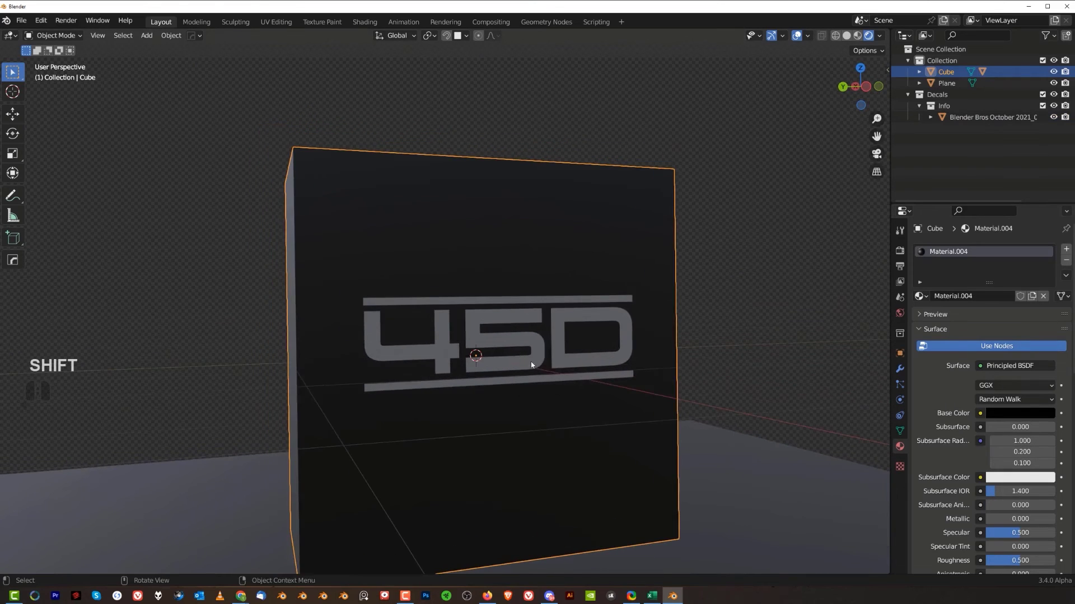
{"action": "middle_click", "coordinate": [522, 337]}
{"action": "scroll", "scroll_direction": "down", "scroll_amount": 3}
{"action": "scroll", "scroll_direction": "down", "scroll_amount": 3}
{"action": "left_click", "coordinate": [466, 283]}
{"action": "middle_click", "coordinate": [988, 416]}
{"action": "middle_click", "coordinate": [981, 420]}
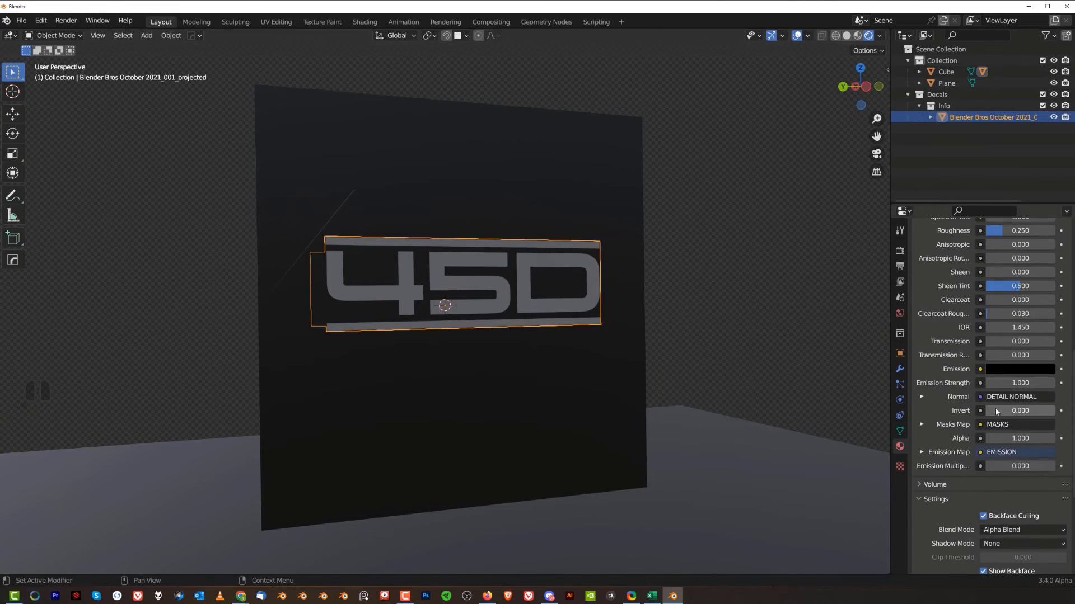
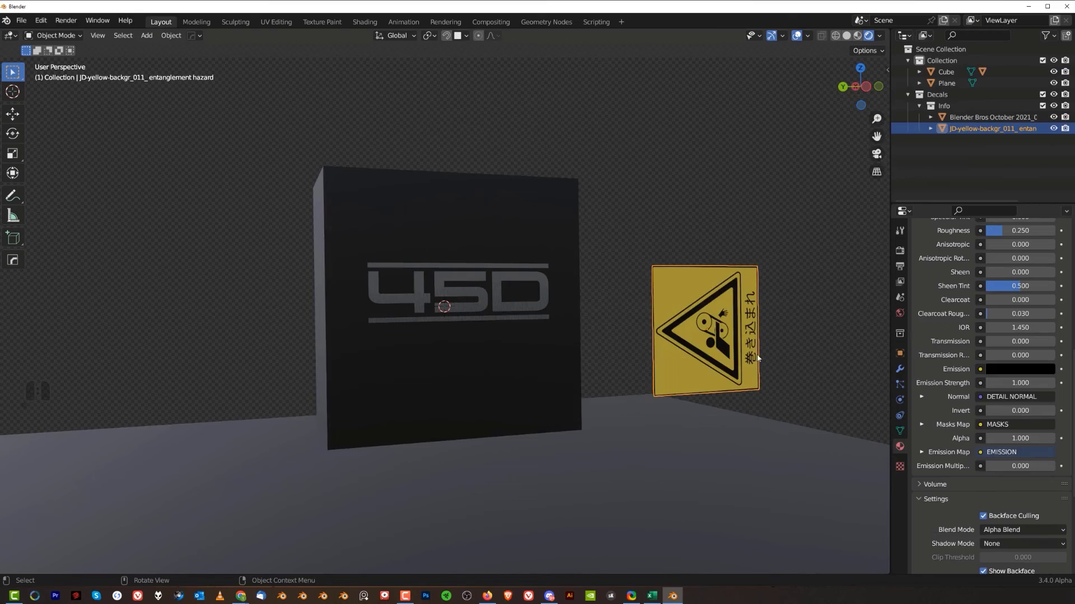
- Move the hazard sign onto the cube face below the 450 and scale it to 0.375
{"action": "key", "text": "g"}
{"action": "left_click", "coordinate": [475, 368]}
{"action": "key", "text": "d"}
{"action": "left_click_drag", "start_coordinate": [603, 304], "coordinate": [608, 327]}
{"action": "middle_click", "coordinate": [608, 328]}
{"action": "key", "text": "s"}
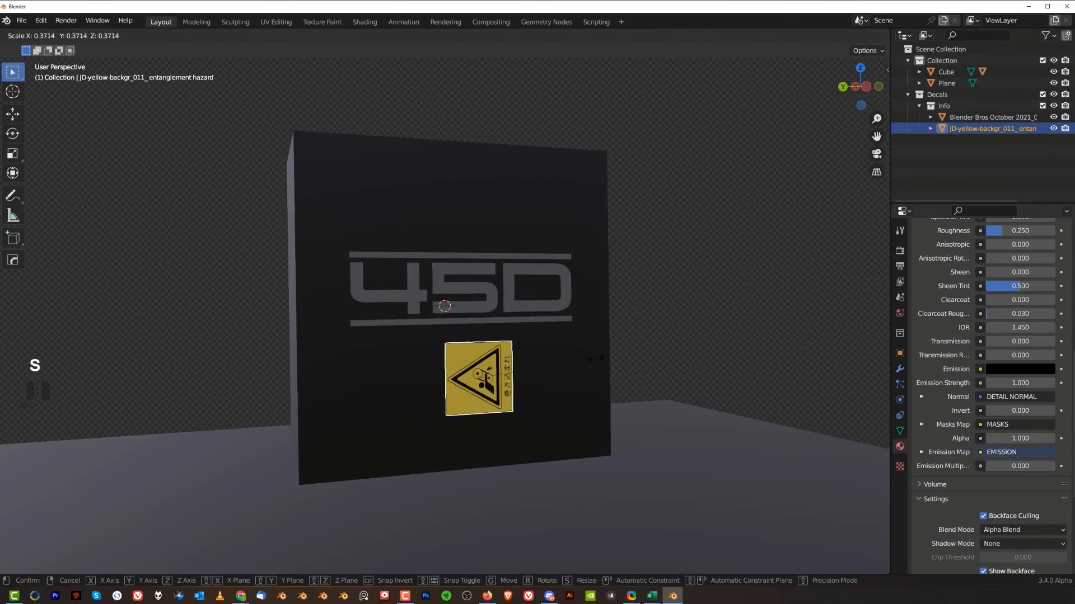
{"action": "left_click", "coordinate": [600, 363]}
{"action": "middle_click", "coordinate": [573, 352]}
- Lower the hazard sign material's Alpha to 0.230
{"action": "left_click_drag", "start_coordinate": [558, 326], "coordinate": [533, 332]}
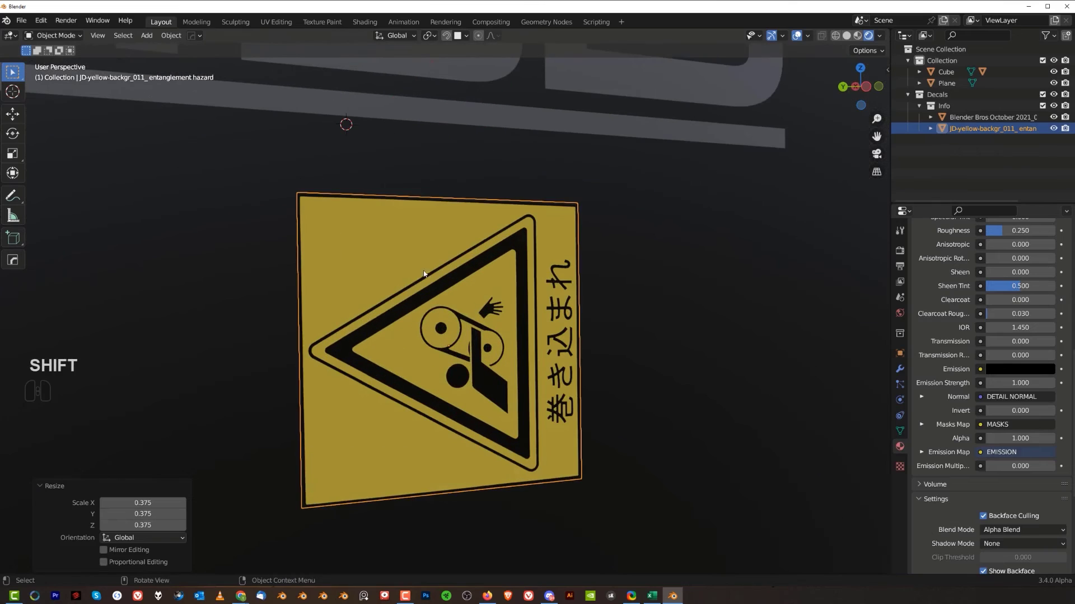
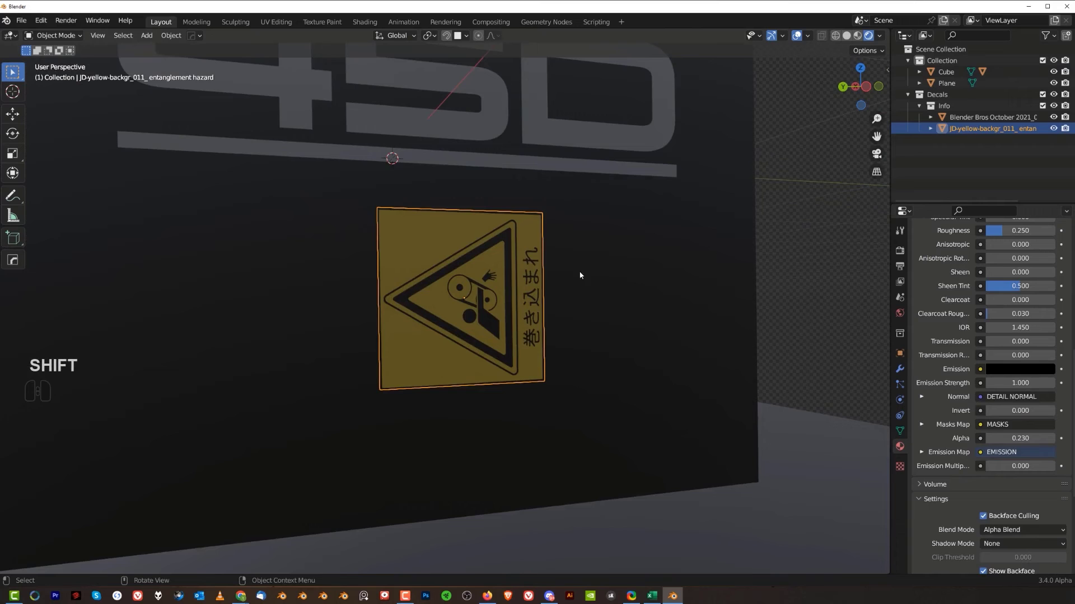
{"action": "scroll", "scroll_direction": "down", "scroll_amount": 3}
{"action": "middle_click", "coordinate": [522, 292]}
- Use DECALmachine Adjust to rotate the hazard sign until it reads upright
{"action": "key", "text": "d"}
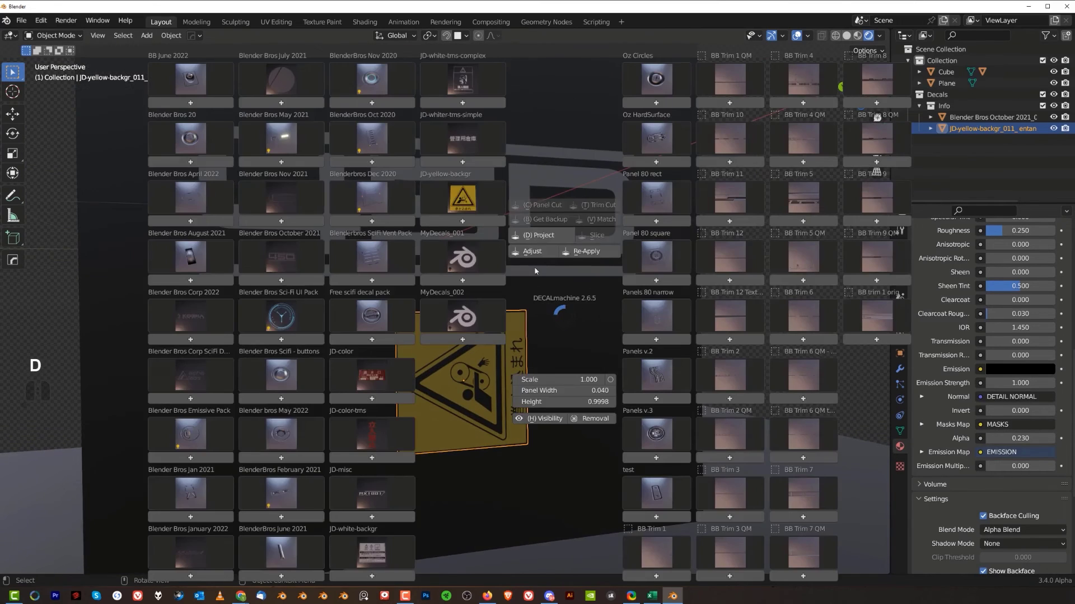
{"action": "left_click", "coordinate": [535, 254]}
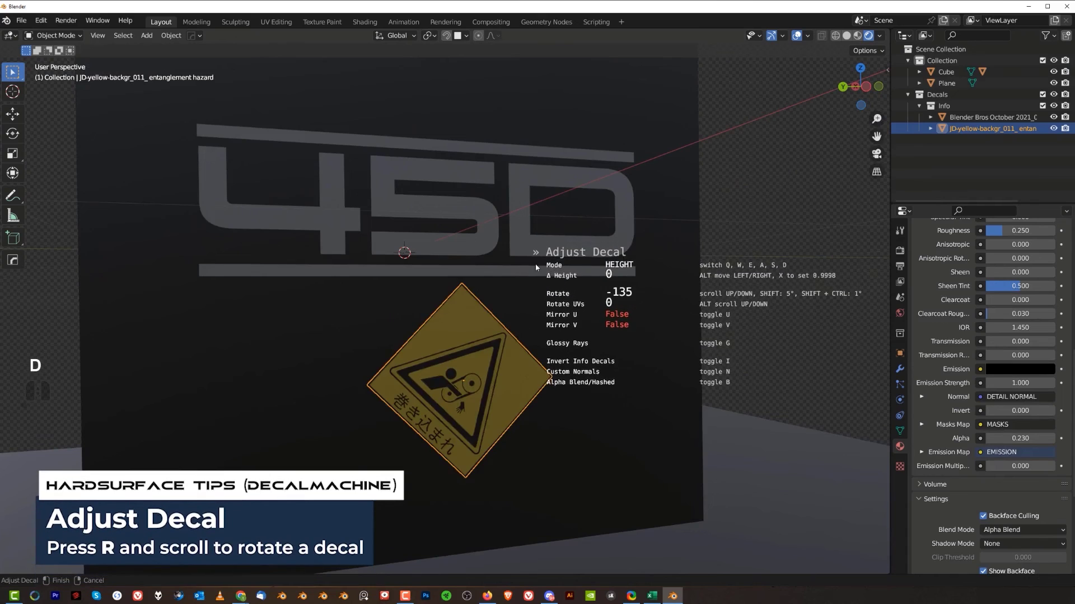
{"action": "middle_click", "coordinate": [538, 267]}
{"action": "scroll", "scroll_direction": "up", "scroll_amount": 3}
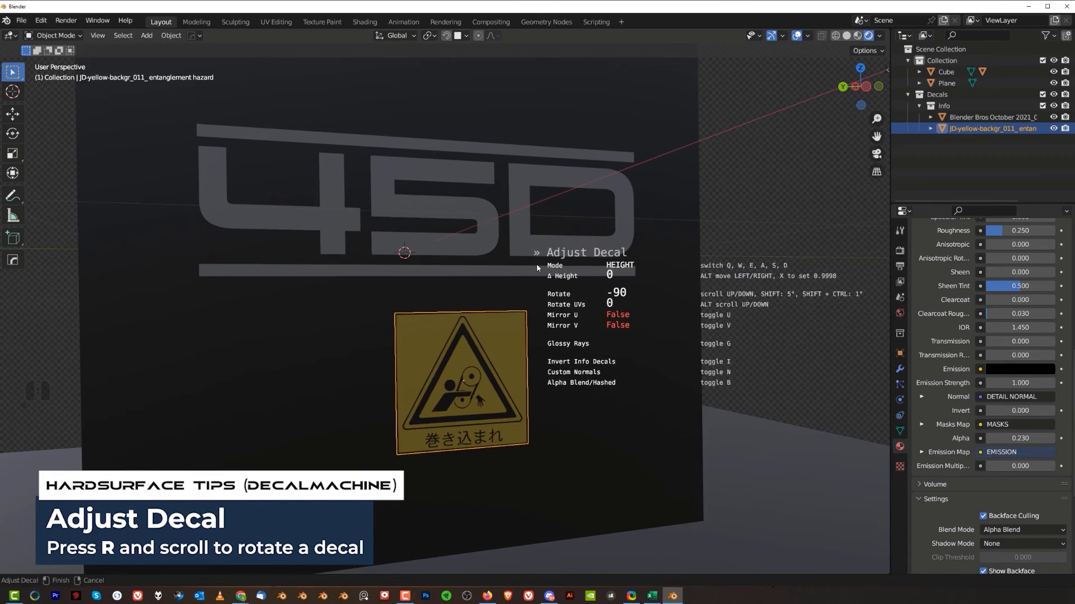
{"action": "middle_click", "coordinate": [540, 267]}
{"action": "scroll", "scroll_direction": "up", "scroll_amount": 3}
{"action": "middle_click", "coordinate": [550, 271]}
{"action": "scroll", "scroll_direction": "down", "scroll_amount": 3}
{"action": "middle_click", "coordinate": [549, 271]}
{"action": "scroll", "scroll_direction": "down", "scroll_amount": 3}
{"action": "middle_click", "coordinate": [549, 280]}
{"action": "middle_click", "coordinate": [549, 279]}
{"action": "scroll", "scroll_direction": "down", "scroll_amount": 3}
{"action": "middle_click", "coordinate": [549, 279]}
{"action": "scroll", "scroll_direction": "down", "scroll_amount": 3}
{"action": "middle_click", "coordinate": [549, 279]}
{"action": "scroll", "scroll_direction": "down", "scroll_amount": 3}
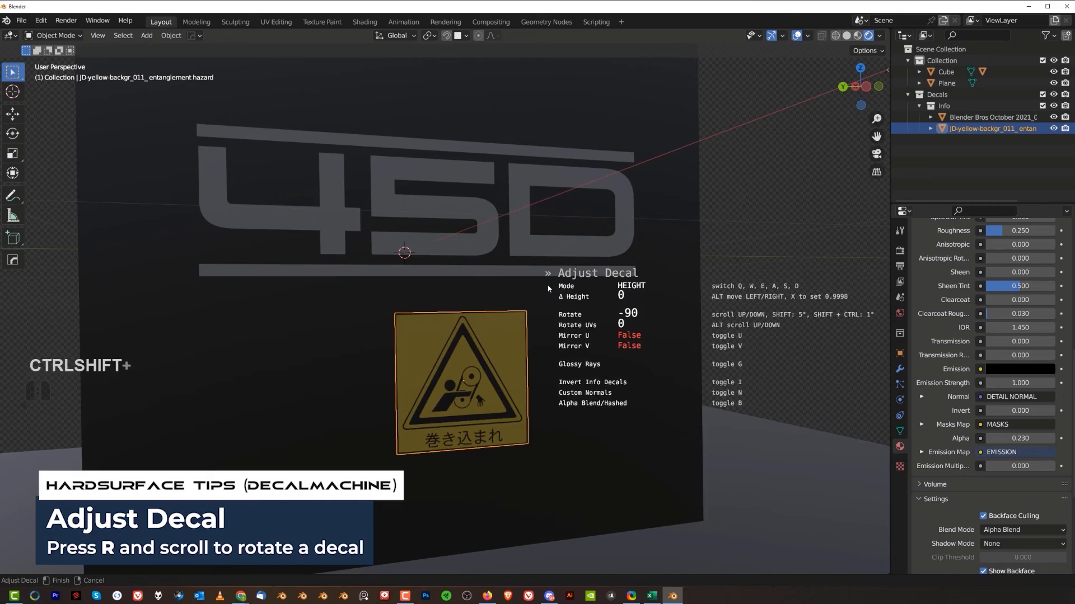
{"action": "middle_click", "coordinate": [550, 288]}
{"action": "middle_click", "coordinate": [549, 288]}
{"action": "middle_click", "coordinate": [549, 287]}
{"action": "middle_click", "coordinate": [551, 289]}
{"action": "middle_click", "coordinate": [551, 290]}
{"action": "left_click", "coordinate": [552, 289]}
- Attempt to project the sign onto the cube face, then undo the faulty projection
{"action": "middle_click", "coordinate": [645, 292]}
{"action": "middle_click", "coordinate": [569, 344]}
{"action": "left_click_drag", "start_coordinate": [577, 327], "coordinate": [616, 315]}
{"action": "key", "text": "alt+d"}
{"action": "left_click", "coordinate": [603, 237]}
{"action": "left_click", "coordinate": [644, 245]}
{"action": "middle_click", "coordinate": [536, 341]}
{"action": "left_click", "coordinate": [468, 338]}
{"action": "left_click_drag", "start_coordinate": [604, 329], "coordinate": [639, 339]}
{"action": "key", "text": "alt+x"}
{"action": "key", "text": "alt+x"}
{"action": "middle_click", "coordinate": [598, 296]}
{"action": "left_click", "coordinate": [519, 299]}
{"action": "left_click_drag", "start_coordinate": [597, 315], "coordinate": [690, 300]}
{"action": "middle_click", "coordinate": [476, 380]}
{"action": "middle_click", "coordinate": [494, 396]}
{"action": "left_click", "coordinate": [458, 384]}
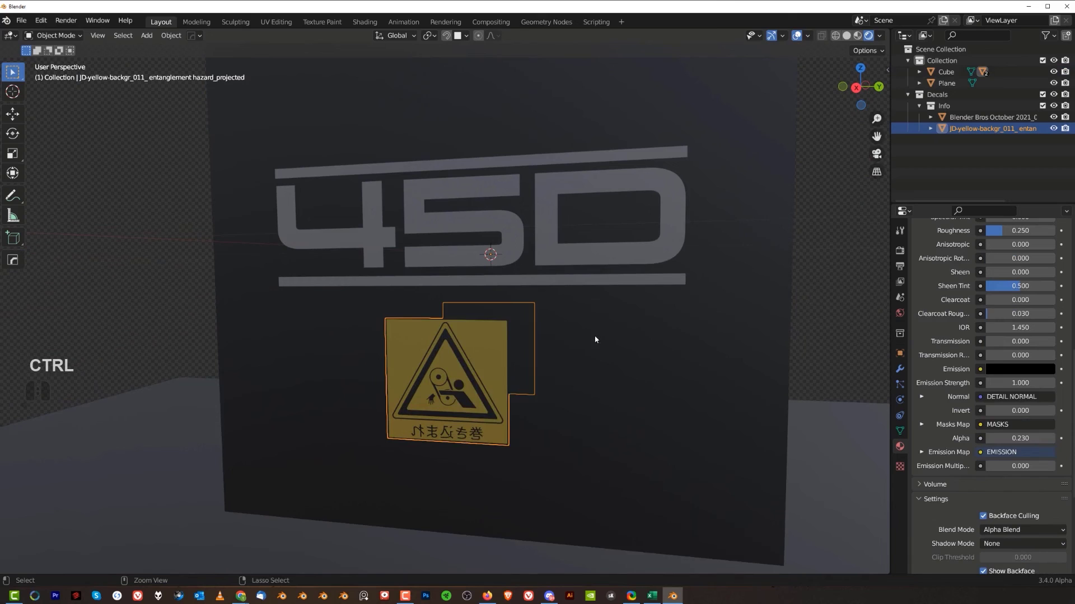
- Project the hazard sign onto the cube face beneath the 450, then select the 450 decal
{"action": "key", "text": "ctrl+`"}
{"action": "left_click", "coordinate": [585, 525]}
{"action": "left_click", "coordinate": [588, 523]}
{"action": "left_click", "coordinate": [594, 522]}
{"action": "middle_click", "coordinate": [560, 293]}
{"action": "middle_click", "coordinate": [545, 274]}
{"action": "left_click", "coordinate": [477, 267]}
{"action": "left_click_drag", "start_coordinate": [498, 283], "coordinate": [524, 315]}
{"action": "left_click_drag", "start_coordinate": [989, 377], "coordinate": [992, 379]}
{"action": "middle_click", "coordinate": [998, 377]}
{"action": "middle_click", "coordinate": [1012, 375]}
{"action": "middle_click", "coordinate": [1020, 372]}
{"action": "middle_click", "coordinate": [1021, 371]}
{"action": "middle_click", "coordinate": [550, 323]}
{"action": "middle_click", "coordinate": [717, 356]}
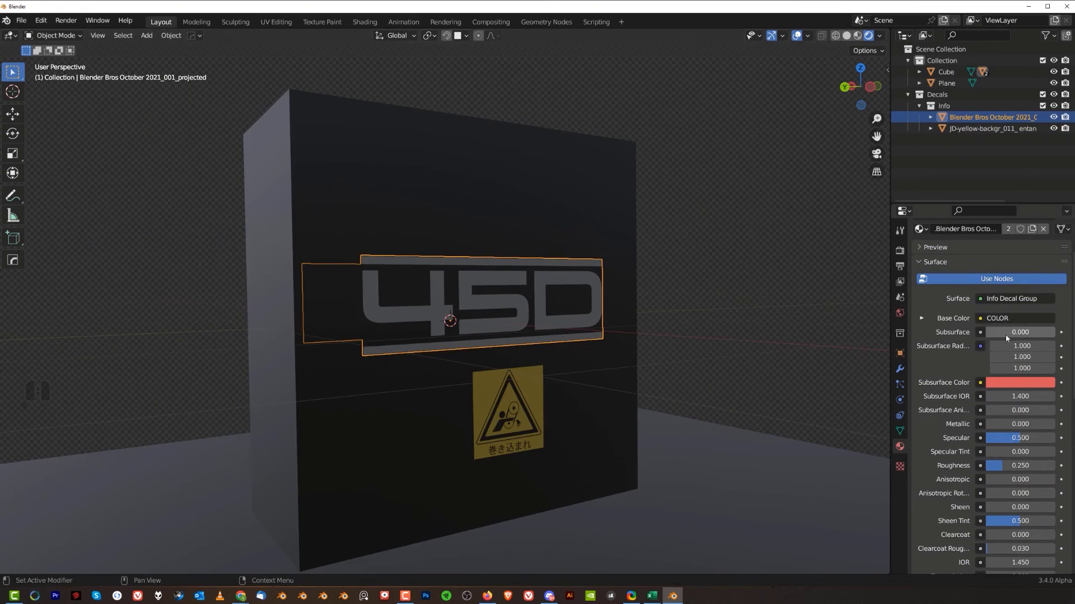
- Set the 450 decal's Subsurface Color to a cyan-blue so the lettering glows blue
{"action": "left_click_drag", "start_coordinate": [994, 334], "coordinate": [1056, 344]}
{"action": "left_click", "coordinate": [1035, 386]}
{"action": "left_click_drag", "start_coordinate": [1003, 285], "coordinate": [1002, 283]}
{"action": "middle_click", "coordinate": [988, 465]}
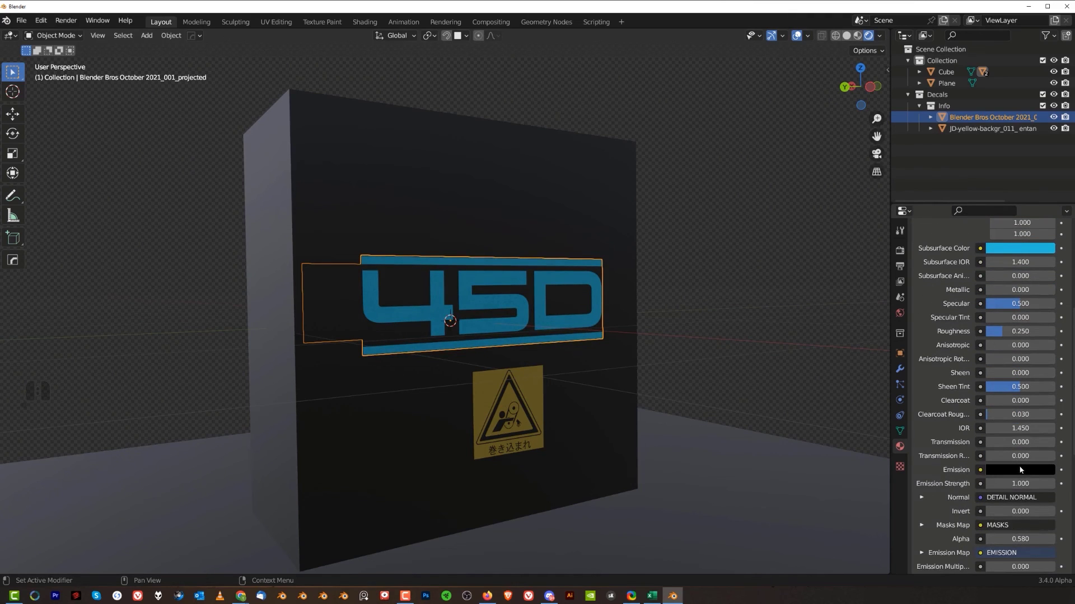
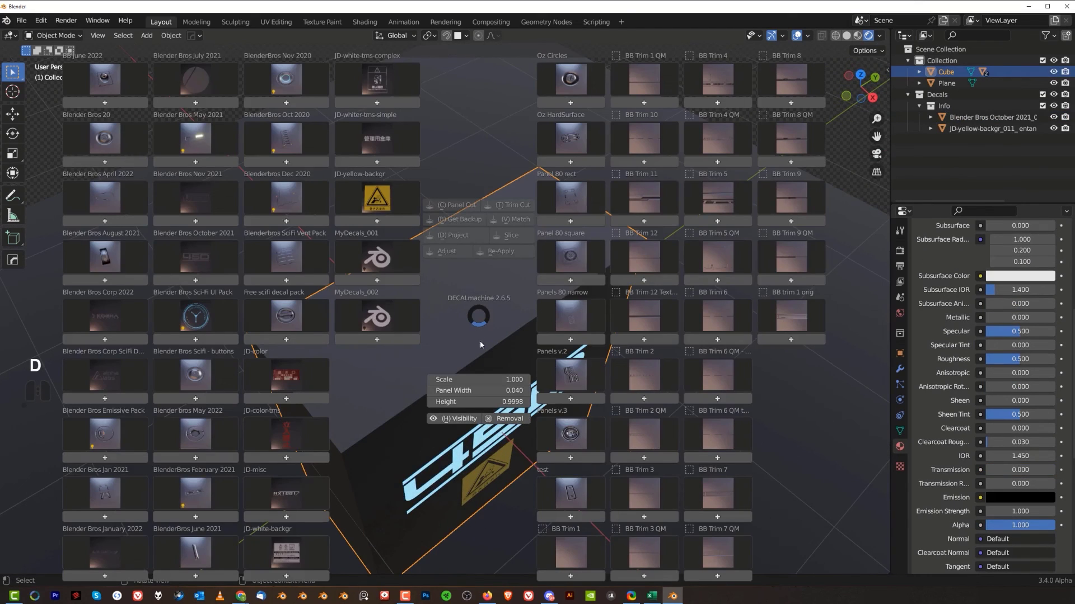
- Add the Blender Bros May 2021 vented light-panel decal and place it on the cube's top
{"action": "left_click", "coordinate": [206, 139]}
{"action": "left_click", "coordinate": [204, 135]}
{"action": "left_click", "coordinate": [195, 190]}
{"action": "middle_click", "coordinate": [492, 369]}
{"action": "key", "text": "g"}
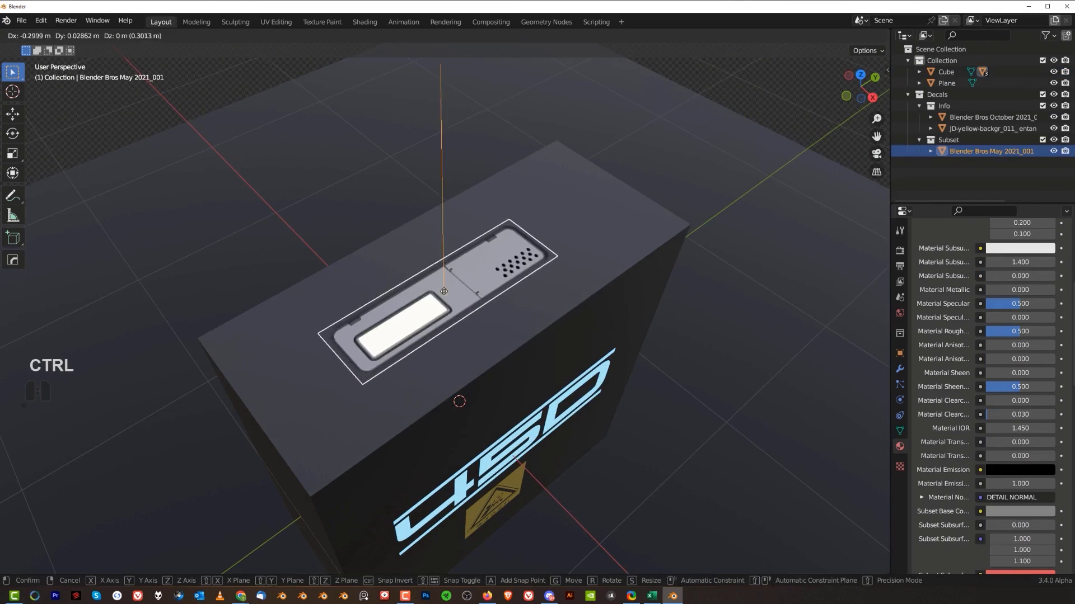
{"action": "left_click", "coordinate": [446, 291]}
{"action": "middle_click", "coordinate": [467, 313]}
{"action": "middle_click", "coordinate": [473, 317]}
- Project the panel decal onto the cube's top face
{"action": "key", "text": "d"}
{"action": "left_click", "coordinate": [504, 210]}
{"action": "left_click", "coordinate": [543, 203]}
{"action": "left_click_drag", "start_coordinate": [515, 307], "coordinate": [735, 294]}
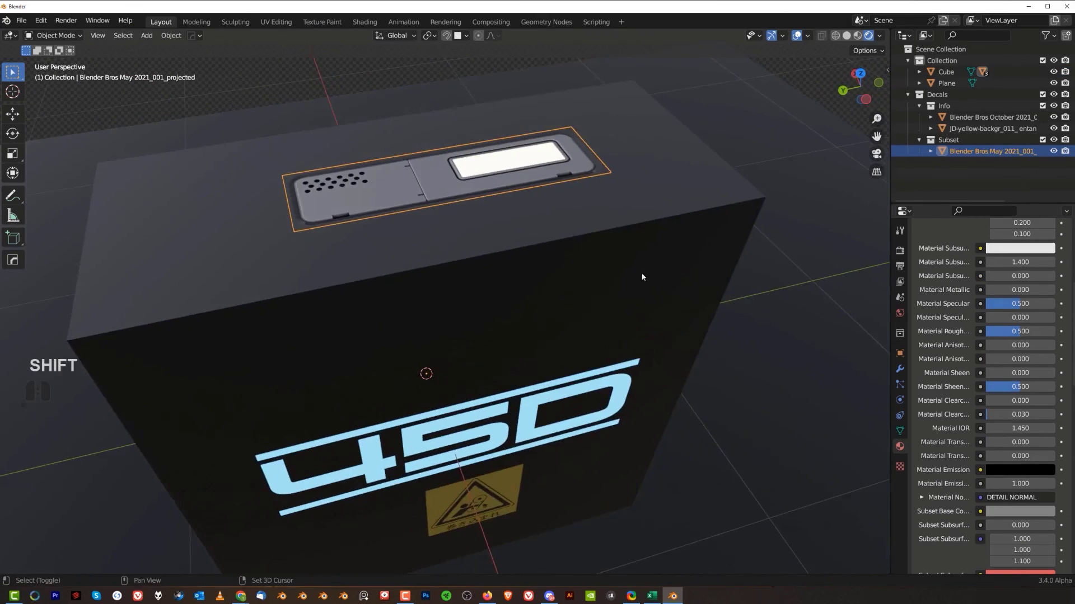
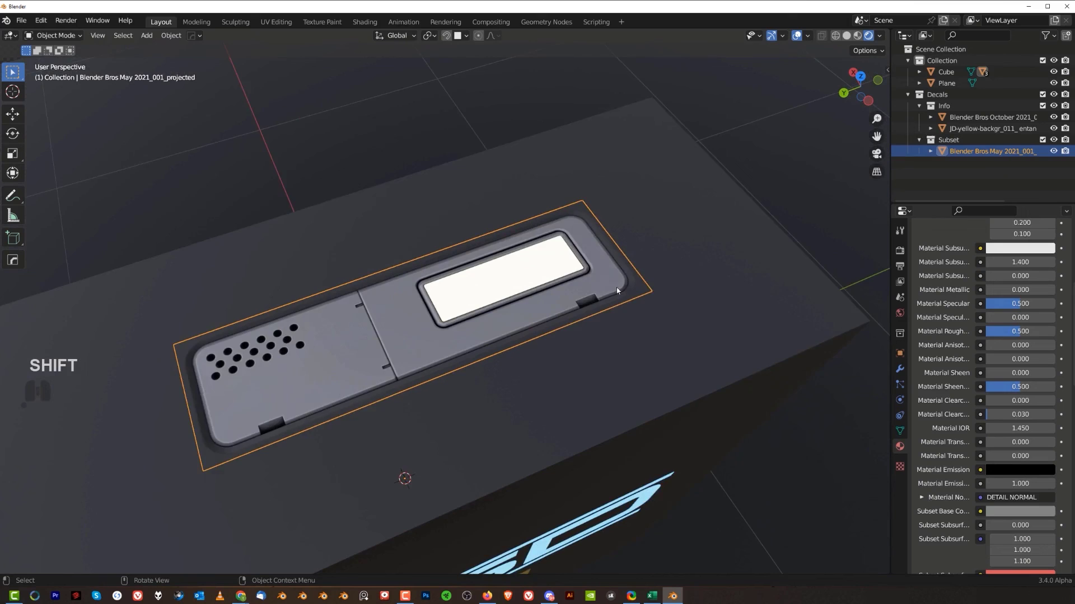
- Adjust the top panel decal's light-strip emission brightness and confirm
{"action": "key", "text": "d"}
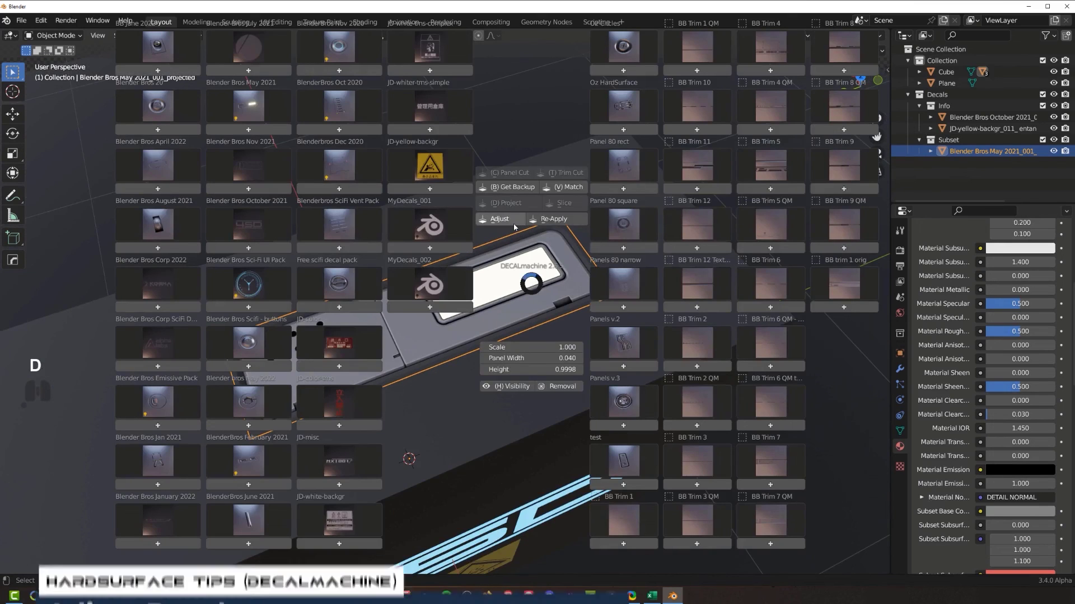
{"action": "left_click", "coordinate": [515, 226]}
{"action": "key", "text": "e"}
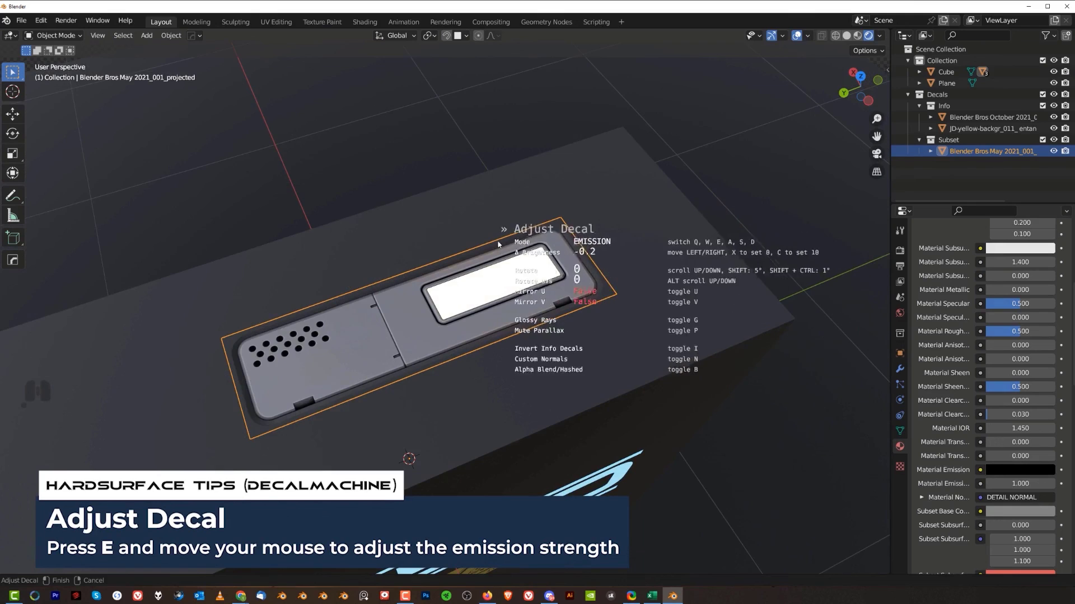
{"action": "right_click", "coordinate": [344, 265]}
{"action": "middle_click", "coordinate": [399, 333]}
{"action": "middle_click", "coordinate": [476, 295]}
{"action": "key", "text": "x"}
{"action": "left_click", "coordinate": [501, 268]}
- Clear the vented panel decal from the top and reselect the cube for the next decal
{"action": "key", "text": "shift+x"}
{"action": "middle_click", "coordinate": [483, 294]}
{"action": "middle_click", "coordinate": [494, 283]}
{"action": "left_click", "coordinate": [507, 280]}
{"action": "key", "text": "d"}
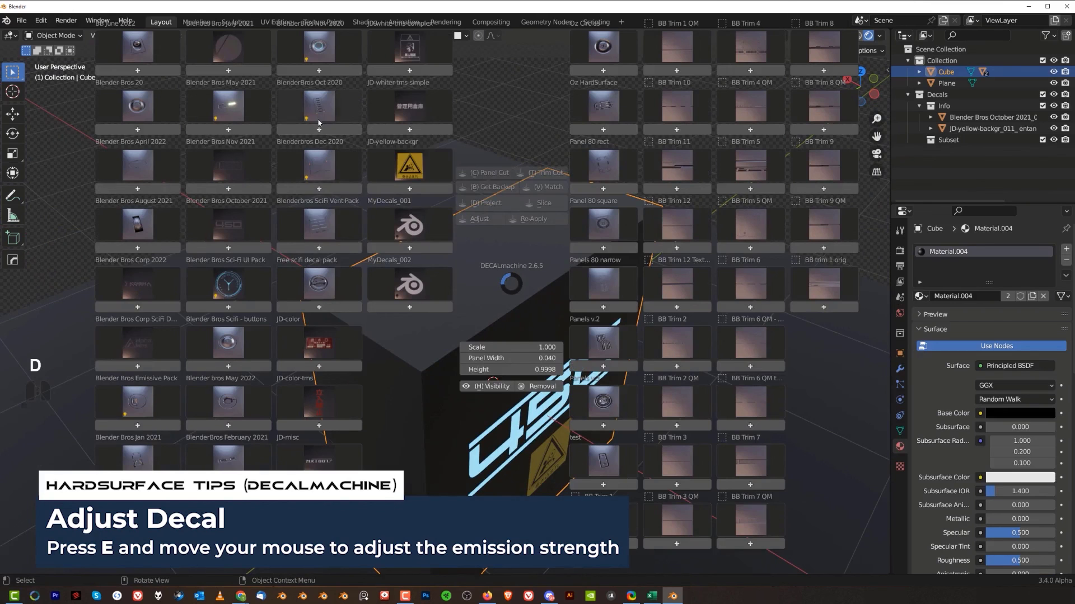
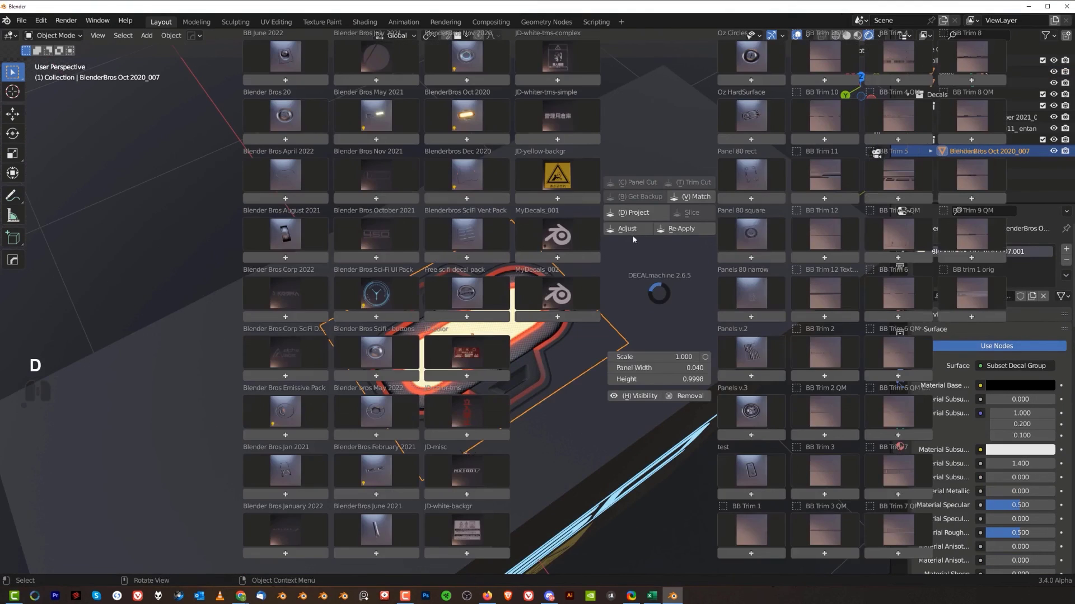
- Start adjusting the BlenderBros Oct 2020 rounded decal's emission brightness
{"action": "left_click", "coordinate": [638, 234]}
{"action": "key", "text": "e"}
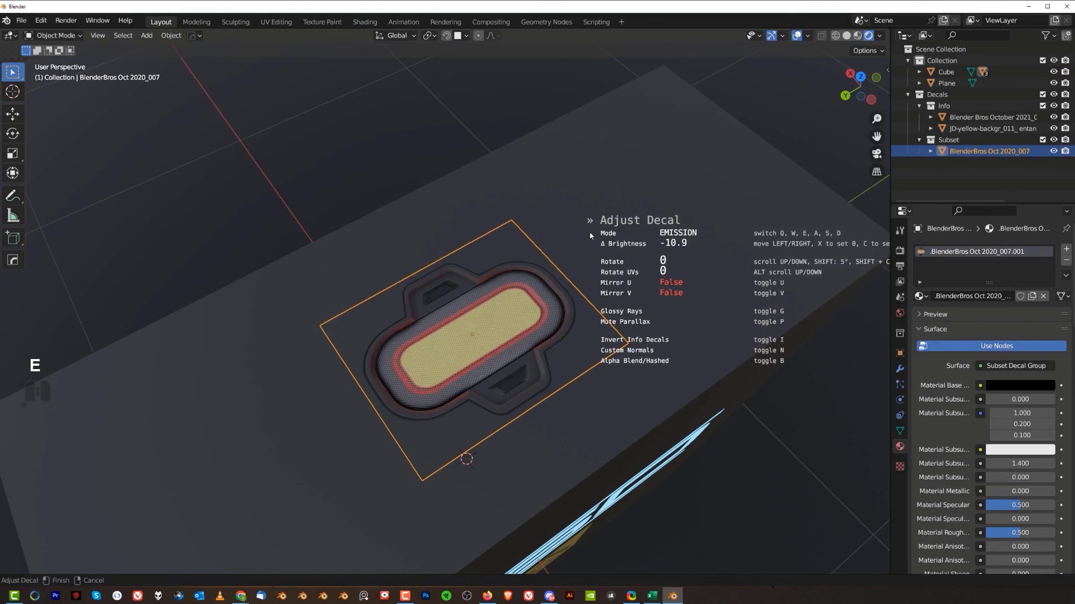